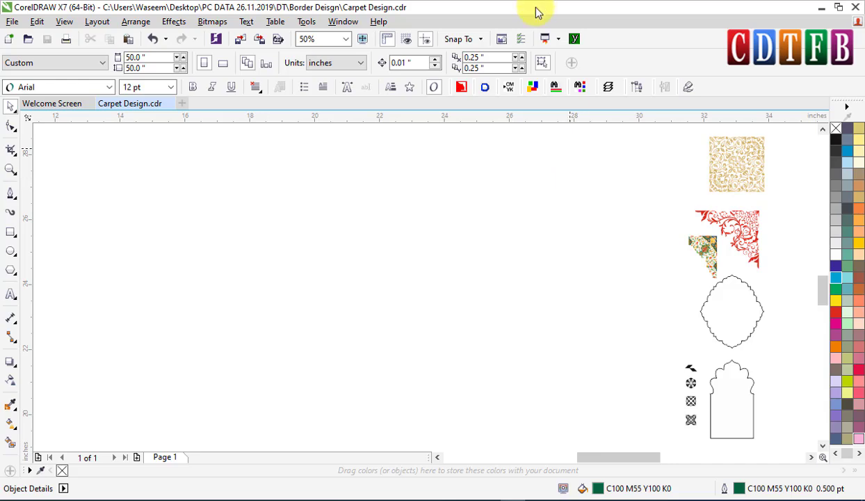
- Try the document units as feet, then keep them in inches
click(359, 256)
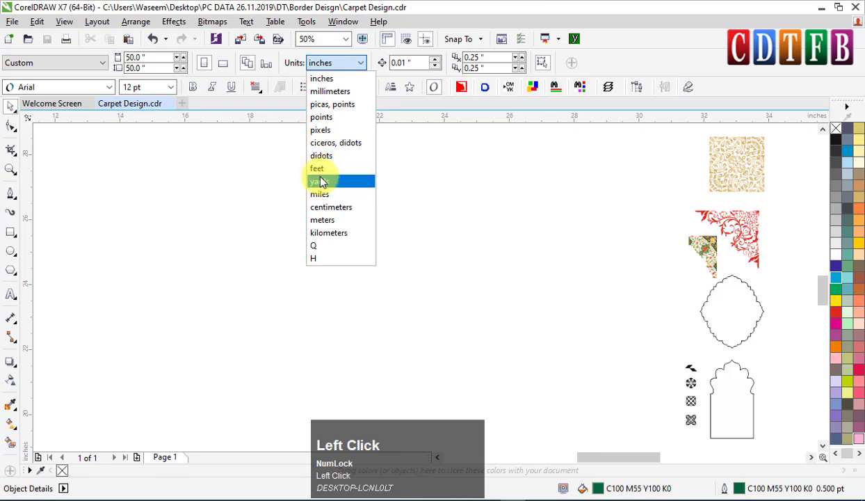
click(343, 176)
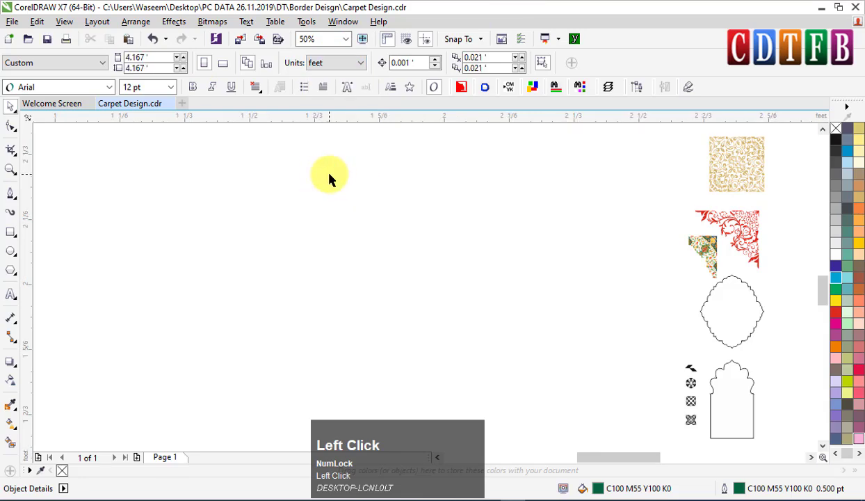
click(341, 66)
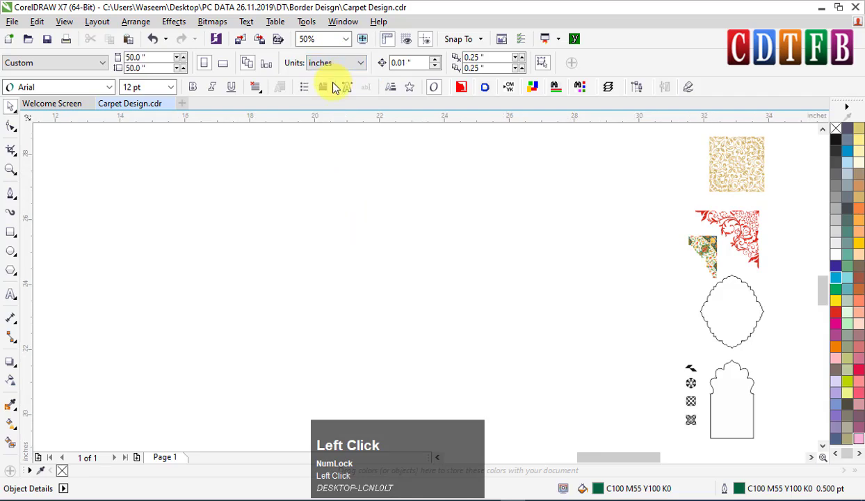
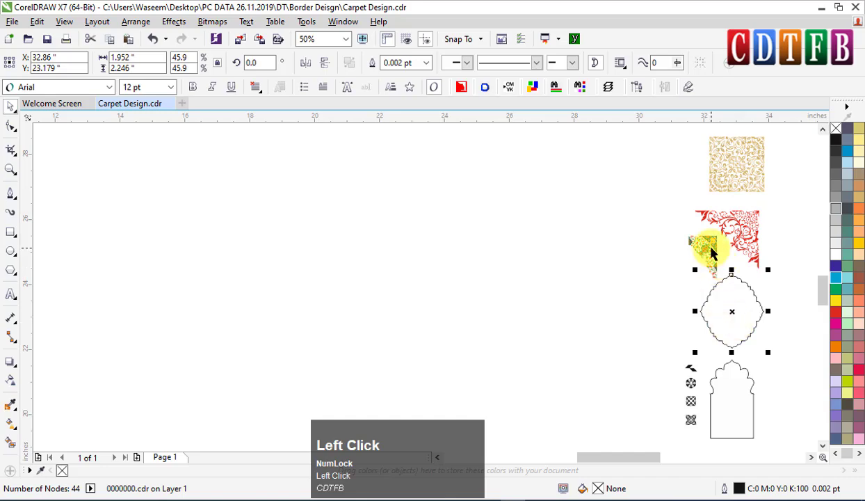
- Zoom into the corner pieces and switch the view to Wireframe outlines
scroll(up, 3)
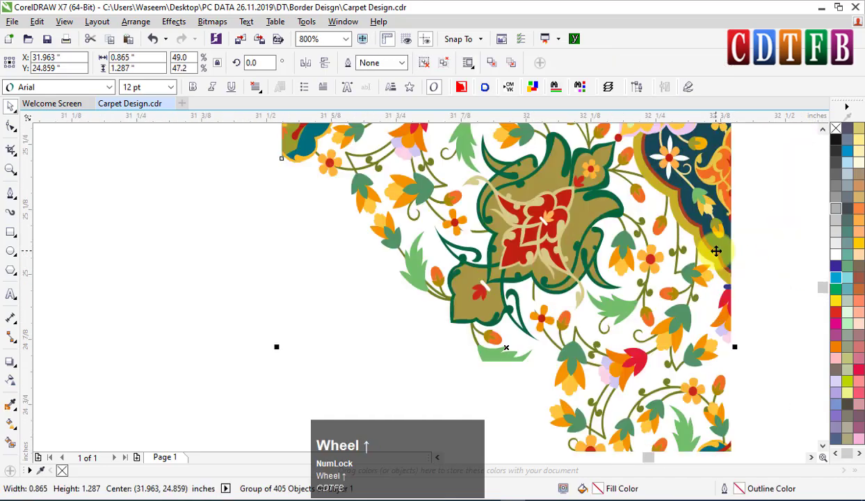
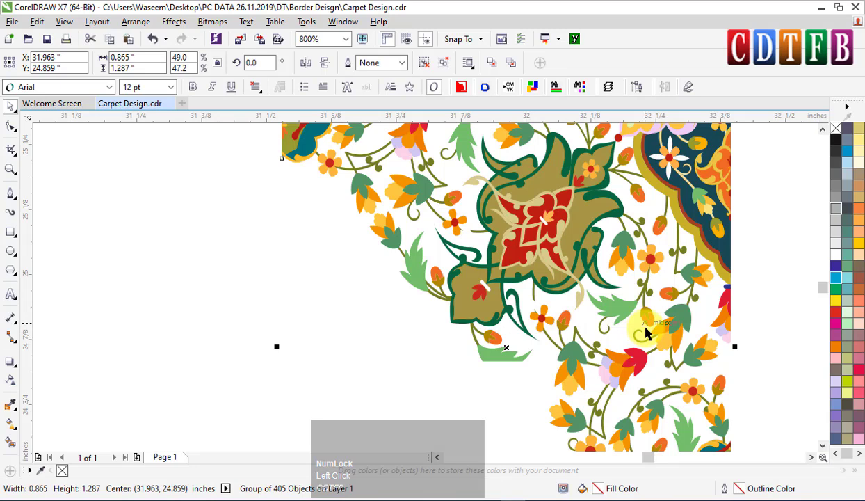
scroll(down, 3)
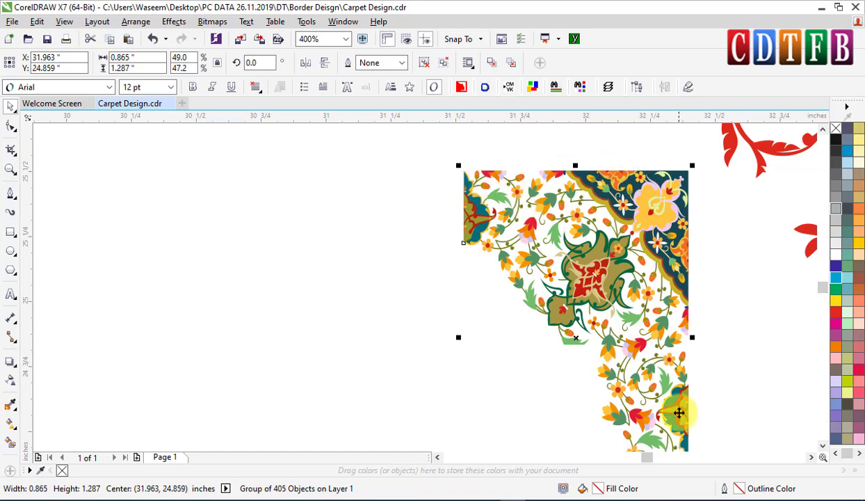
scroll(down, 3)
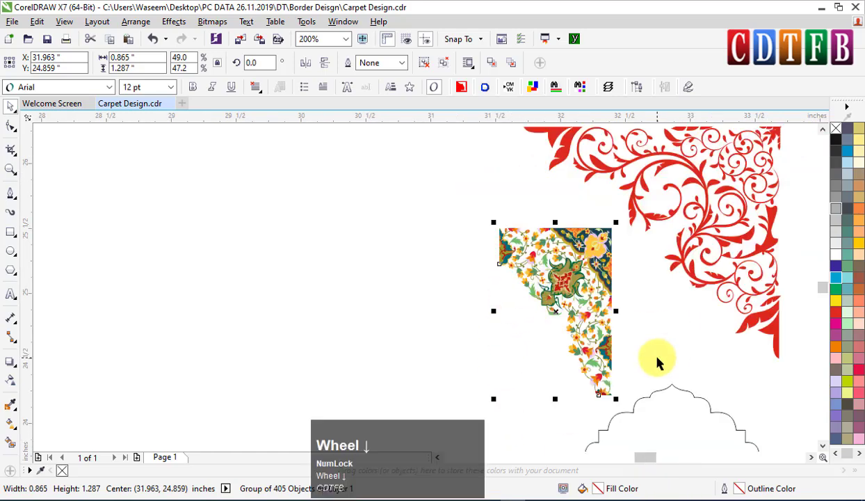
scroll(down, 3)
click(80, 31)
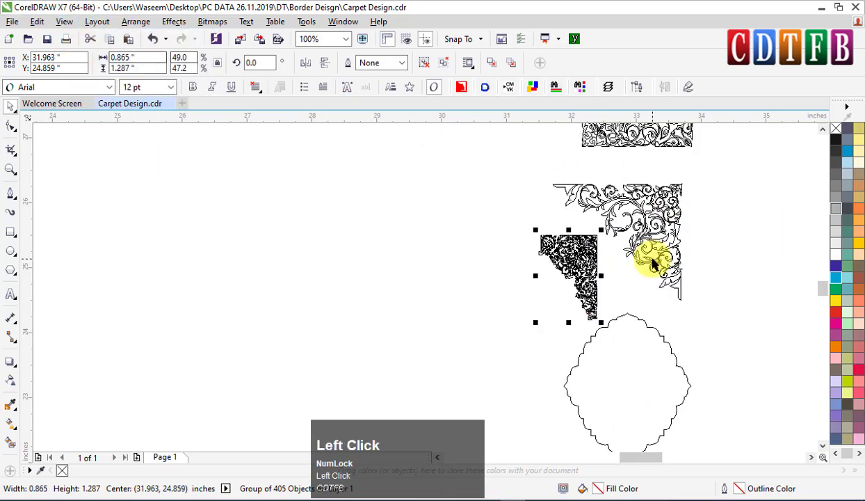
scroll(down, 3)
scroll(up, 3)
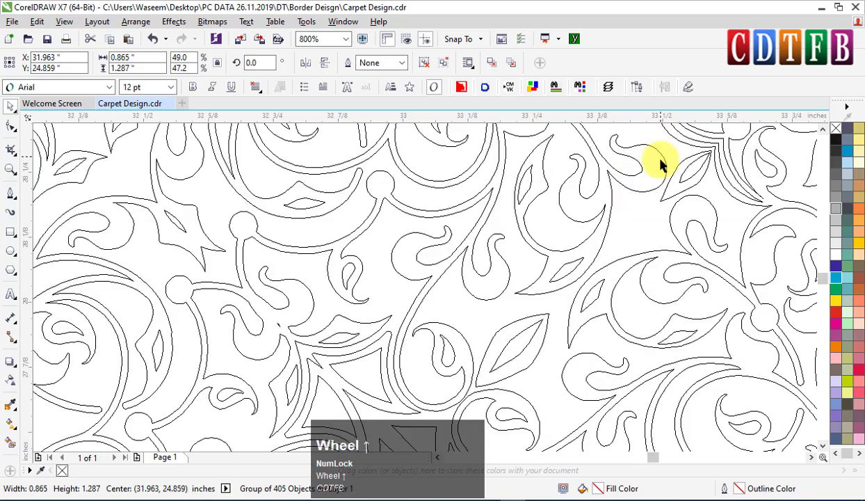
scroll(down, 3)
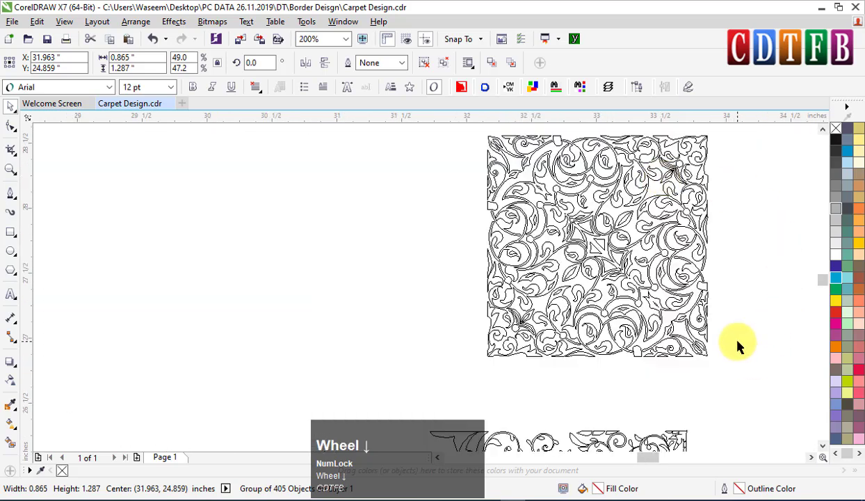
click(828, 448)
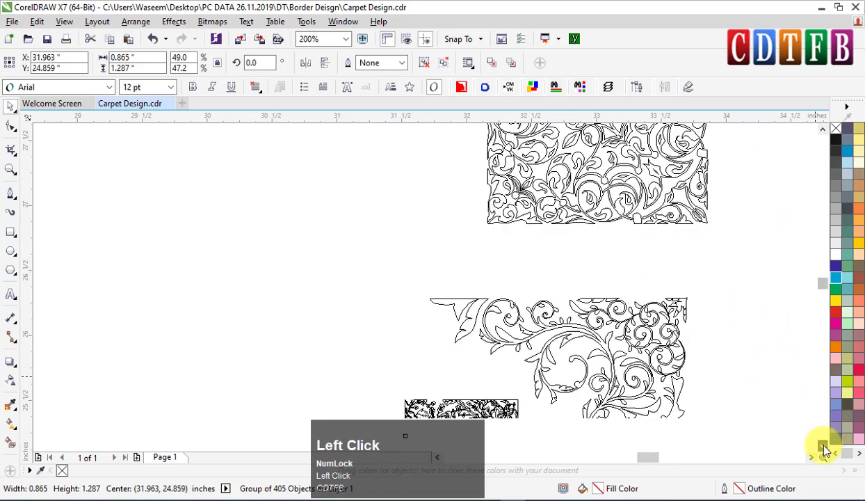
scroll(up, 3)
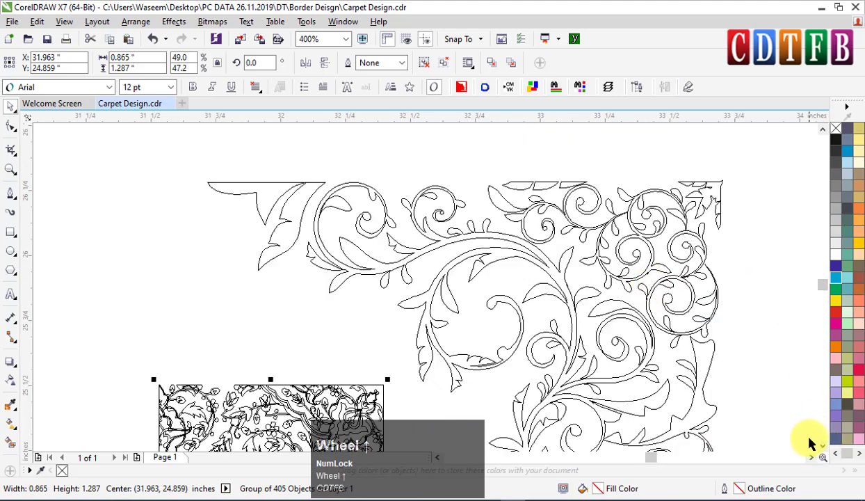
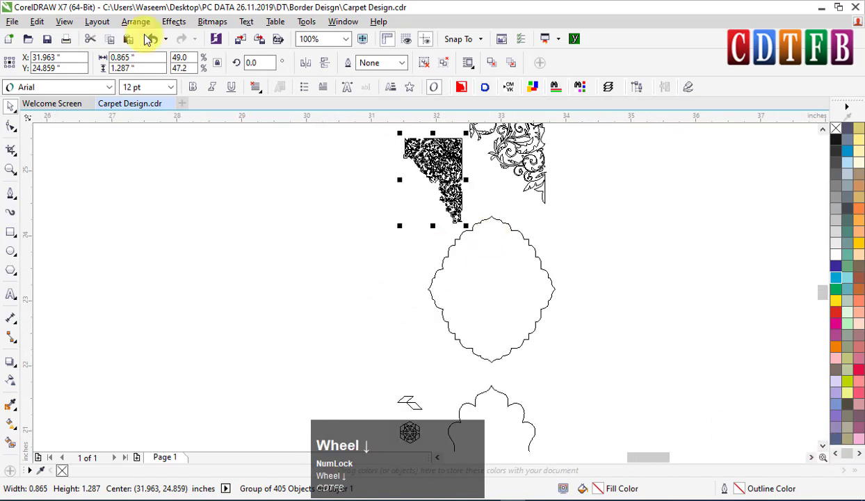
- Return the display to Enhanced view so fills and colours show again
click(61, 25)
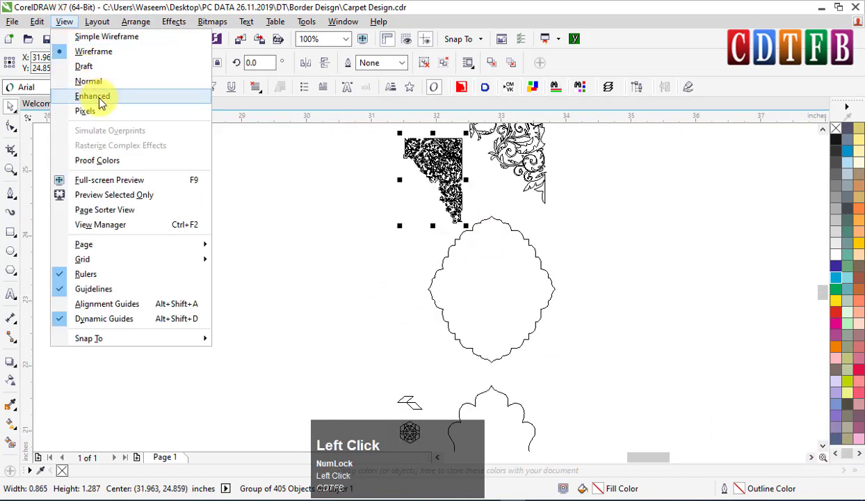
scroll(down, 3)
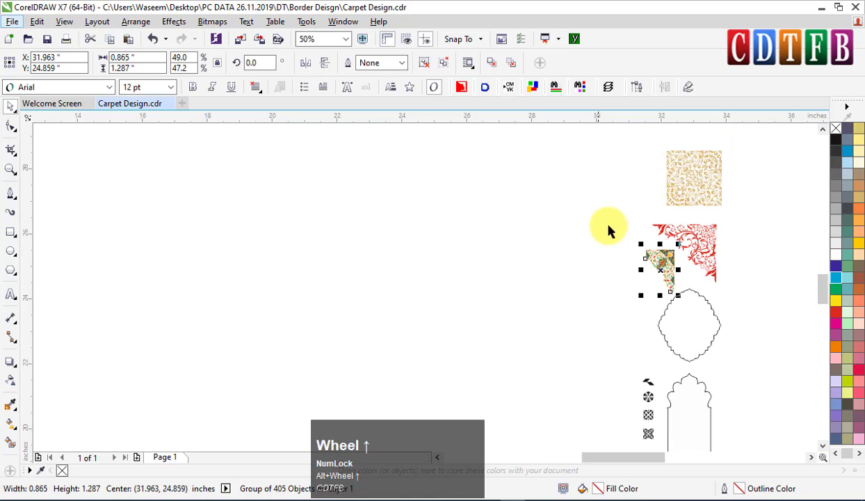
scroll(up, 3)
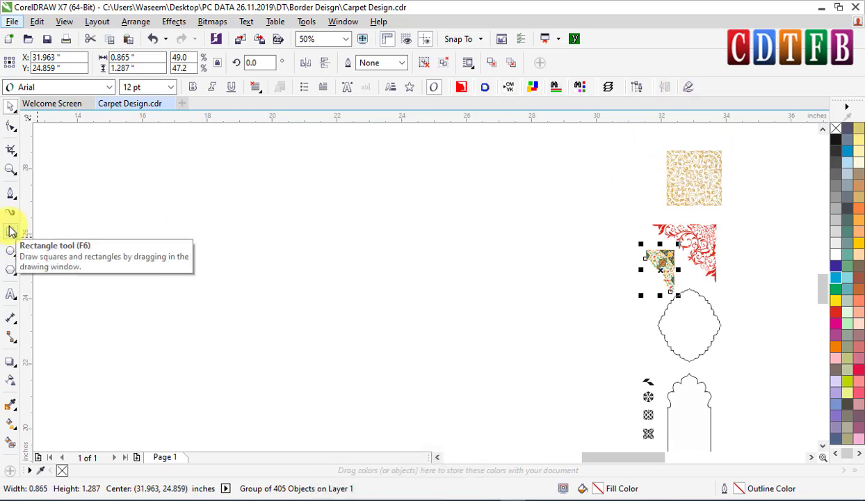
key(F6)
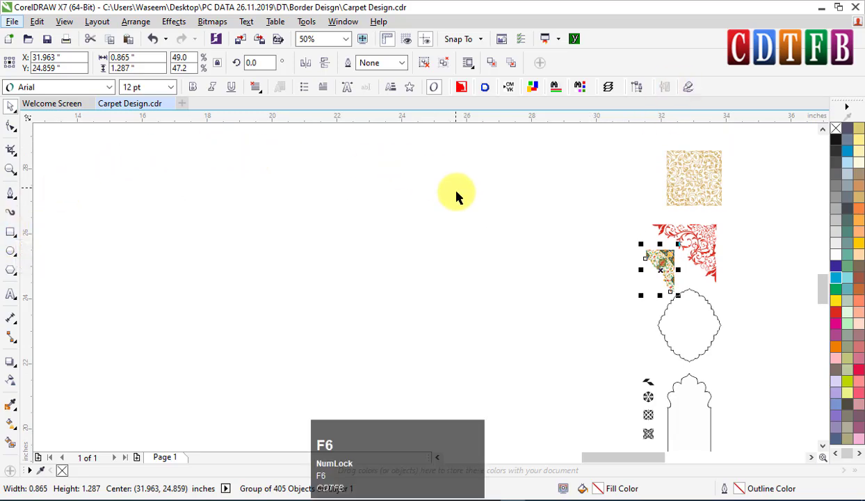
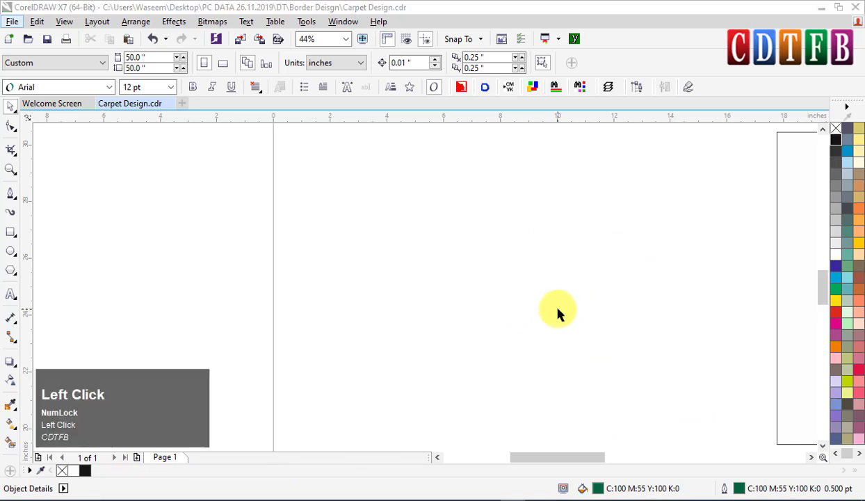
- Zoom in and select the large rectangle on the page
key(F2)
click(490, 237)
scroll(down, 3)
click(648, 234)
key(shift+F2)
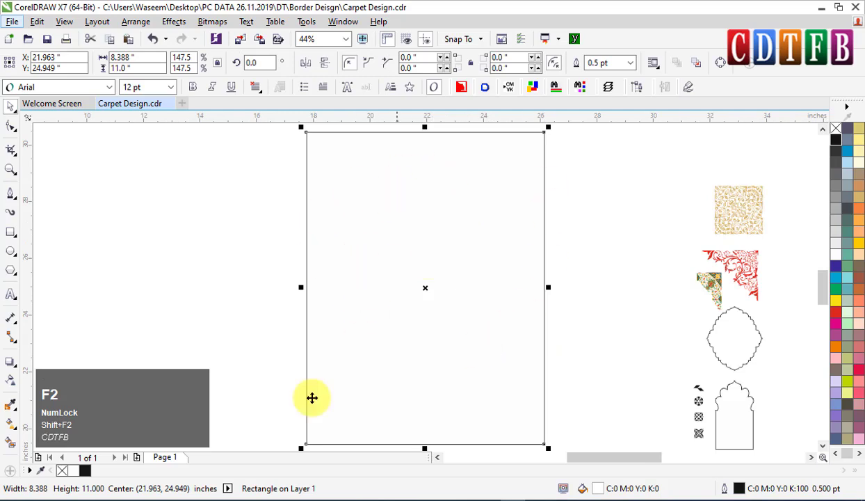
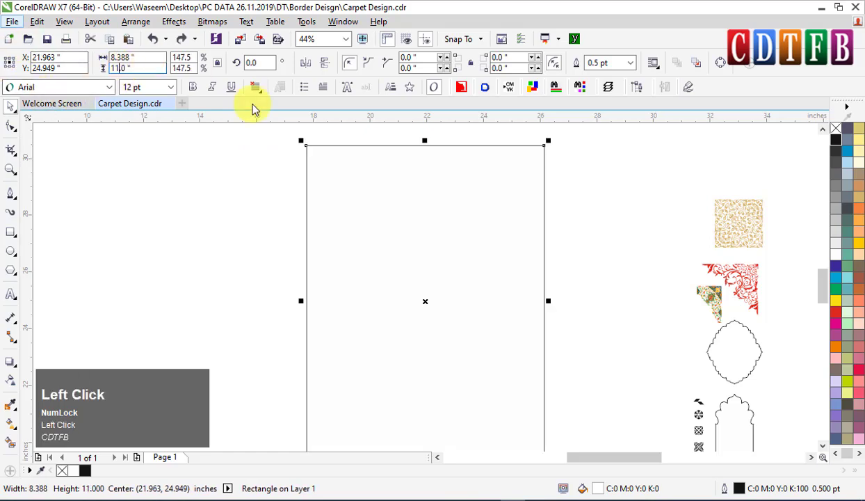
- Resize the rectangle to 9 inches wide by 12 inches tall
key(shift+Left)
key(shift+F2)
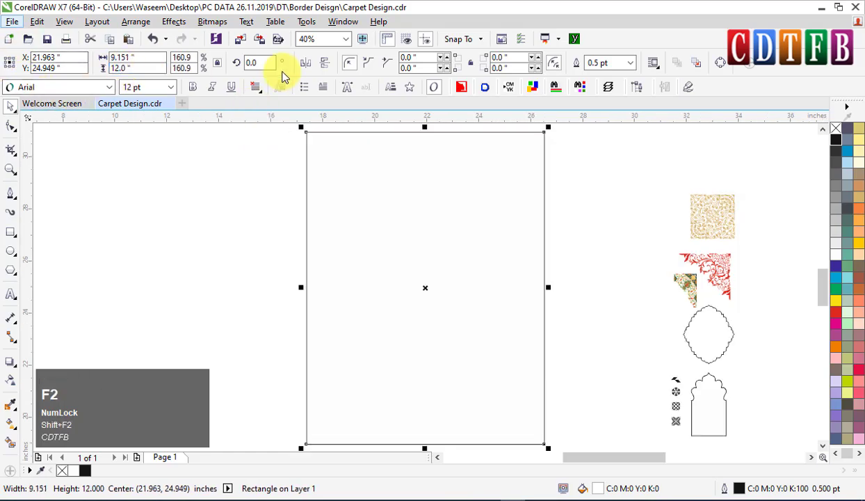
click(223, 69)
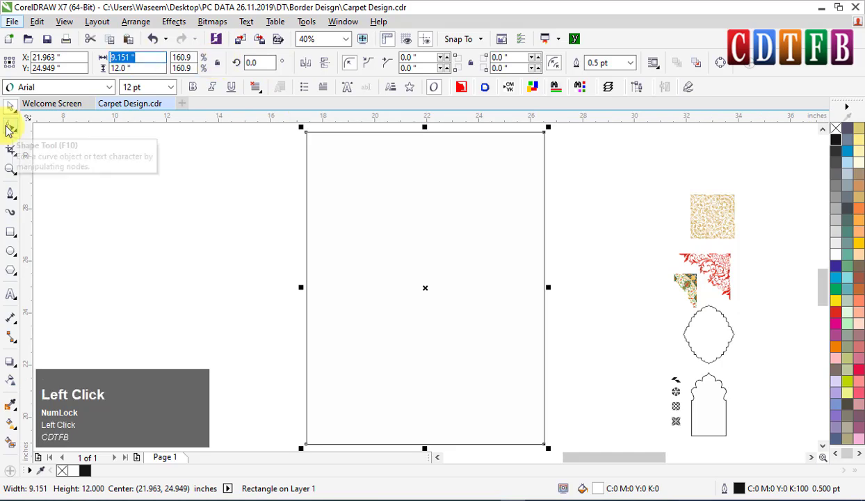
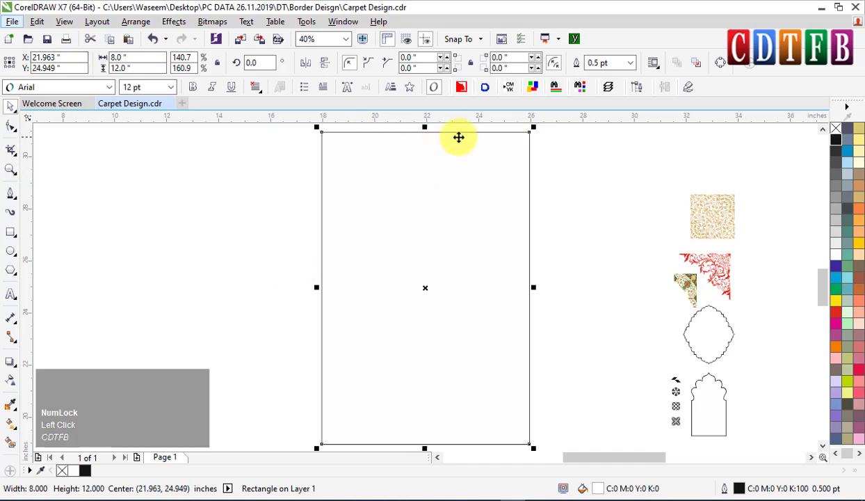
key(ctrl+z)
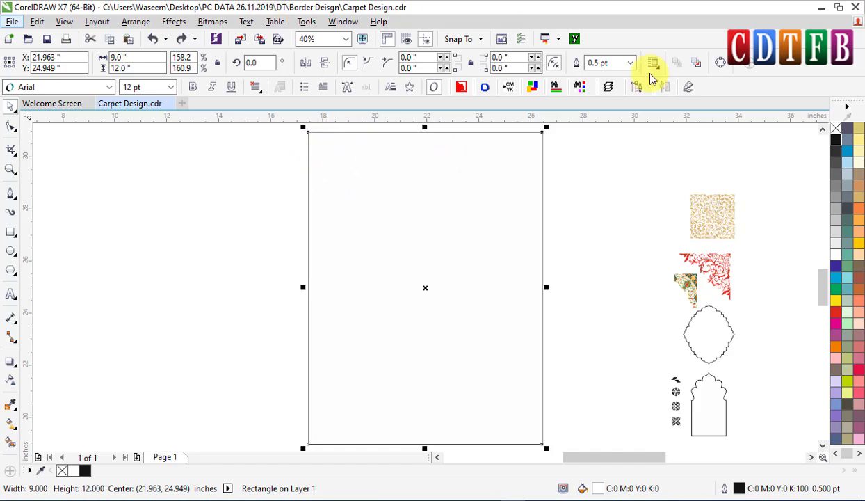
- Apply a 1-step inside contour at 0.25 inch to the rectangle
key(ctrl+F9)
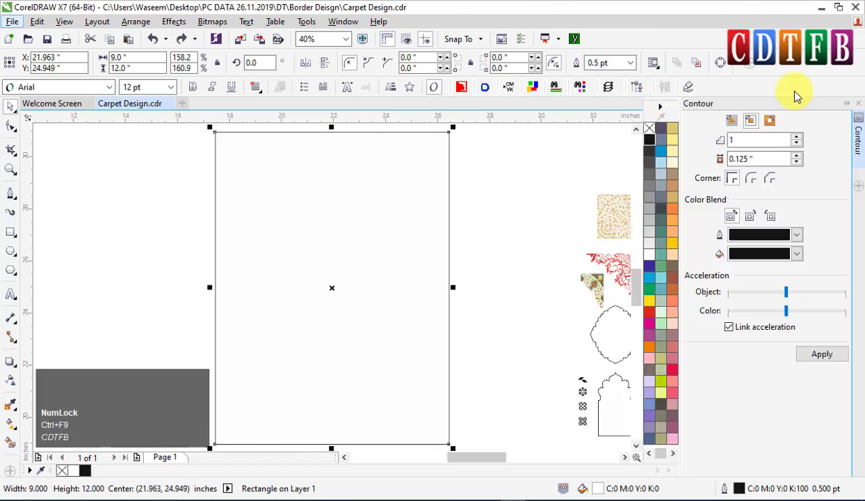
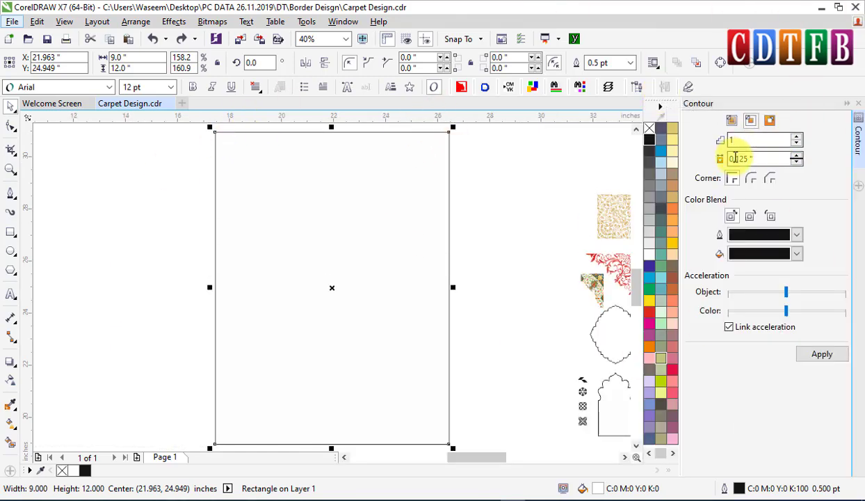
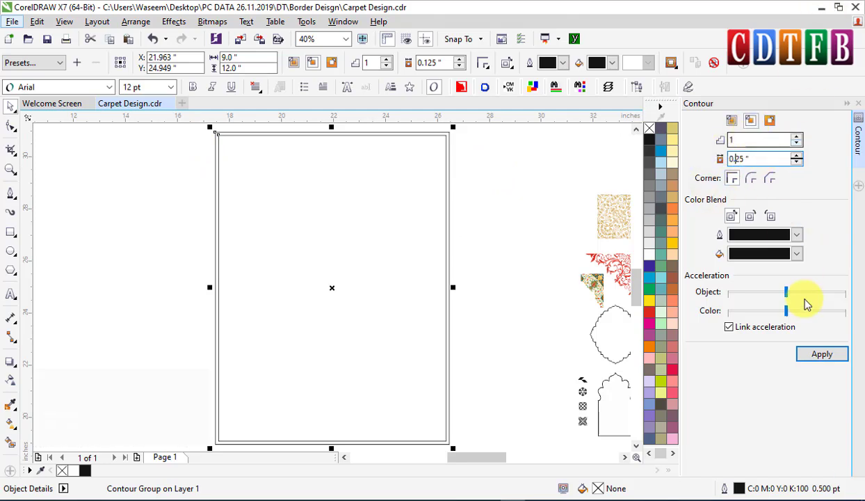
click(836, 361)
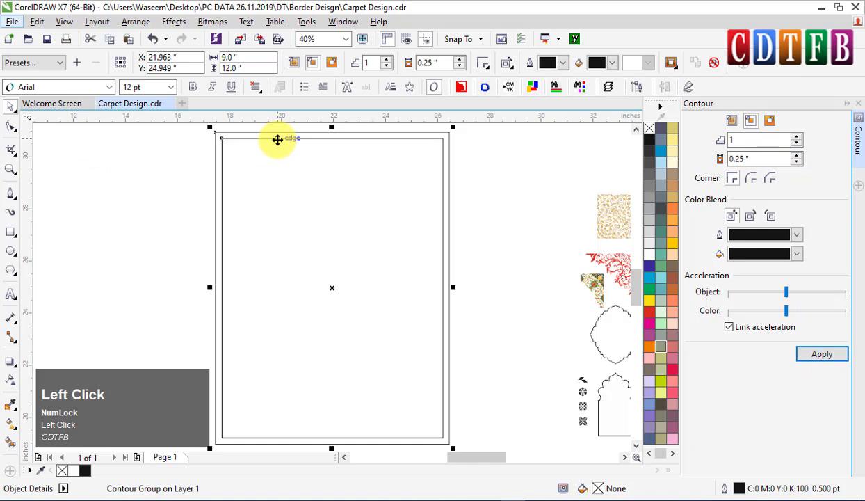
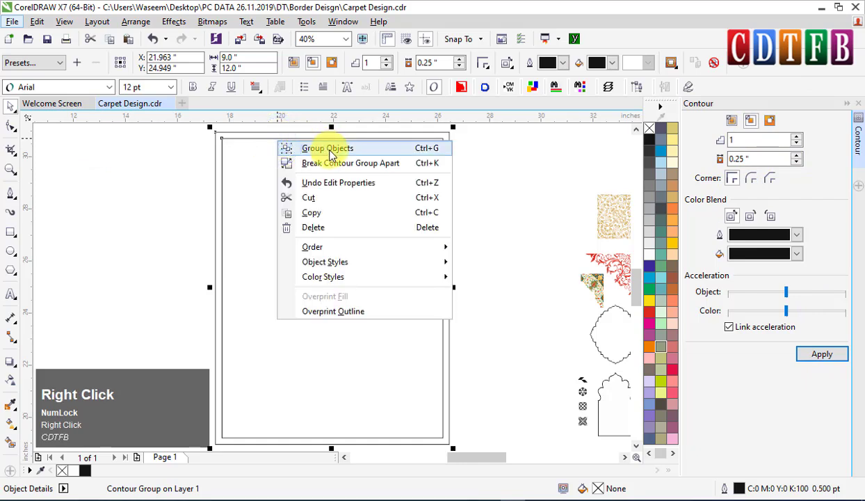
click(340, 169)
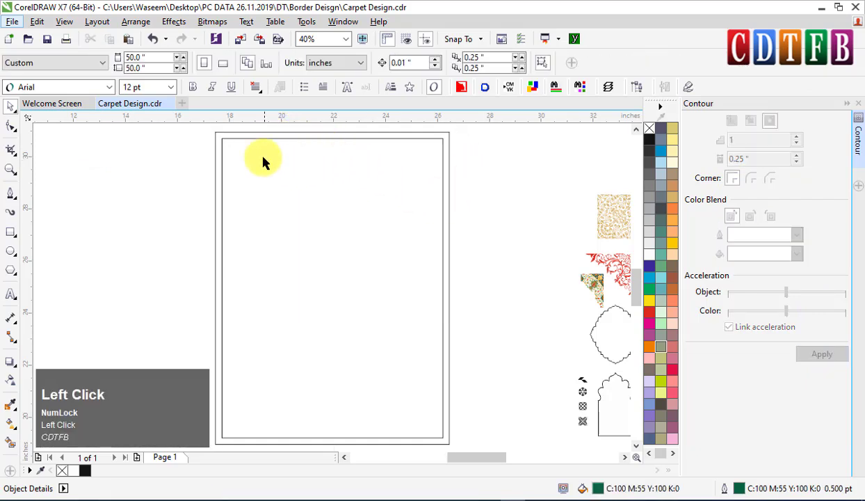
- Add a 0.063-inch inside contour to the outer rectangle, then a 2-inch inside contour for the inner rectangle
key(z)
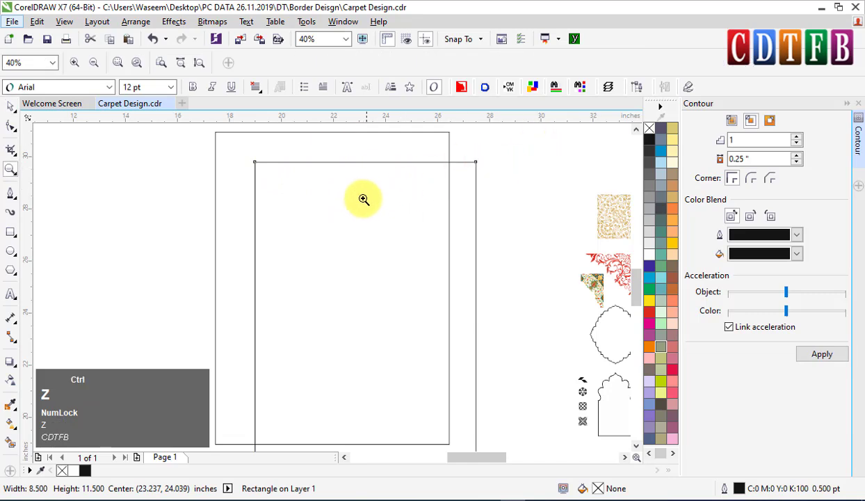
key(ctrl+z)
key(space)
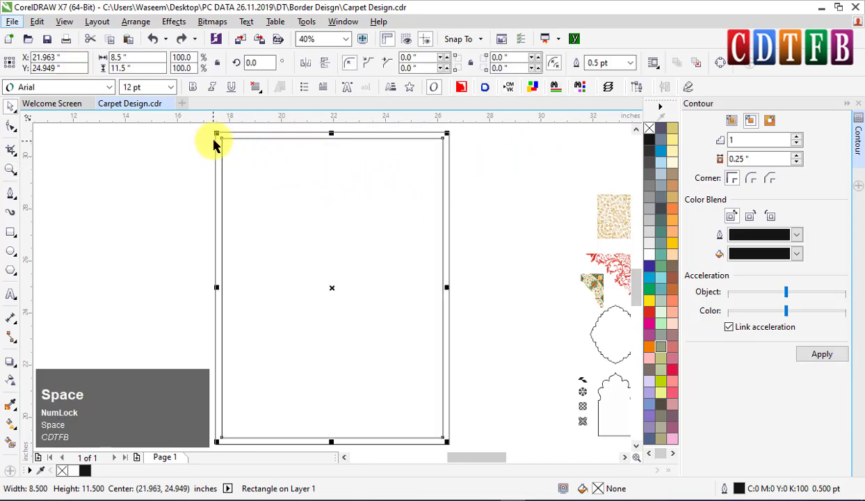
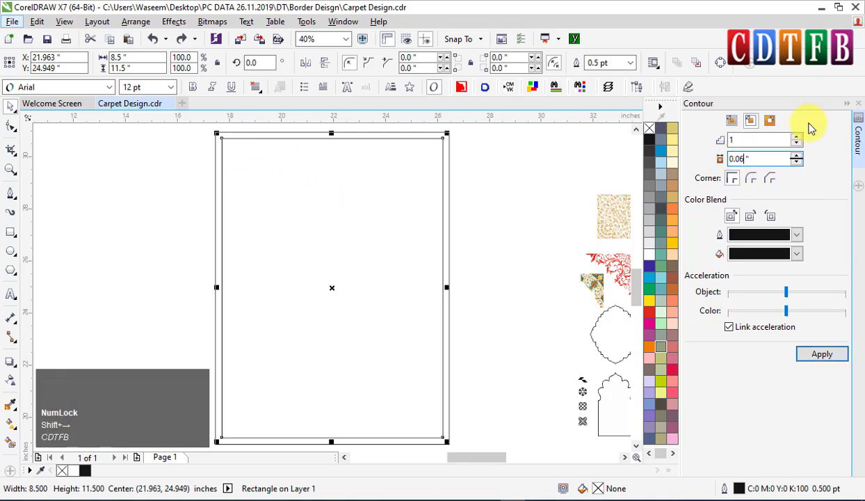
click(830, 363)
scroll(up, 3)
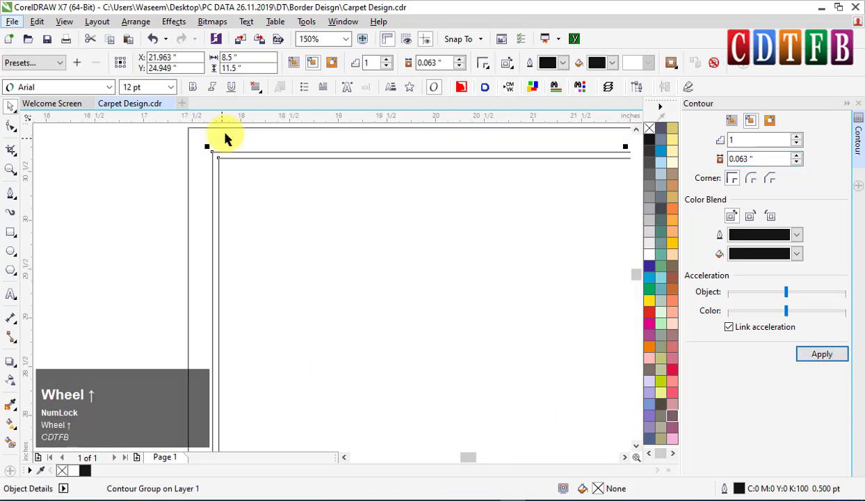
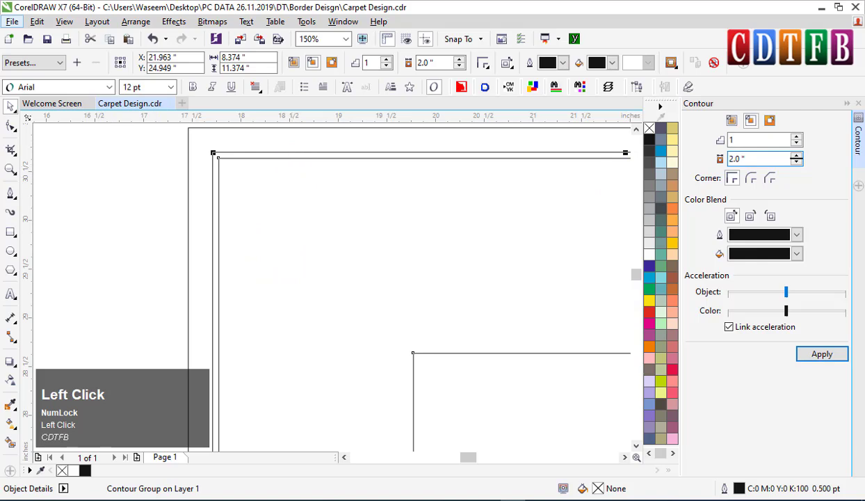
scroll(down, 3)
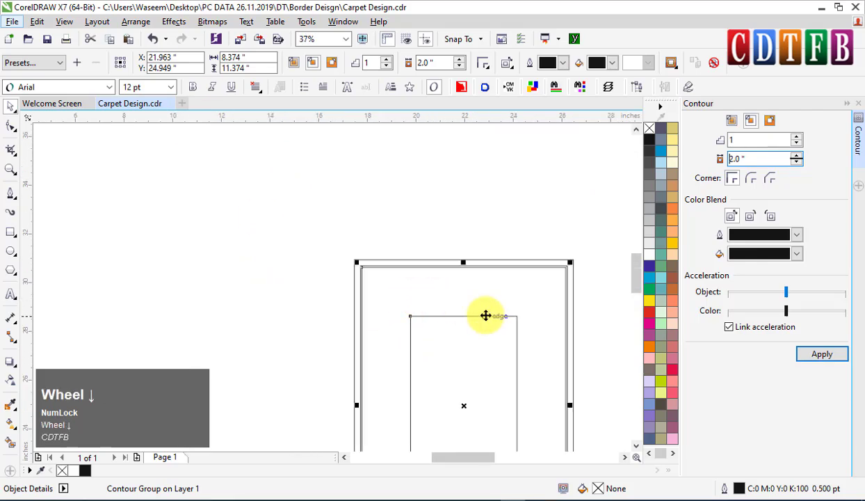
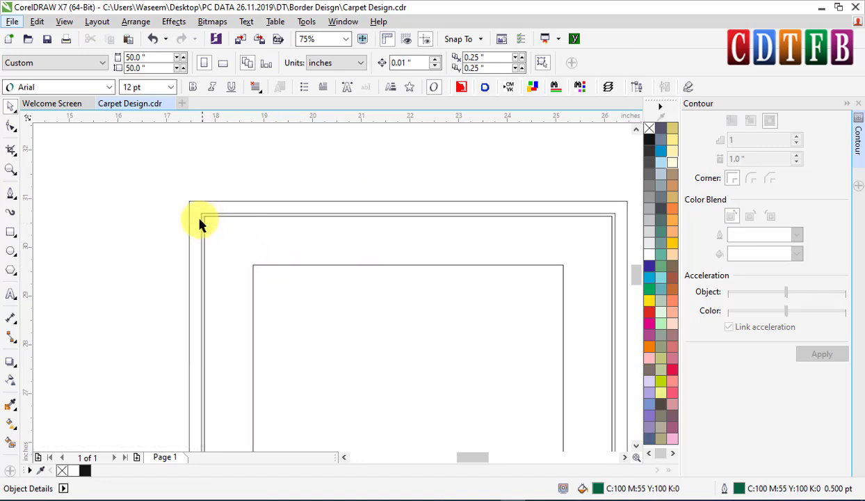
- Give the inner rectangle a thin 0.063-inch inside contour
scroll(up, 3)
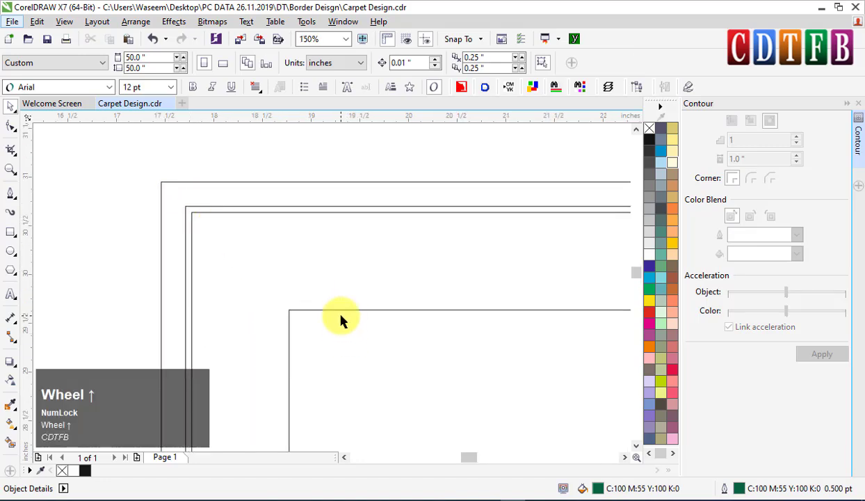
click(346, 313)
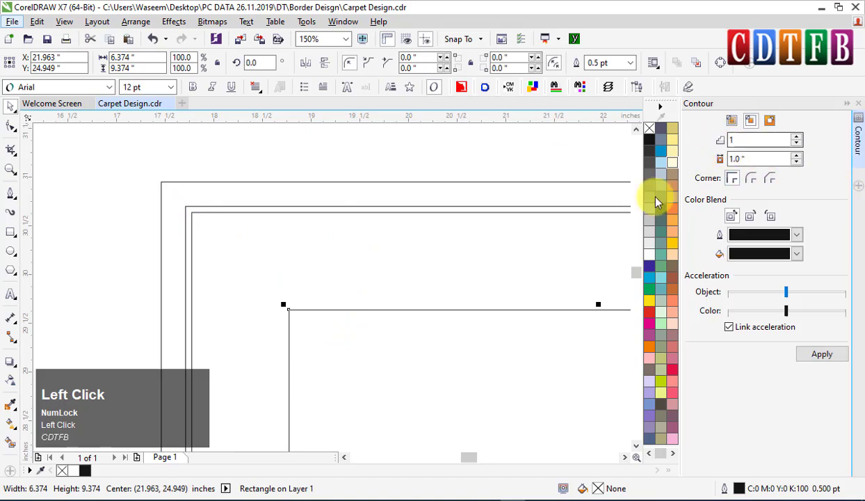
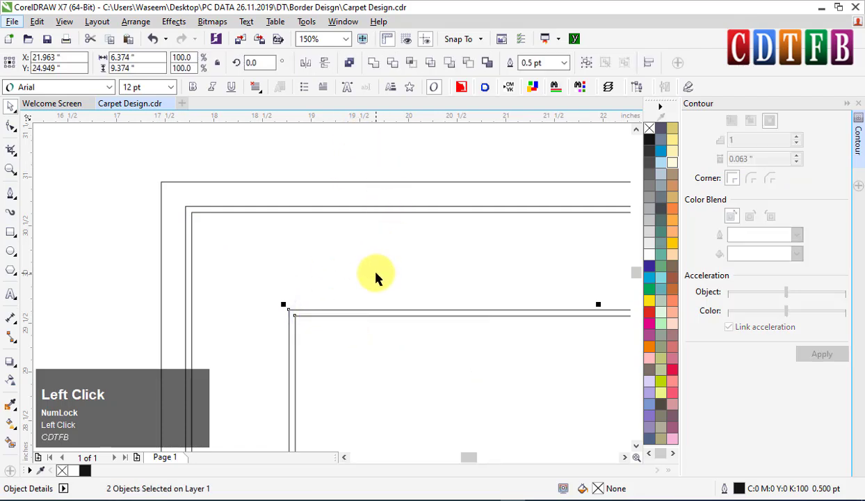
scroll(down, 3)
scroll(down, 3)
scroll(down, 3)
scroll(down, 3)
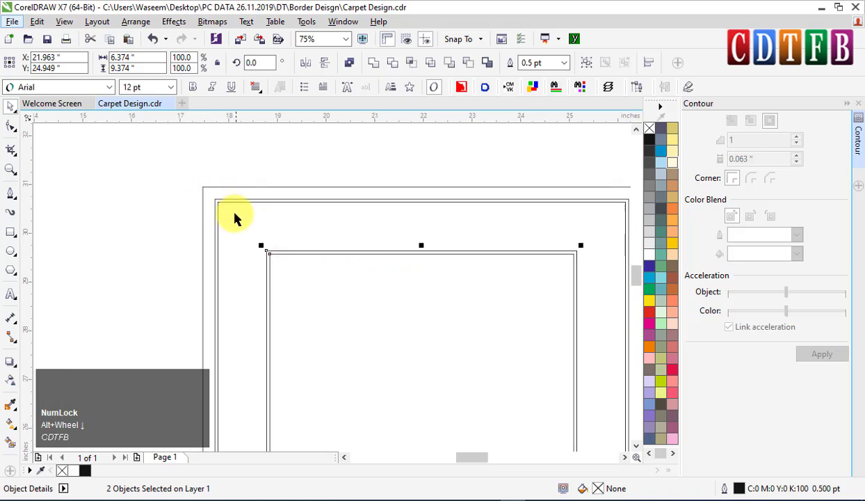
click(297, 258)
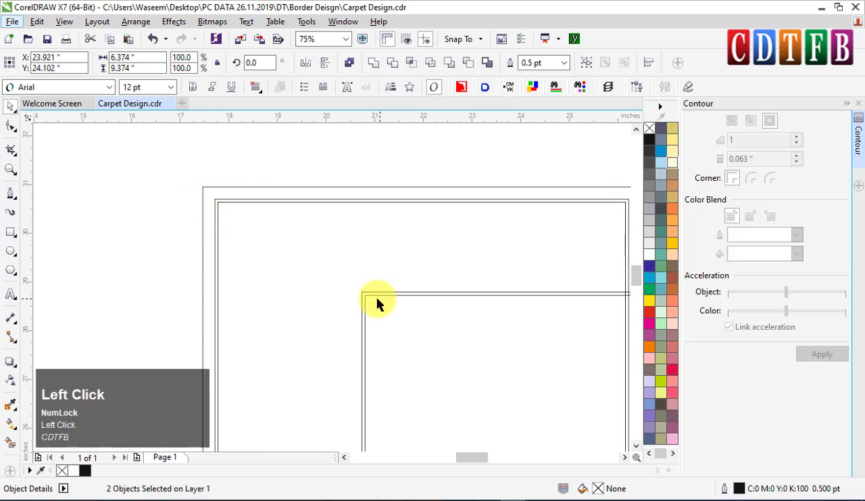
- Add a 0.25-inch line inside the border's inner line and centre the whole frame on the page
key(ctrl+z)
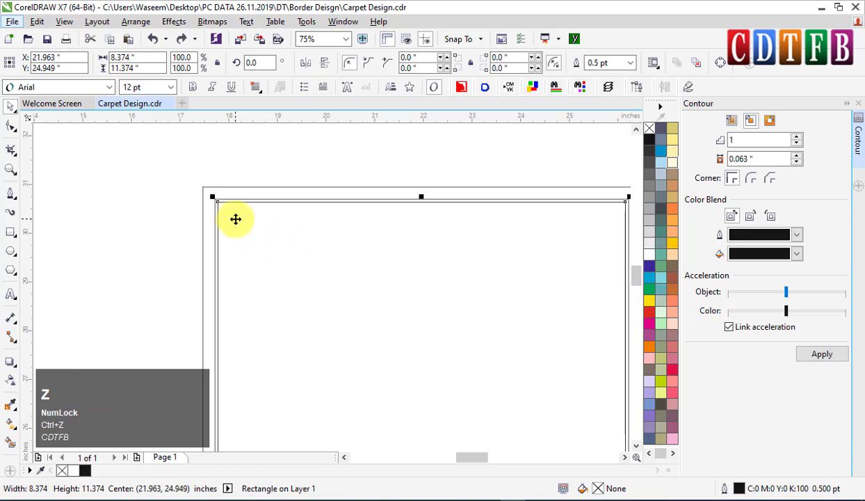
click(236, 214)
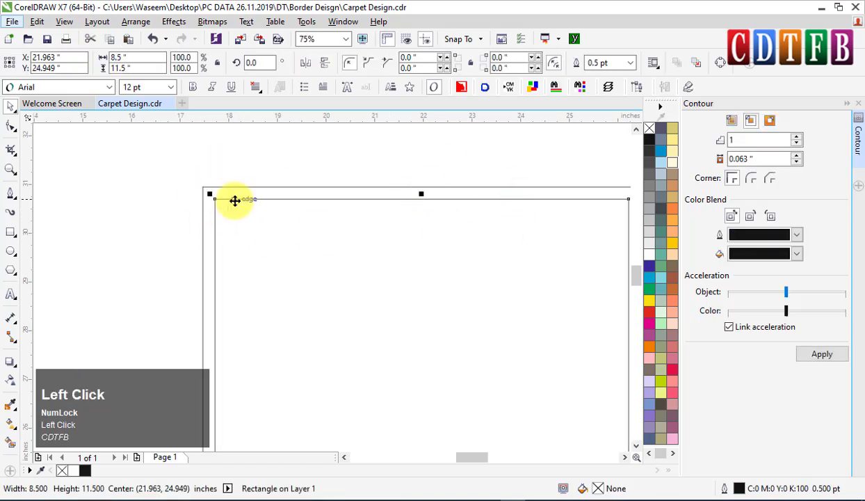
key(ctrl+z)
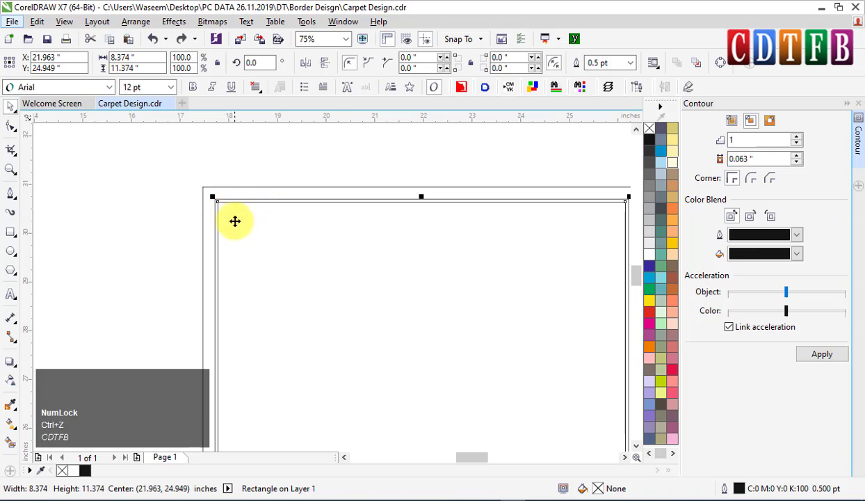
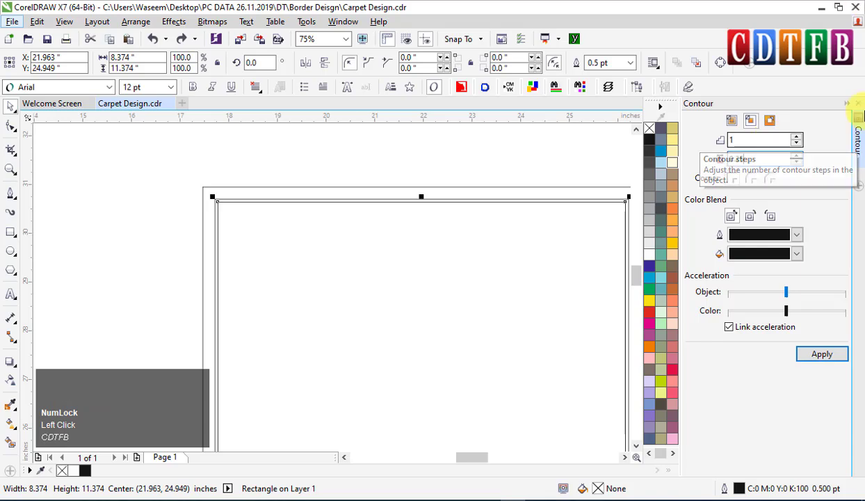
click(827, 354)
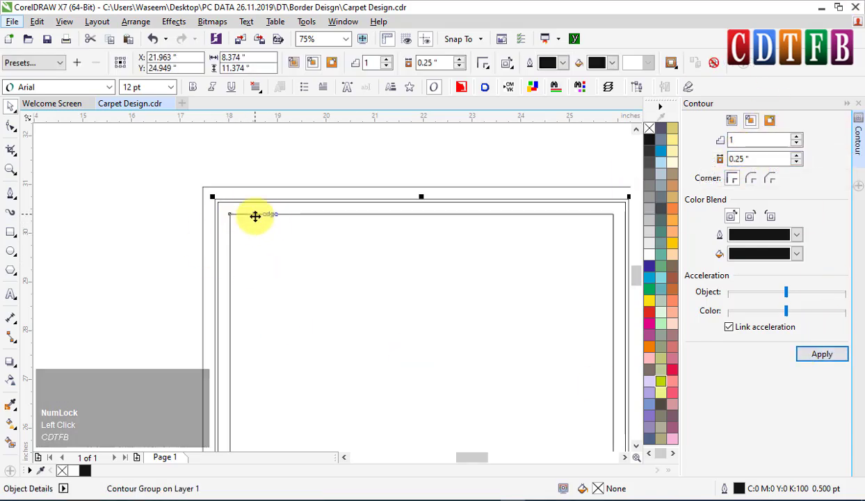
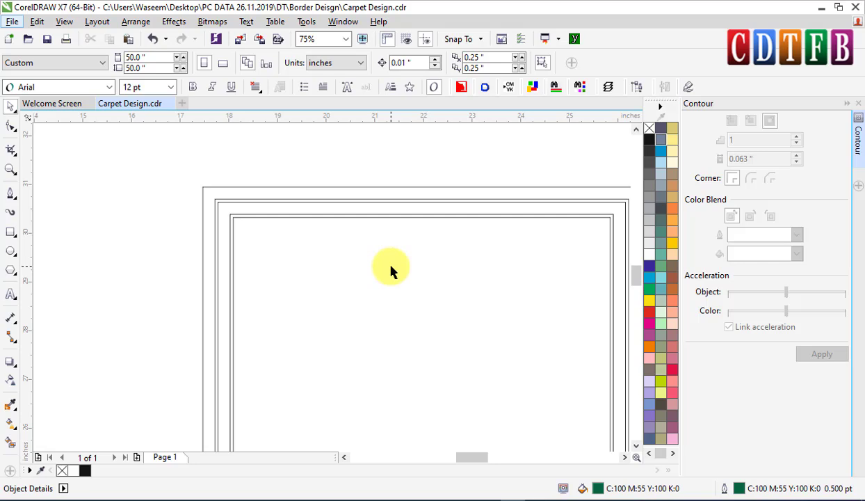
scroll(down, 3)
drag(359, 265, 476, 421)
key(p)
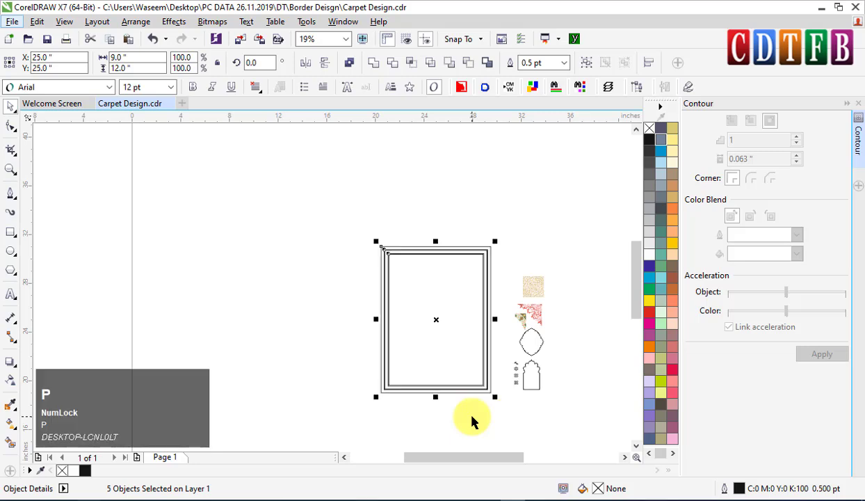
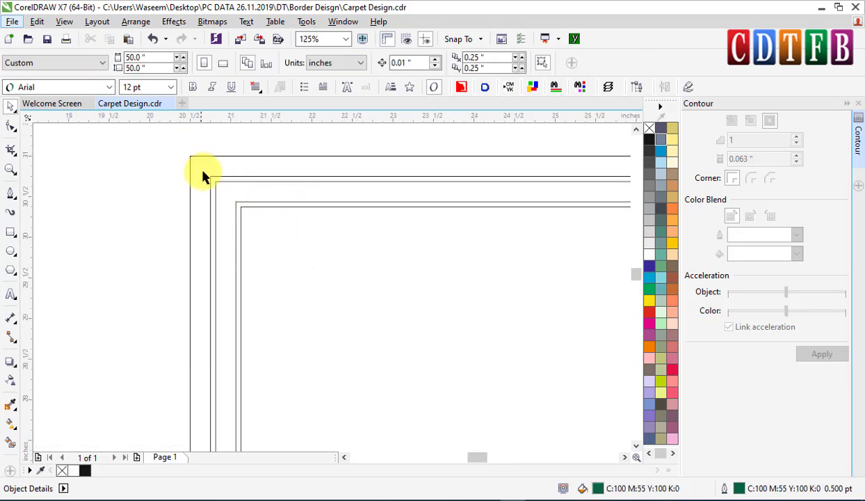
- Add 0.25-inch and 0.063-inch inside contours to the inner panel lines
click(291, 237)
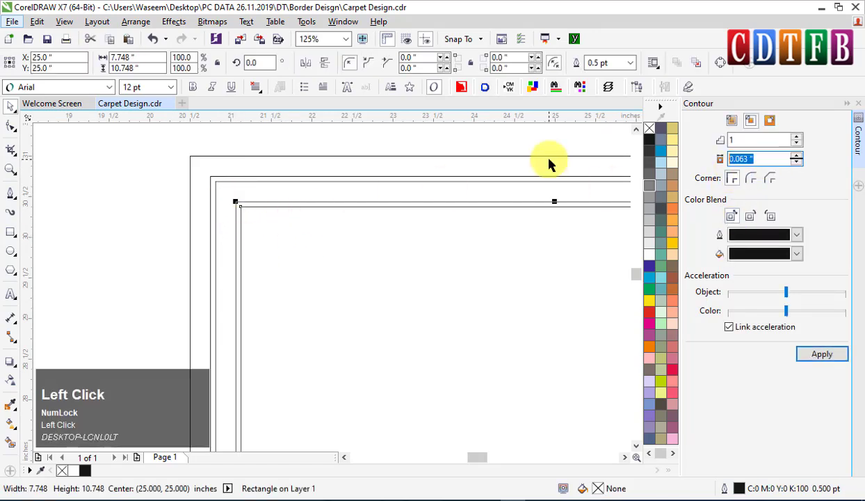
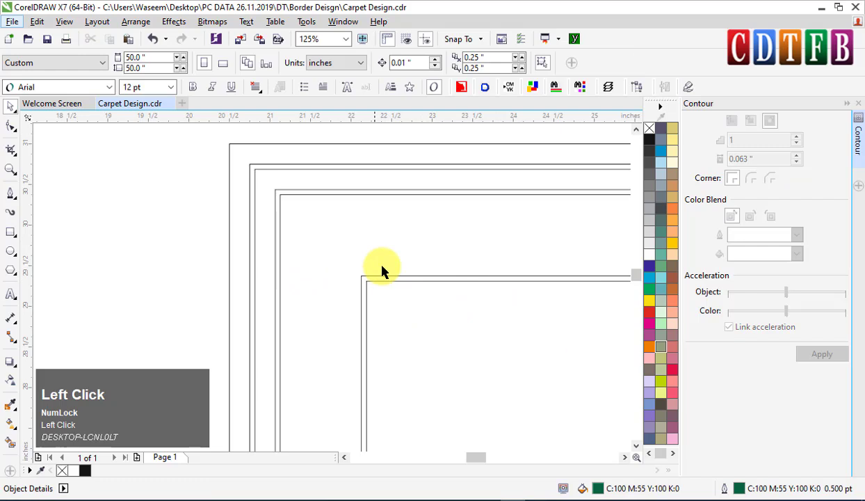
scroll(down, 3)
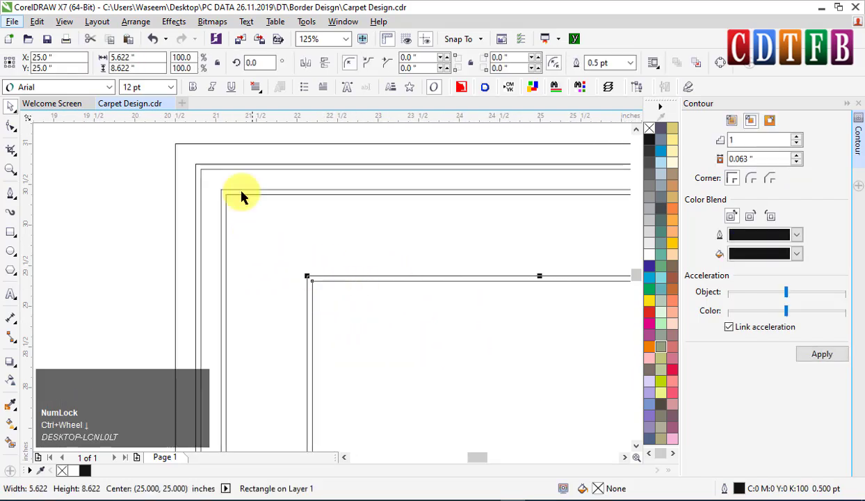
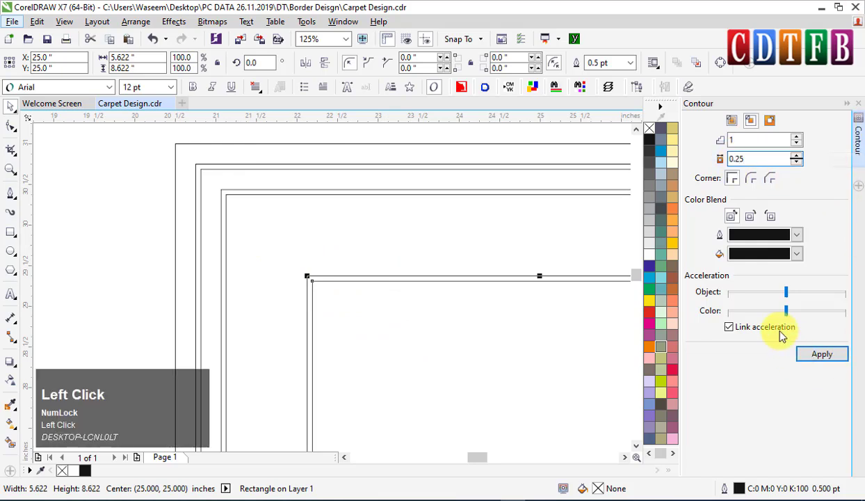
click(829, 356)
scroll(down, 3)
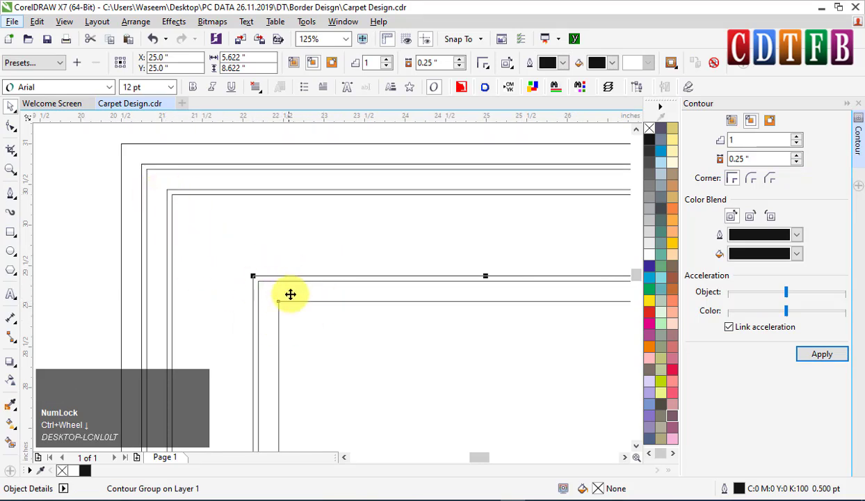
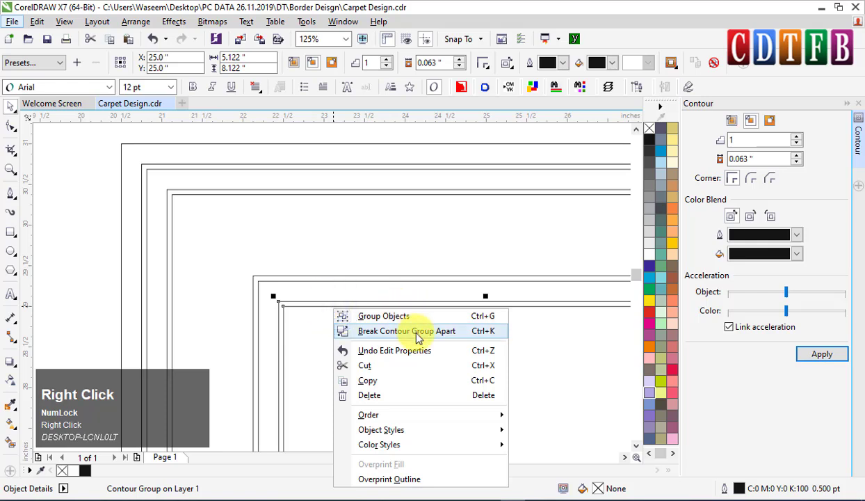
- Group the contoured outlines and zoom to fit the whole carpet frame
click(423, 341)
scroll(down, 3)
click(501, 183)
key(F4)
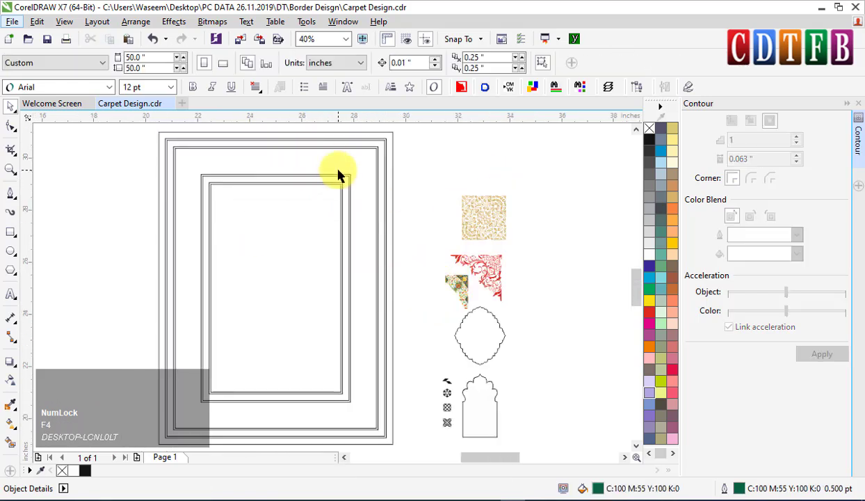
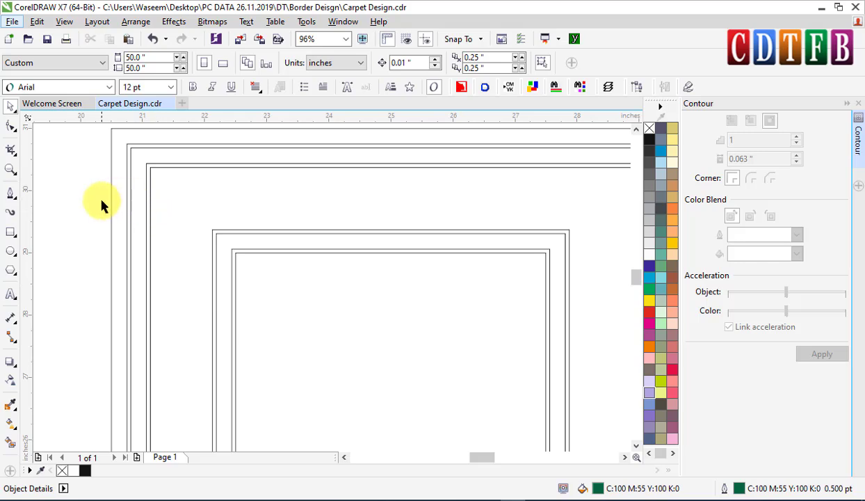
- Review the finished nested border frames and clear the selection
scroll(down, 3)
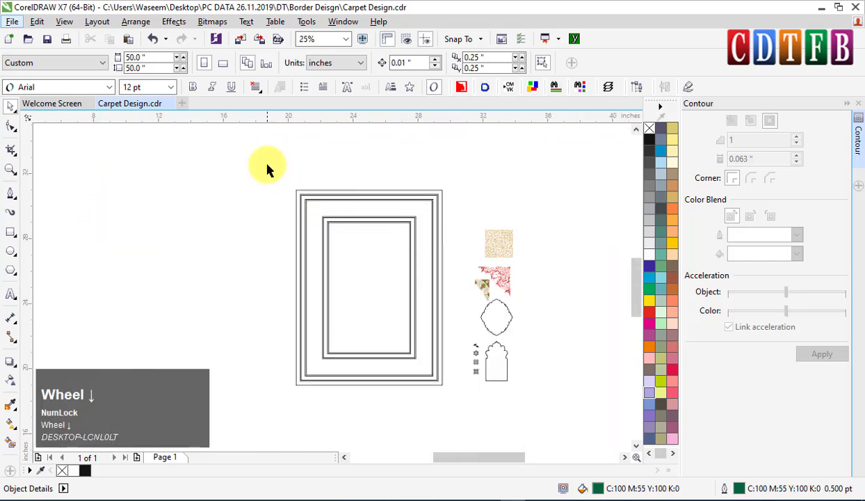
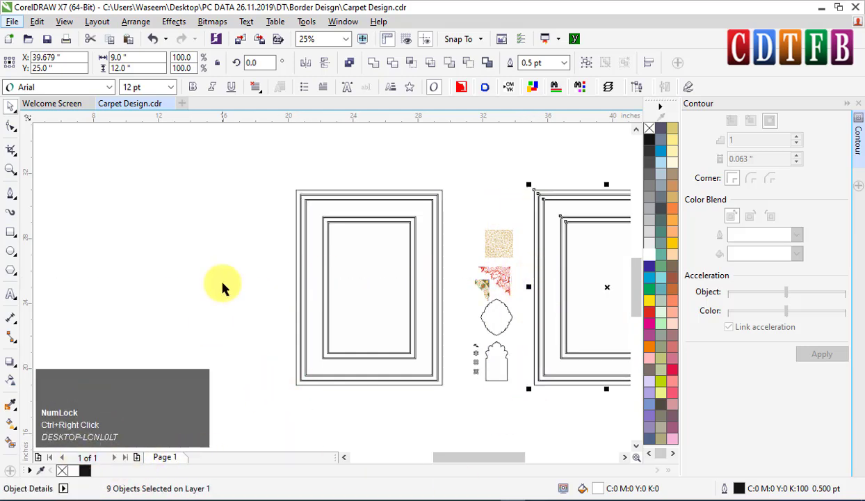
click(228, 288)
key(Page_Down)
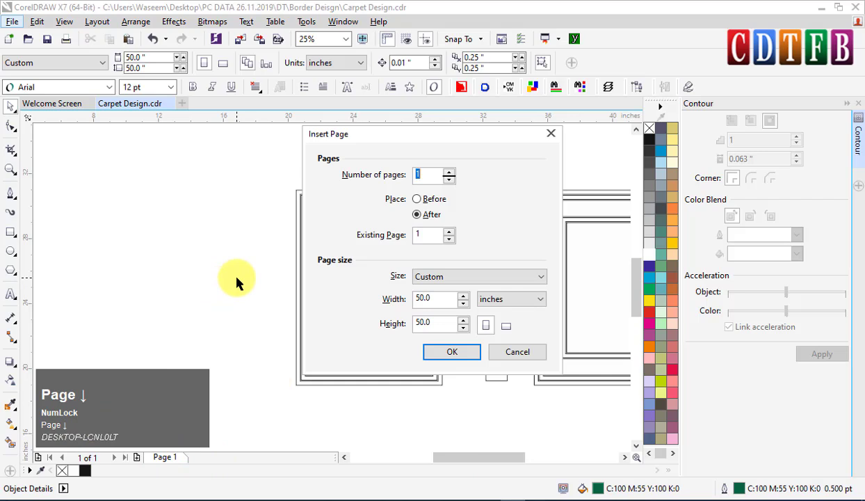
key(Return)
right_click(376, 268)
click(407, 353)
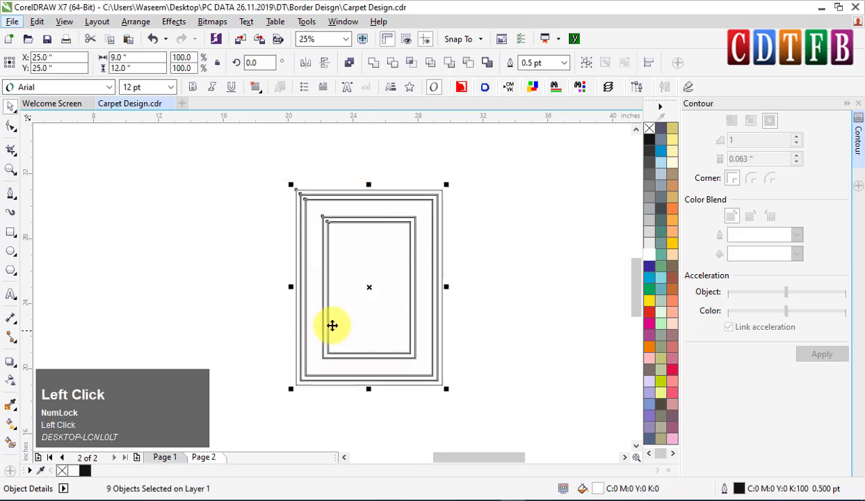
scroll(up, 3)
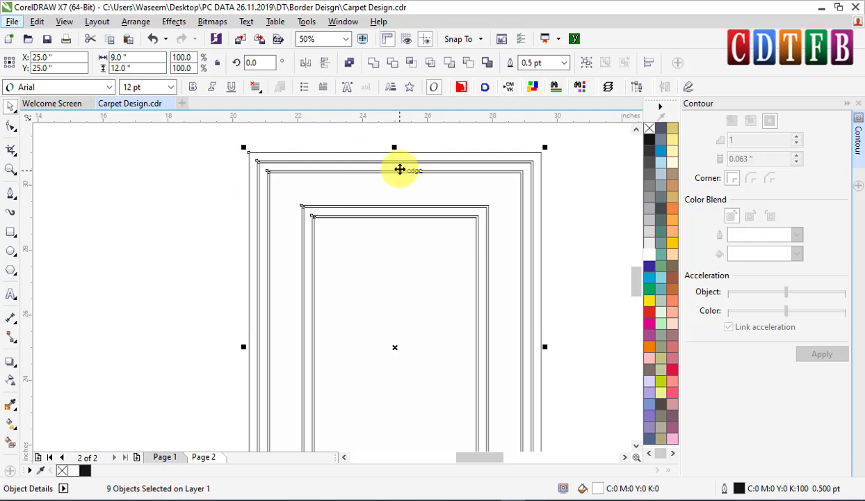
key(Page_Up)
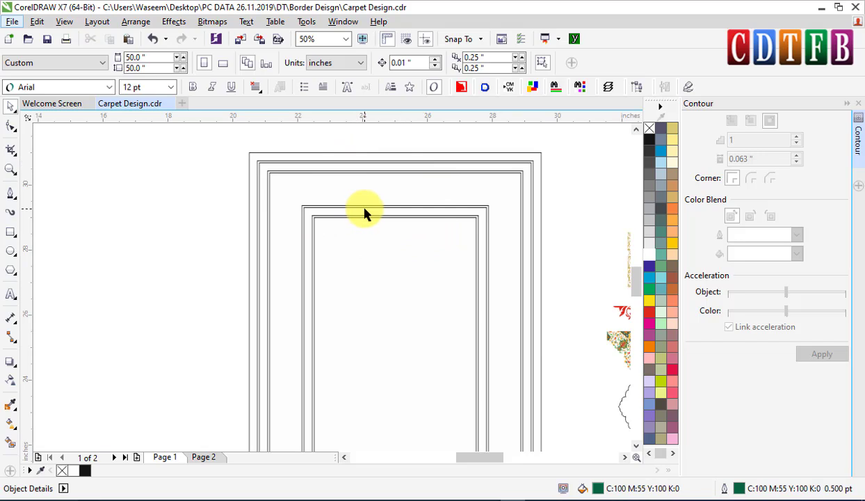
- Place vertical and horizontal guidelines crossing at the frame centre at 25 inches
drag(33, 189, 189, 203)
key(p)
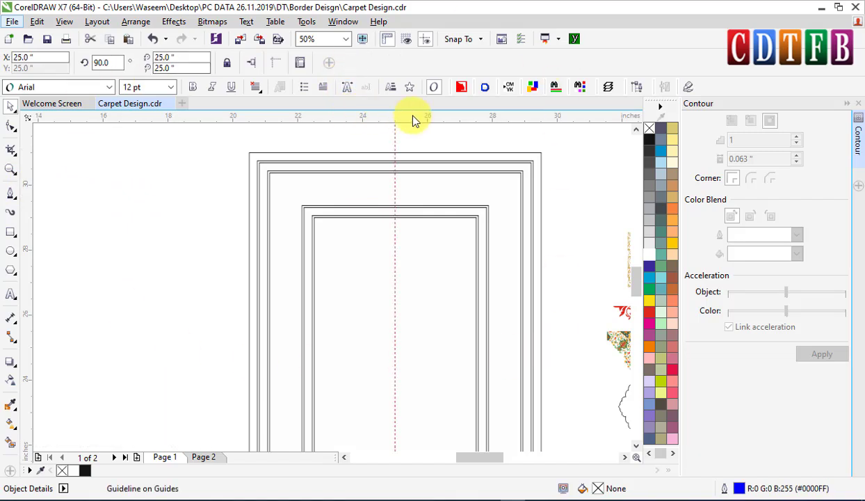
drag(416, 120, 420, 279)
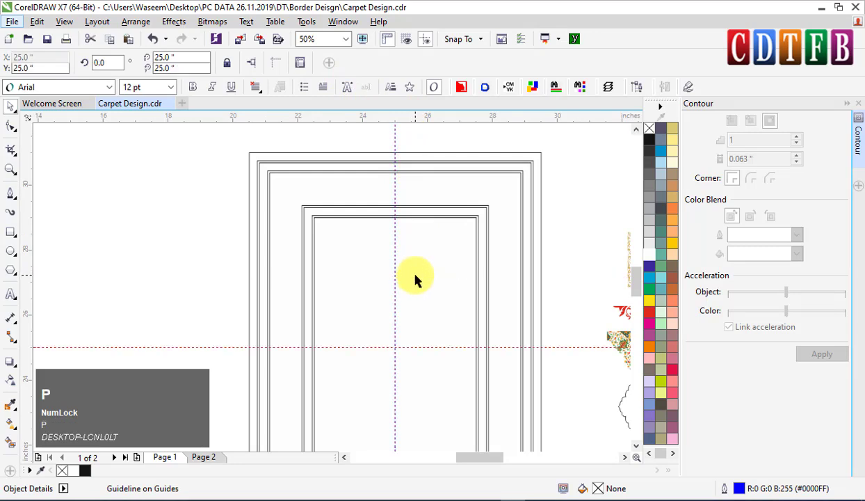
key(p)
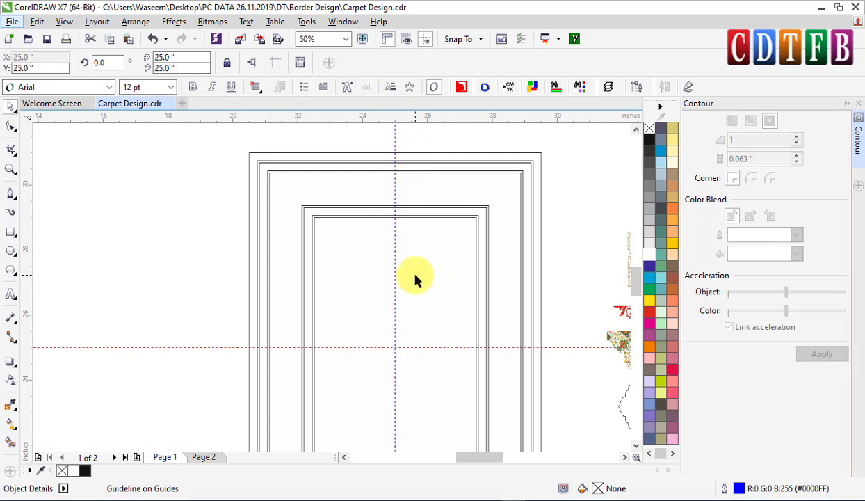
click(484, 160)
key(shift+F2)
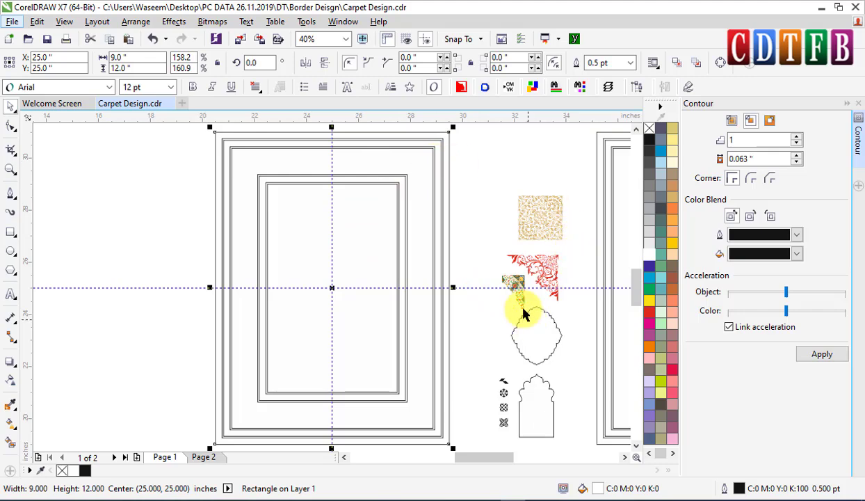
- Select the floral corner image and add its colours to the document palette
scroll(up, 3)
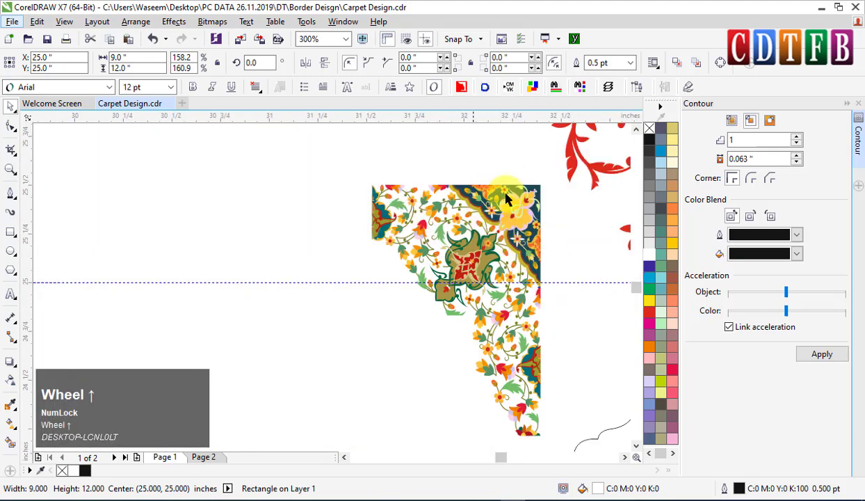
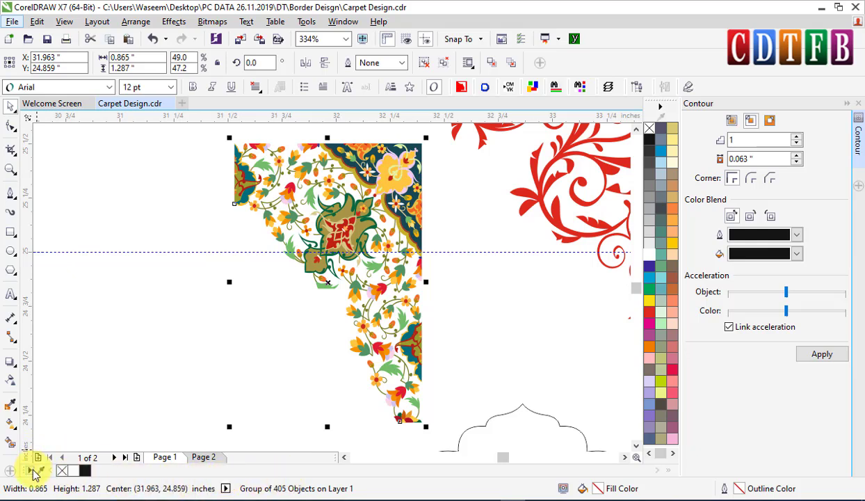
click(36, 474)
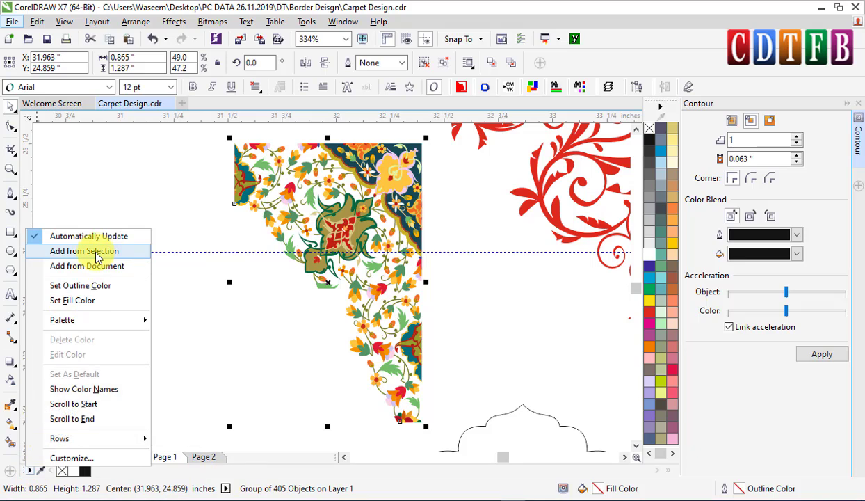
click(103, 260)
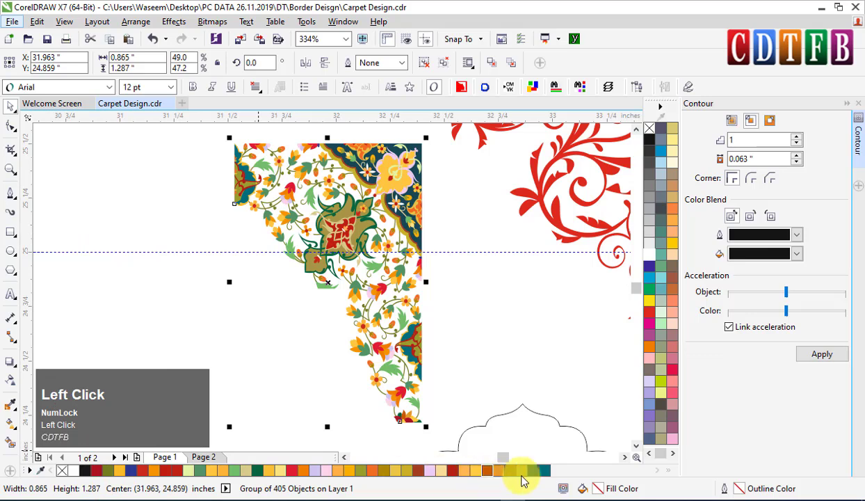
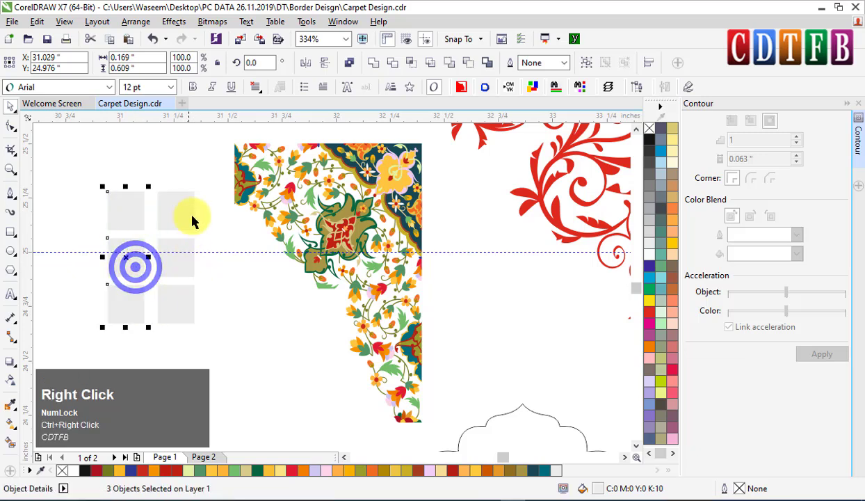
- Fill the top-left square with sampled red and the top-middle square with orange from the floral image
key(ctrl+r)
scroll(up, 3)
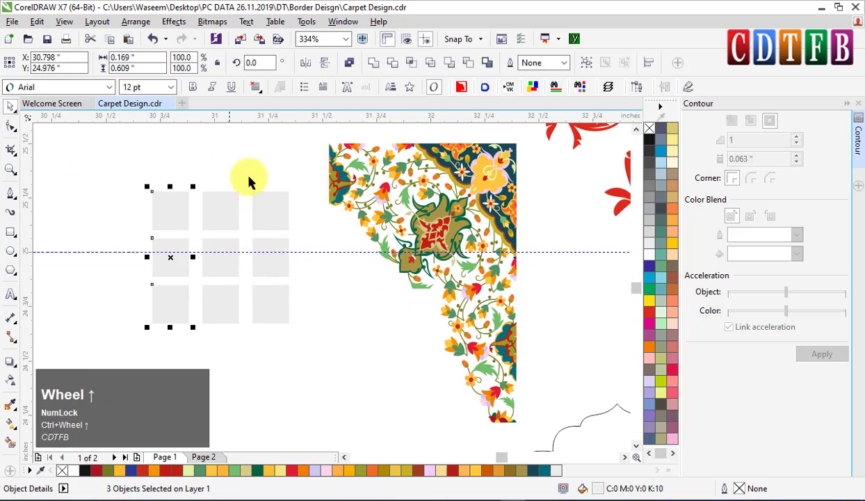
click(229, 180)
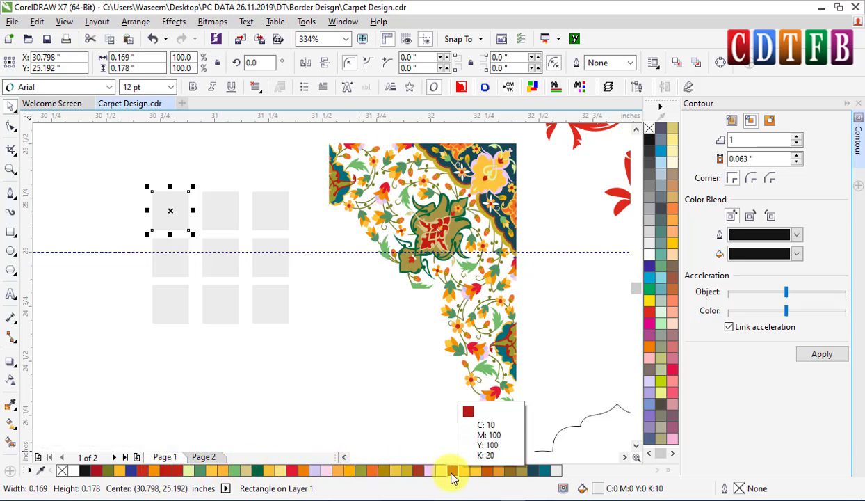
click(458, 481)
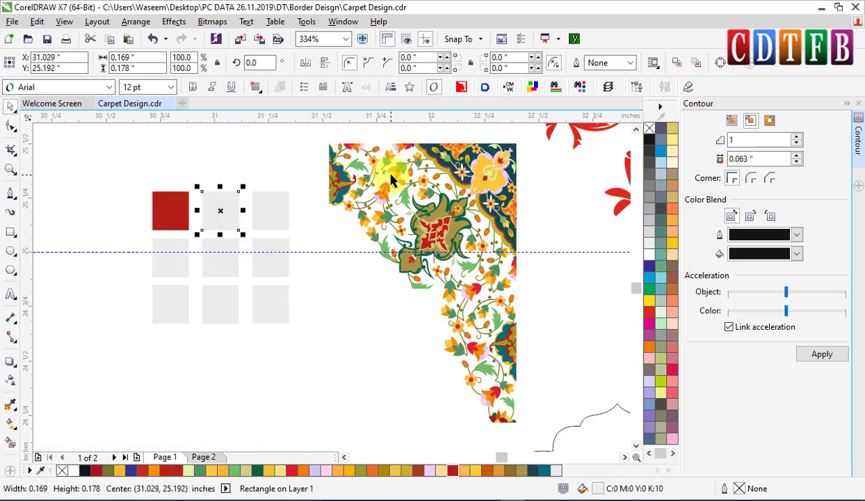
click(481, 478)
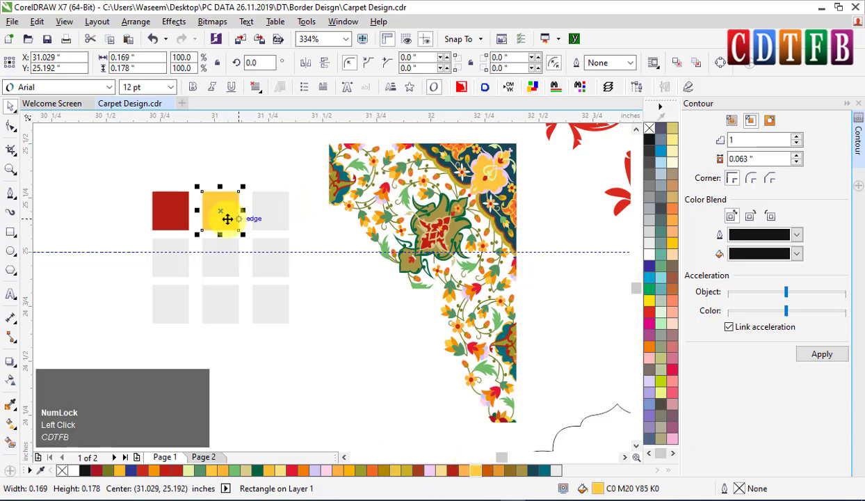
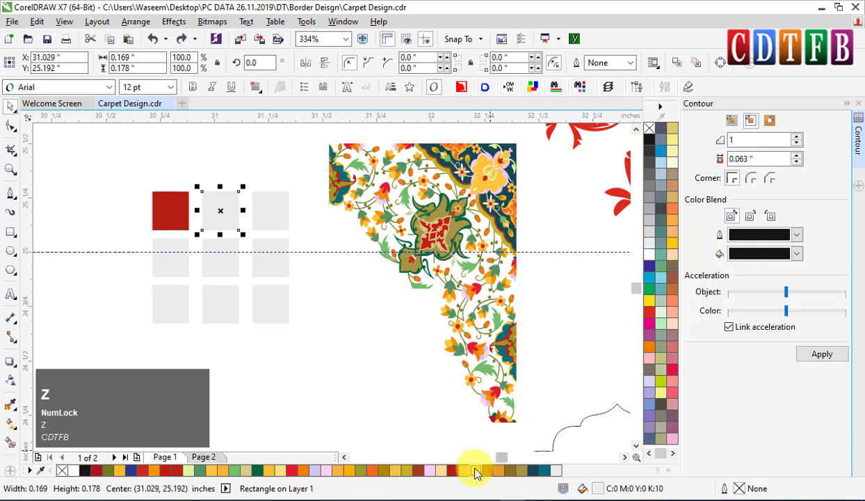
click(378, 482)
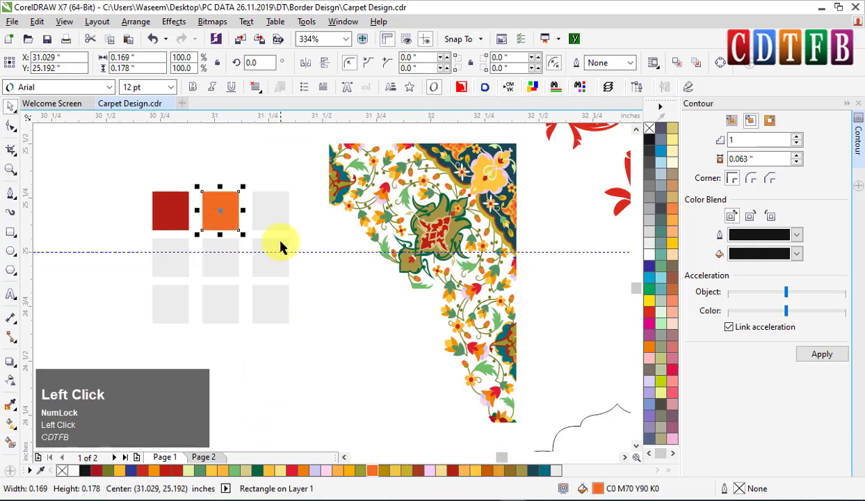
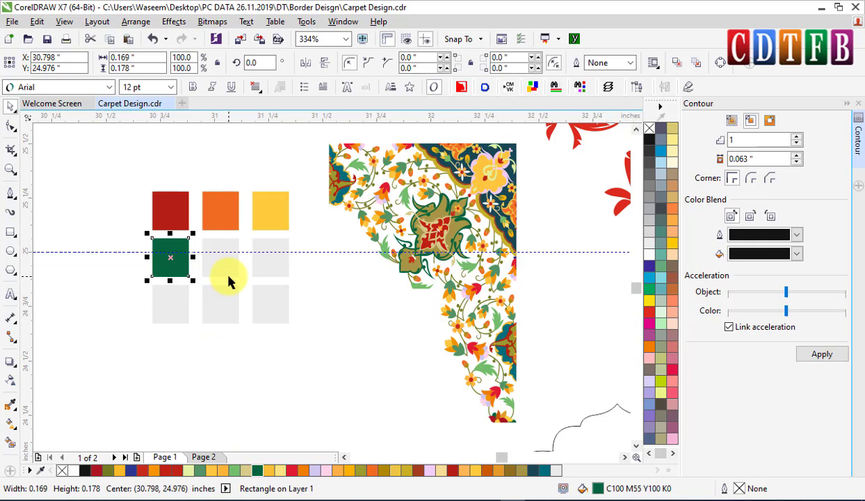
- Fill the centre and bottom-row squares with further sampled tones, including olive, from the floral image
click(226, 272)
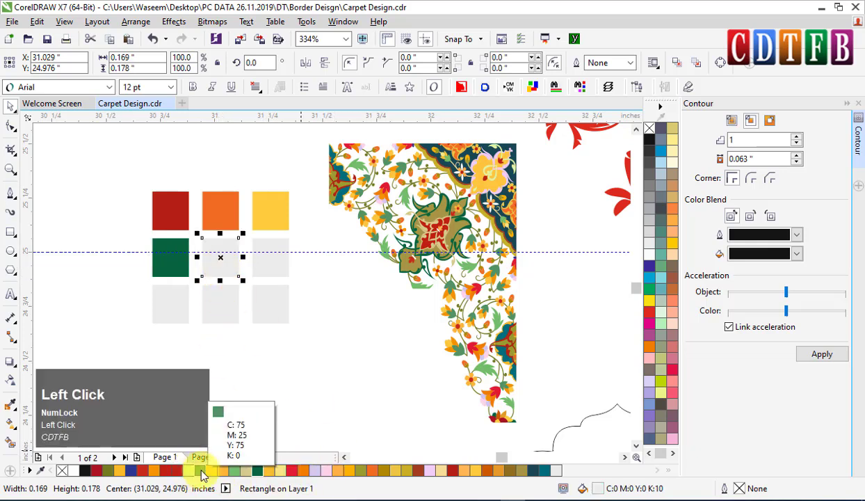
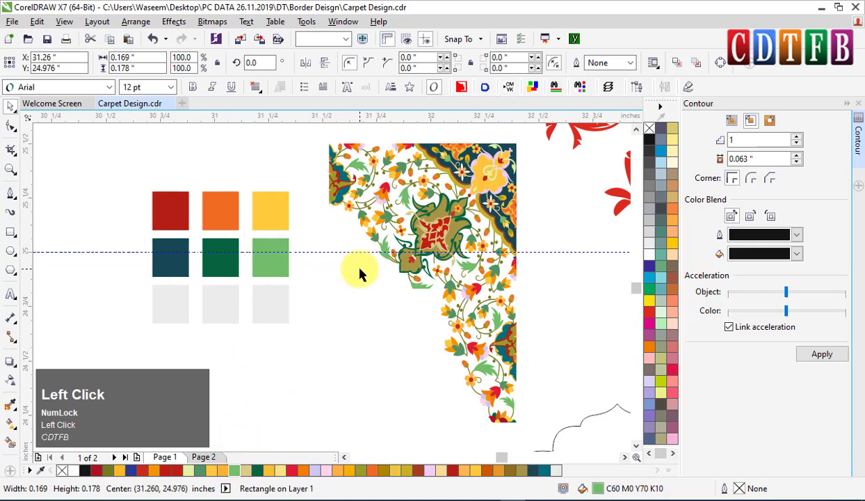
click(182, 308)
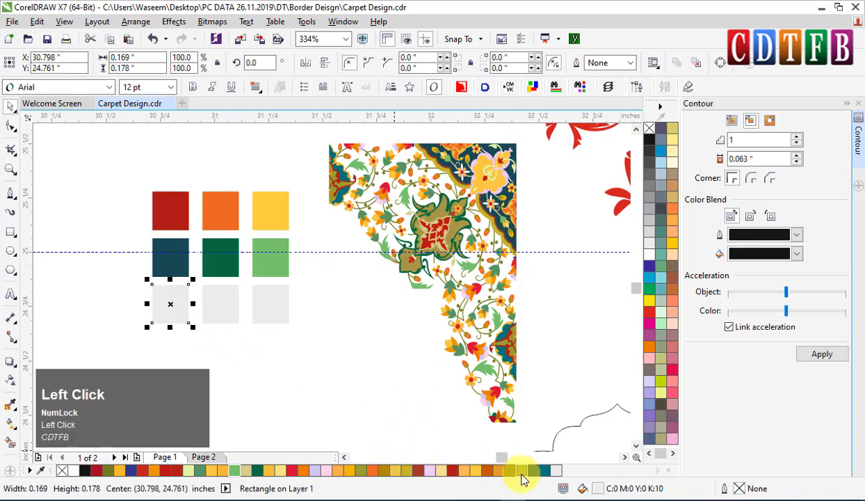
click(517, 480)
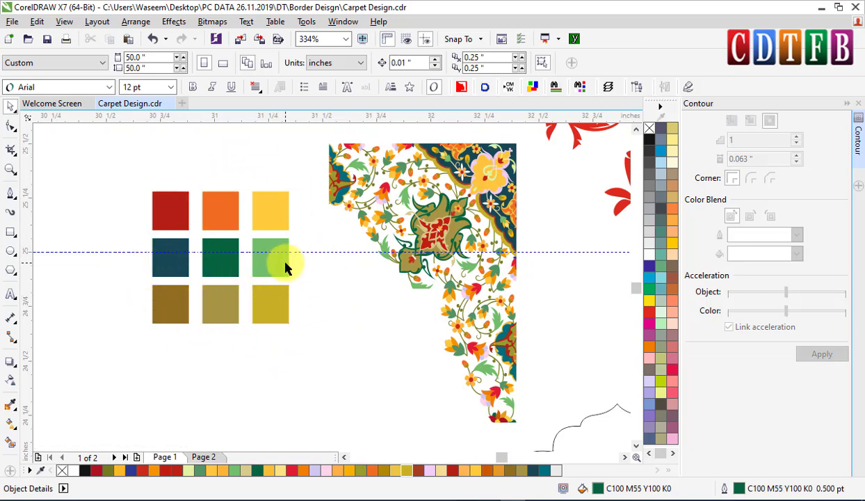
scroll(down, 3)
scroll(down, 3)
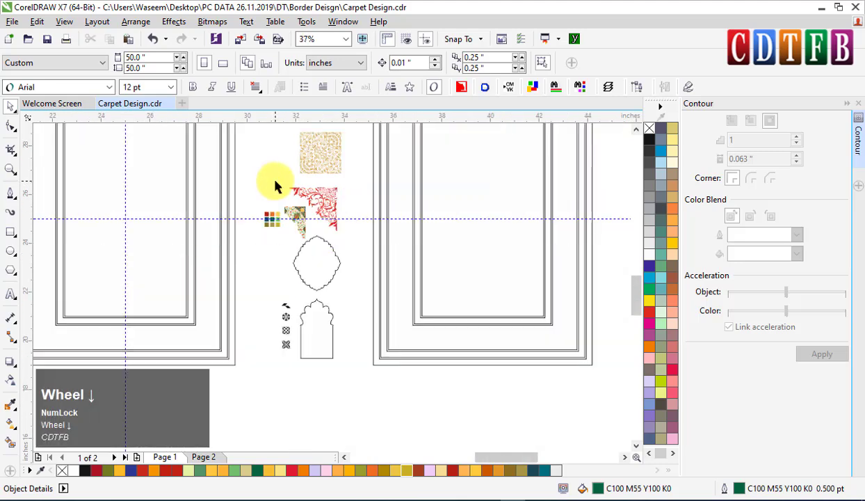
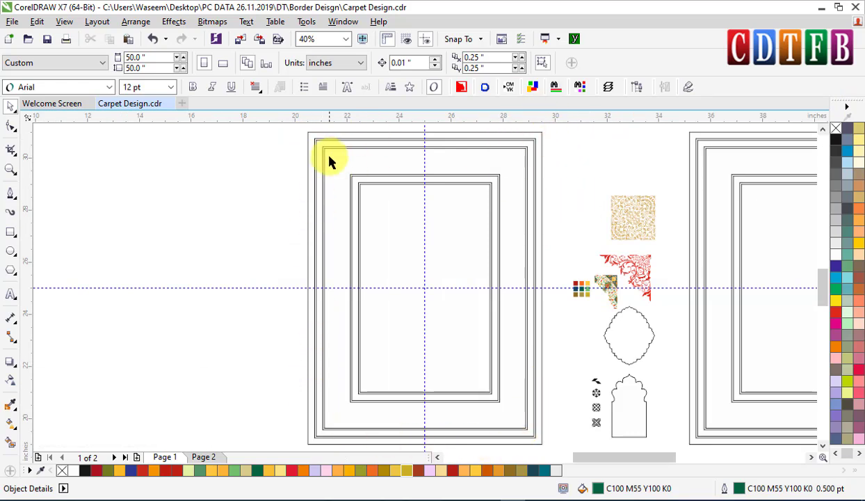
- Zoom out to view the swatch grid beside the carpet frame's top corner
scroll(up, 3)
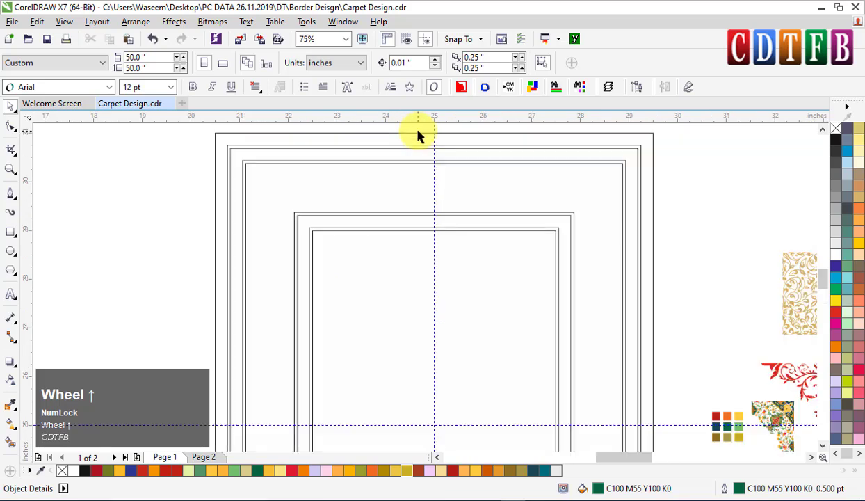
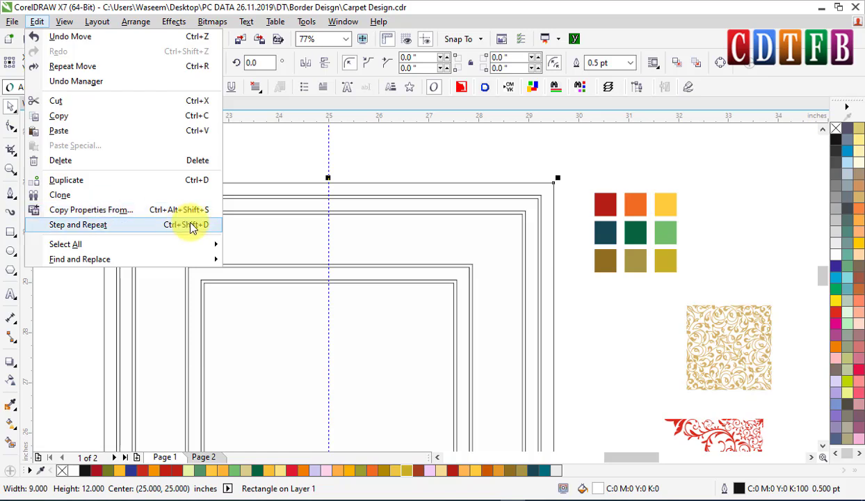
- Copy the fill and outline attributes onto the outer and inner frame rectangles
click(199, 214)
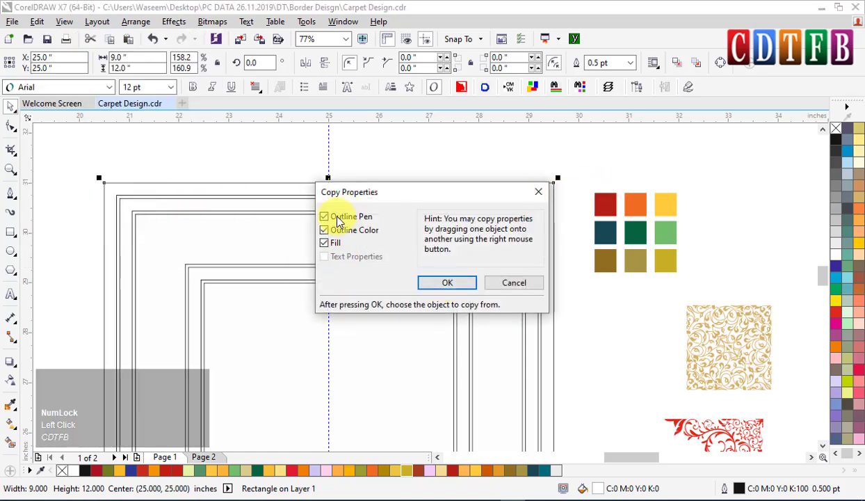
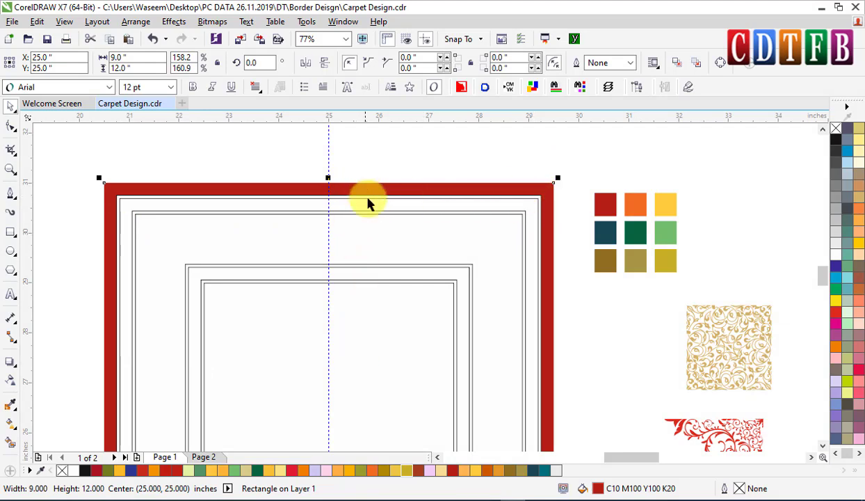
click(577, 181)
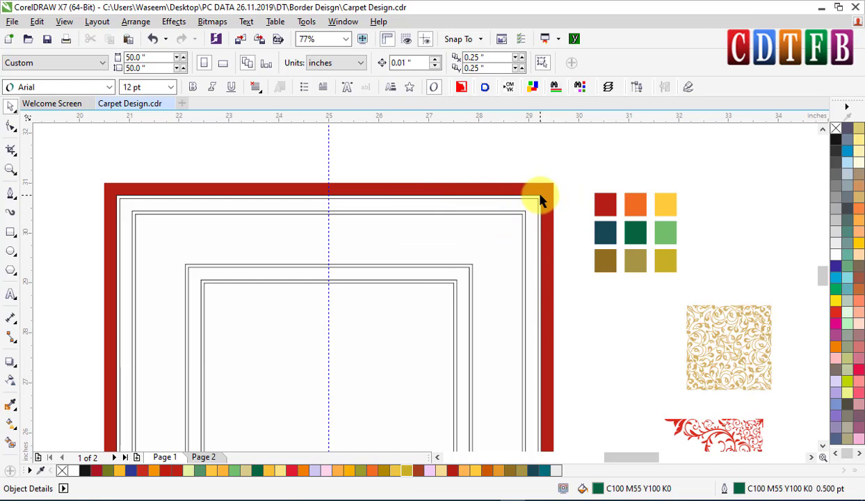
click(544, 199)
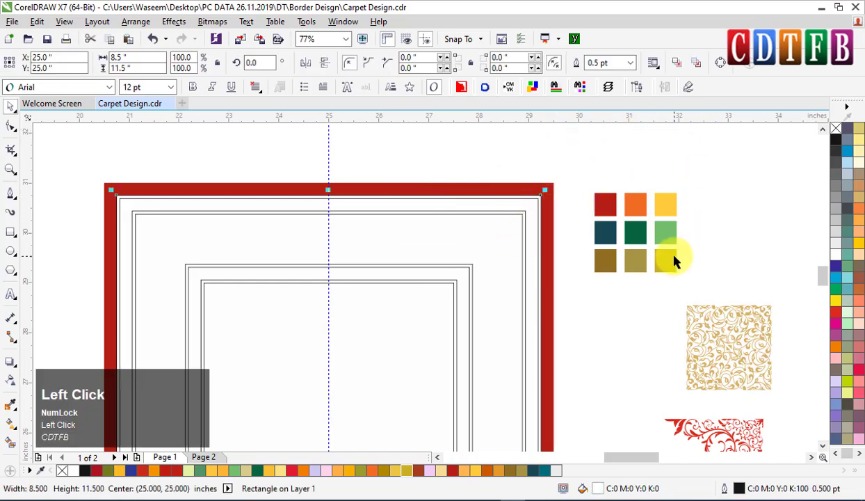
key(ctrl+shift+alt+s)
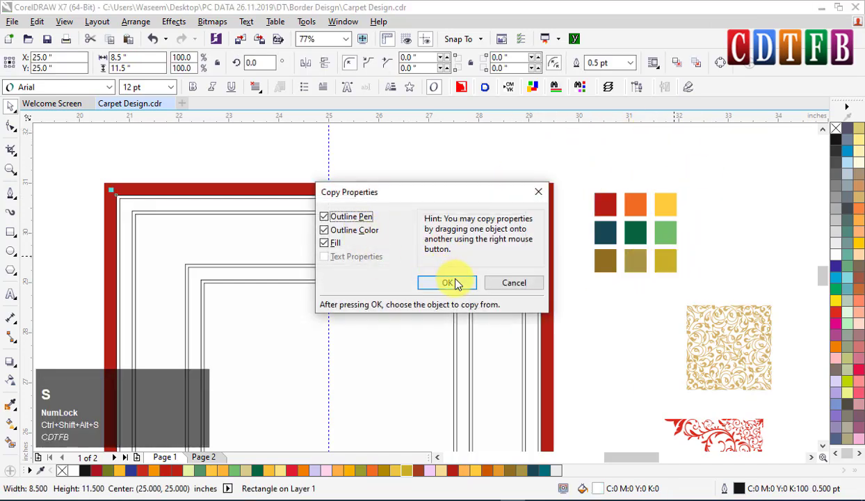
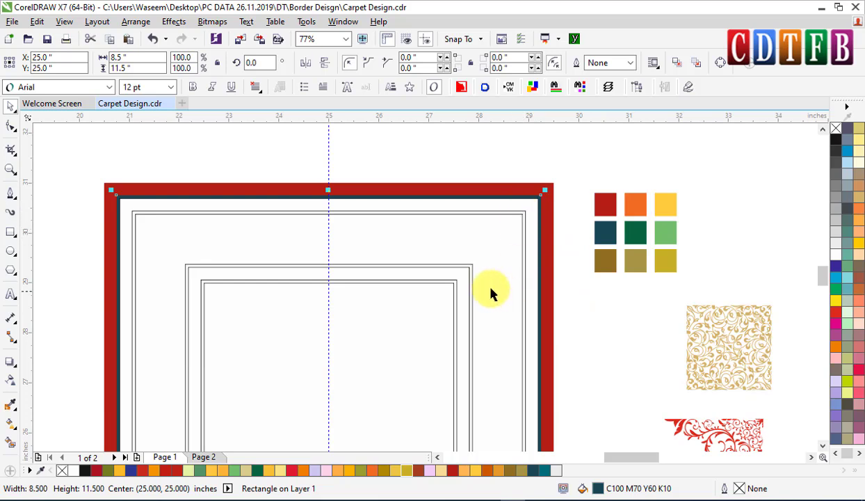
- Give the four thin border rectangles thick teal outlines
click(530, 218)
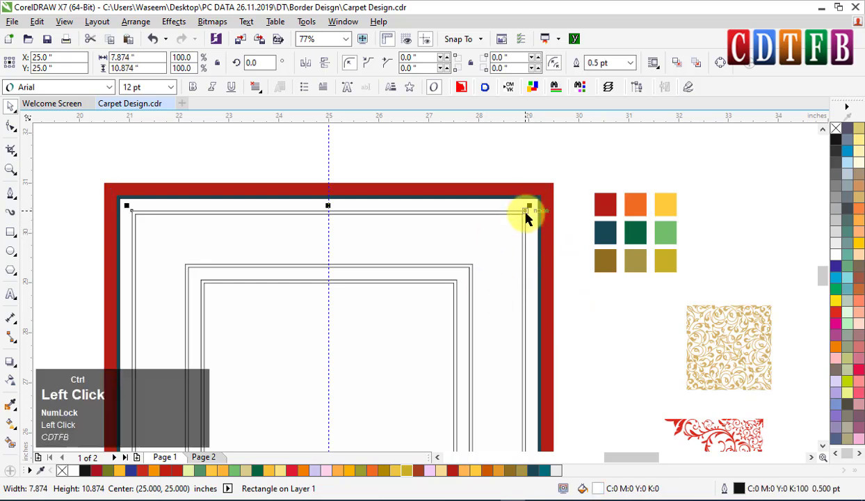
key(ctrl+r)
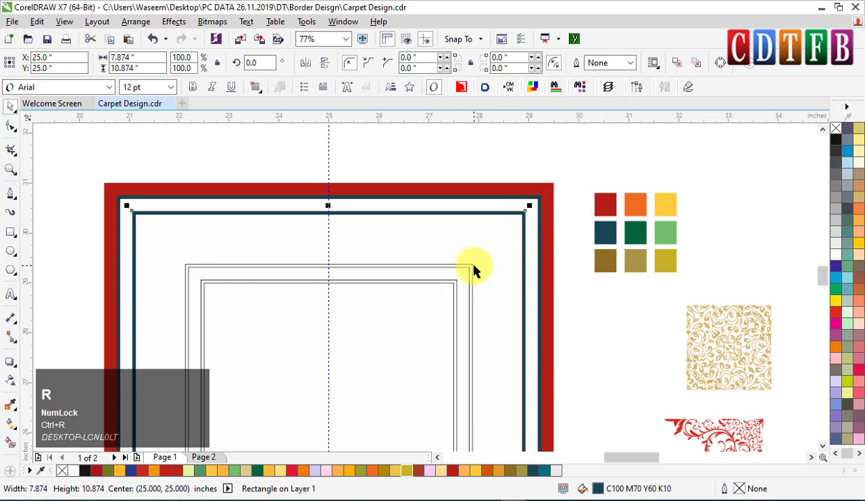
click(479, 270)
key(r)
click(462, 288)
key(ctrl+r)
click(640, 306)
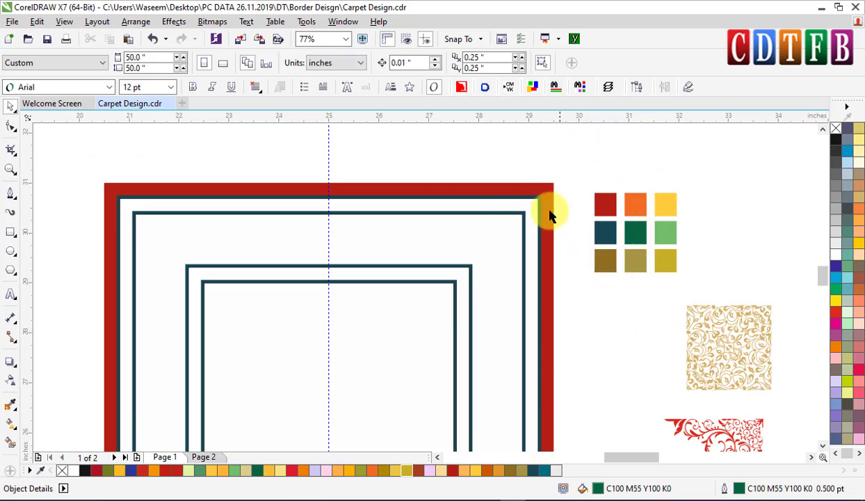
- Fill the outer and inner rectangular bands yellow, then zoom out to the whole carpet
click(532, 209)
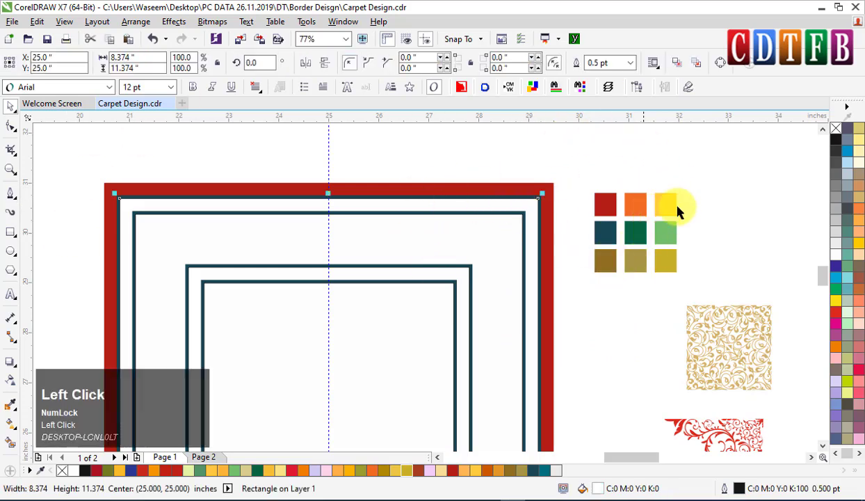
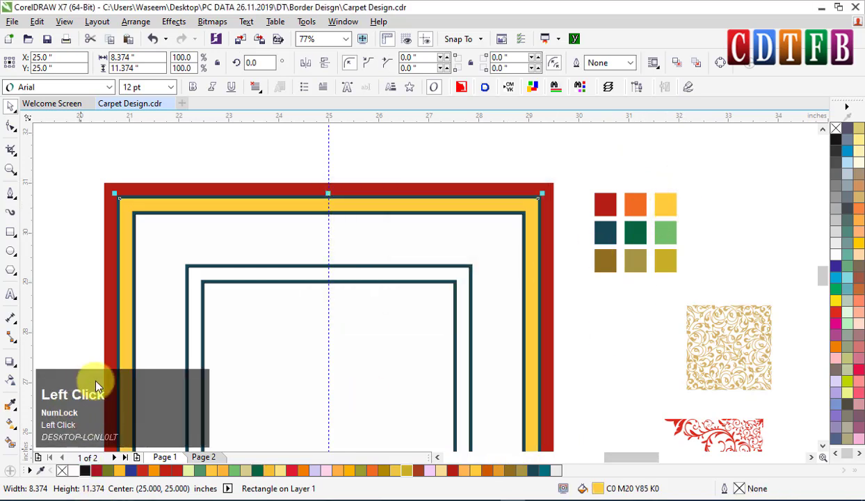
click(464, 276)
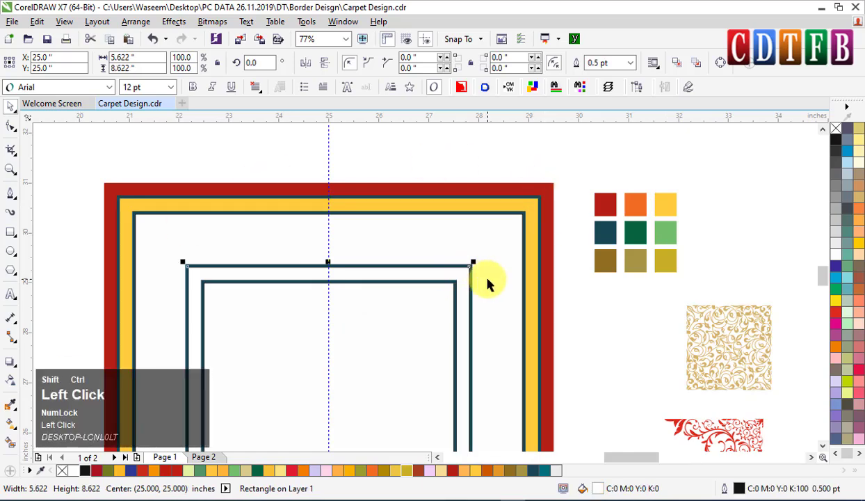
key(ctrl+e)
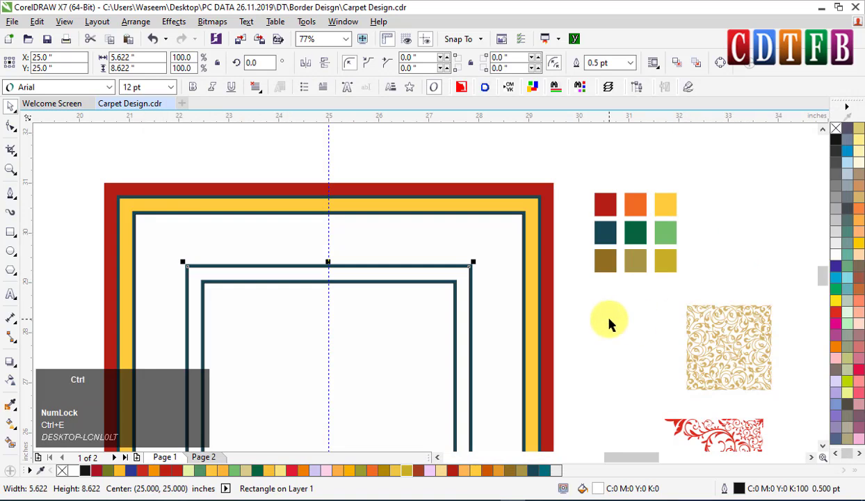
key(ctrl+r)
key(ctrl+alt+s)
click(466, 285)
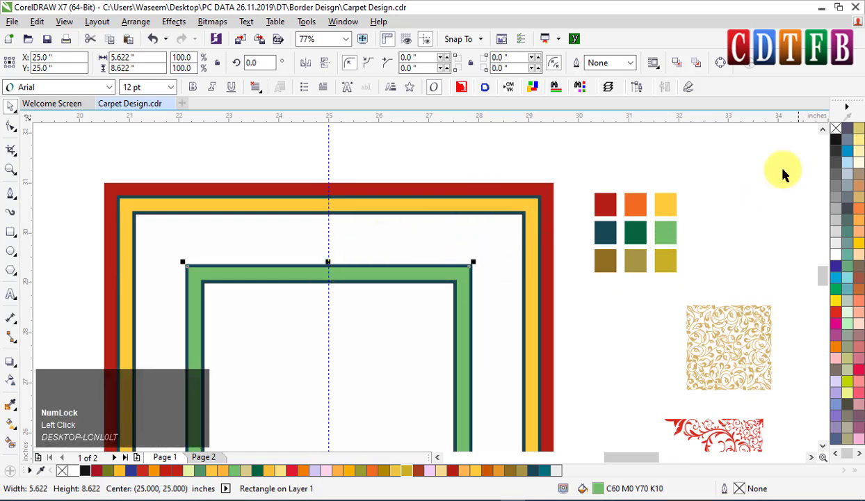
key(ctrl+shift+alt+s)
click(461, 285)
scroll(down, 3)
double_click(577, 181)
key(F4)
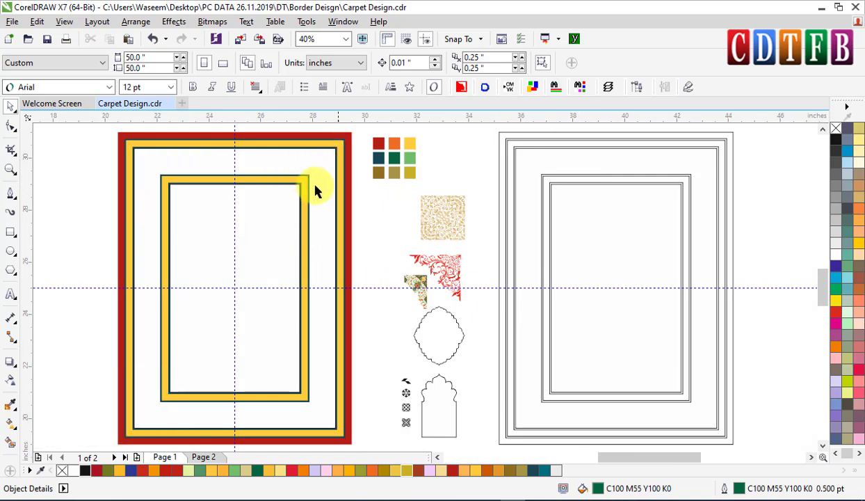
- Recolour both yellow bands of the frame to the darker mustard gold, then deselect
click(308, 184)
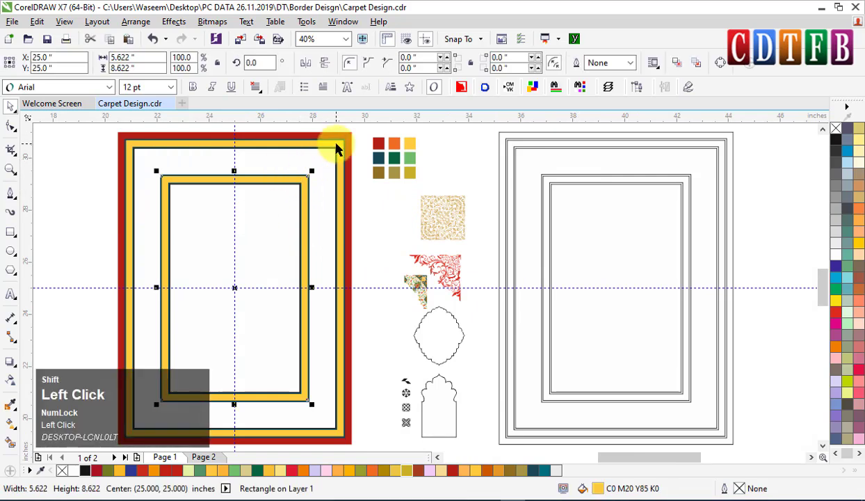
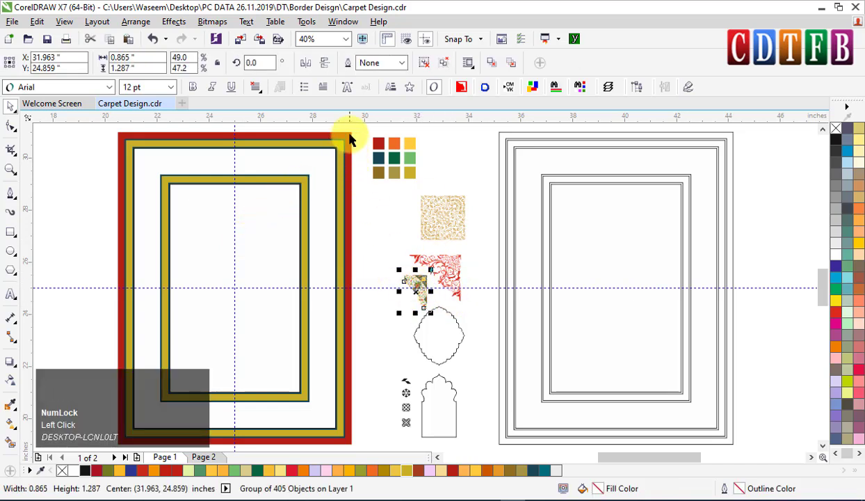
click(355, 139)
key(shift+F2)
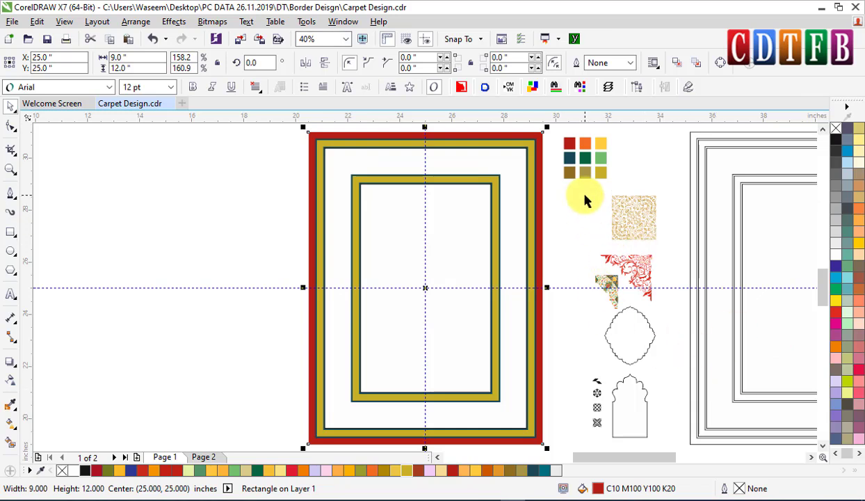
click(641, 158)
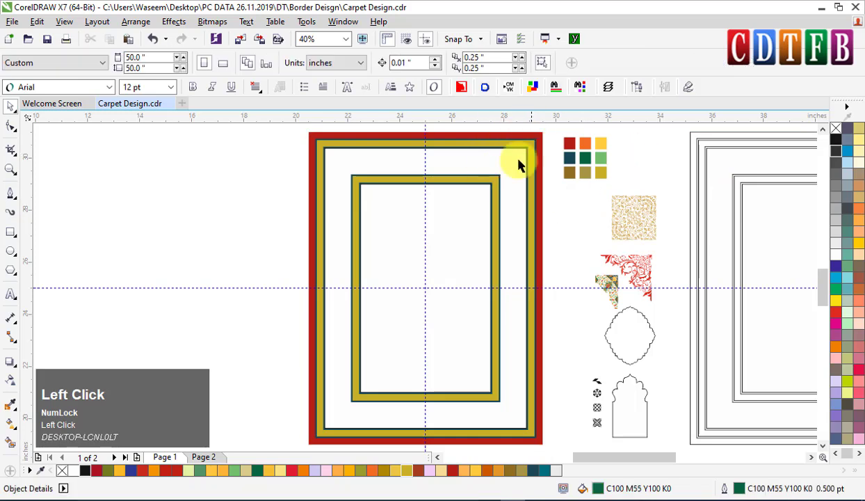
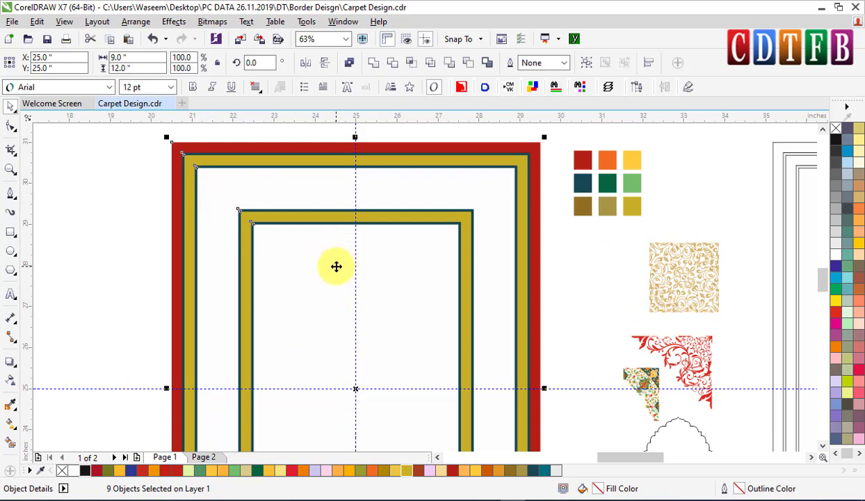
- PowerClip the floral corner into the inner field, rotated 180° into its top-left corner
click(682, 203)
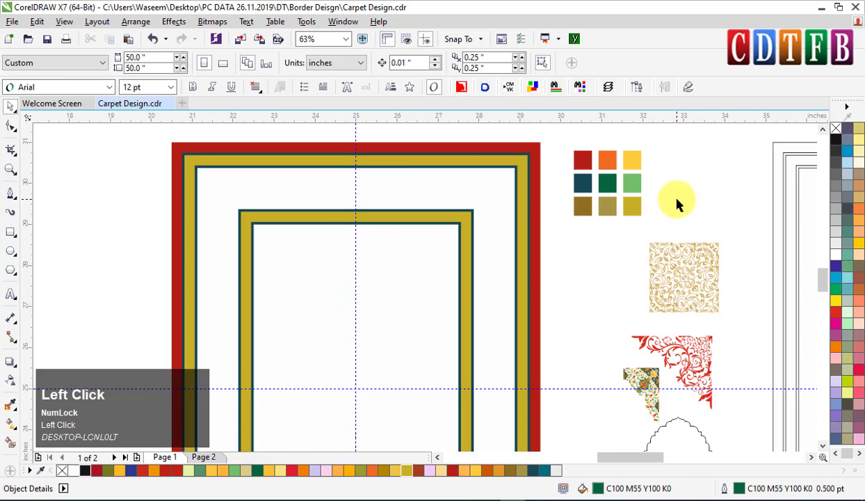
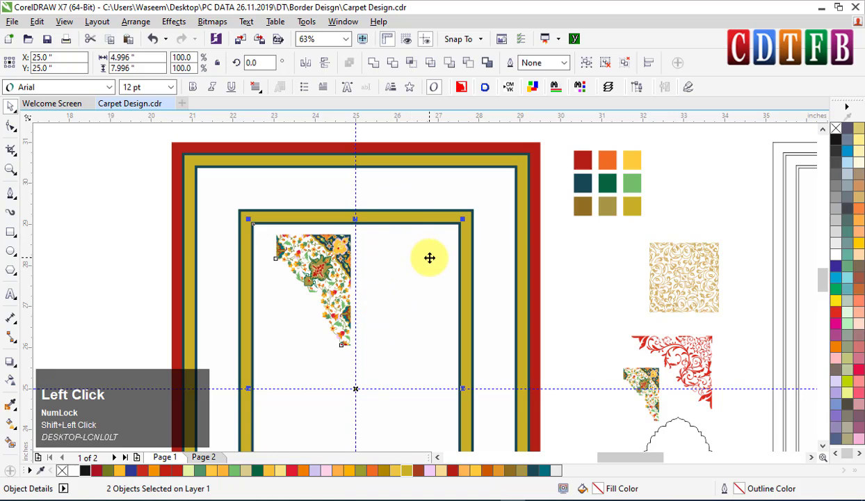
text(tr)
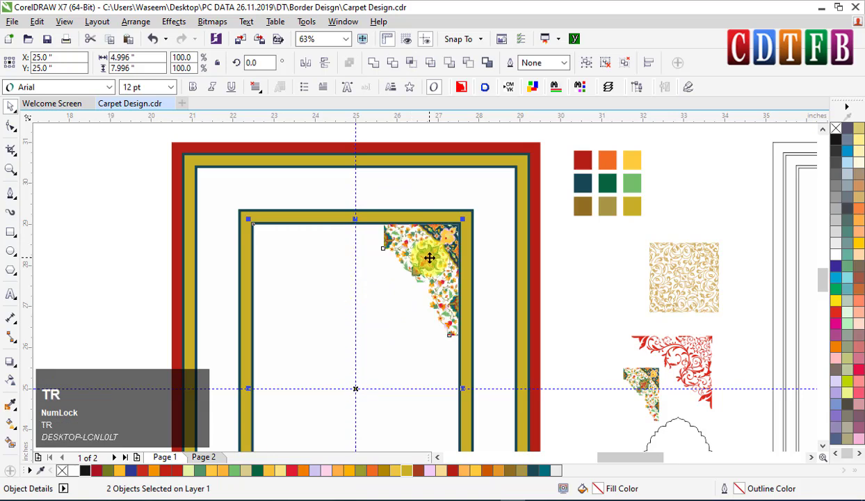
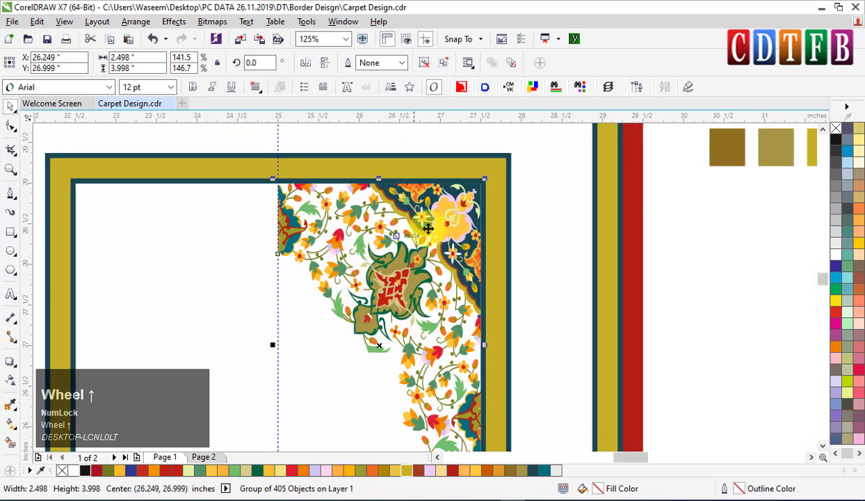
scroll(down, 3)
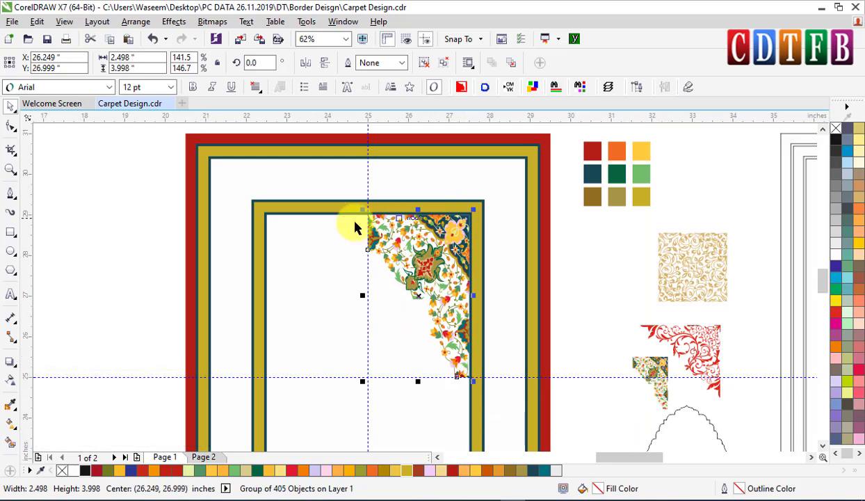
click(313, 65)
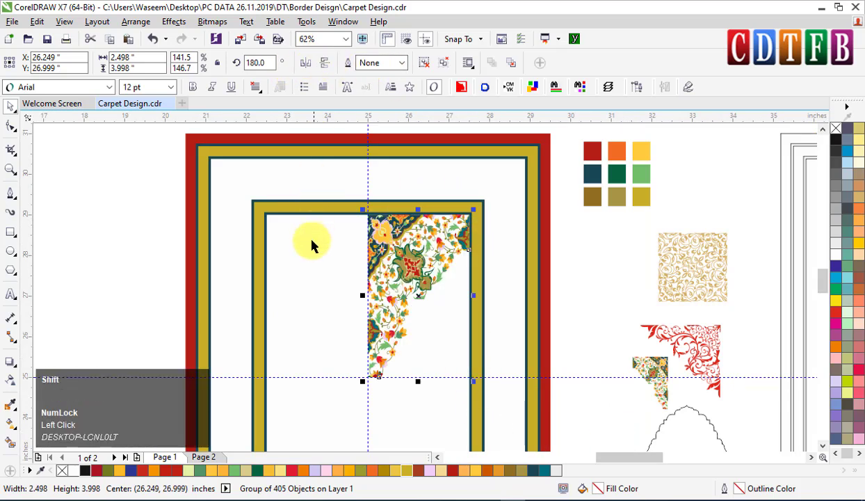
key(;)
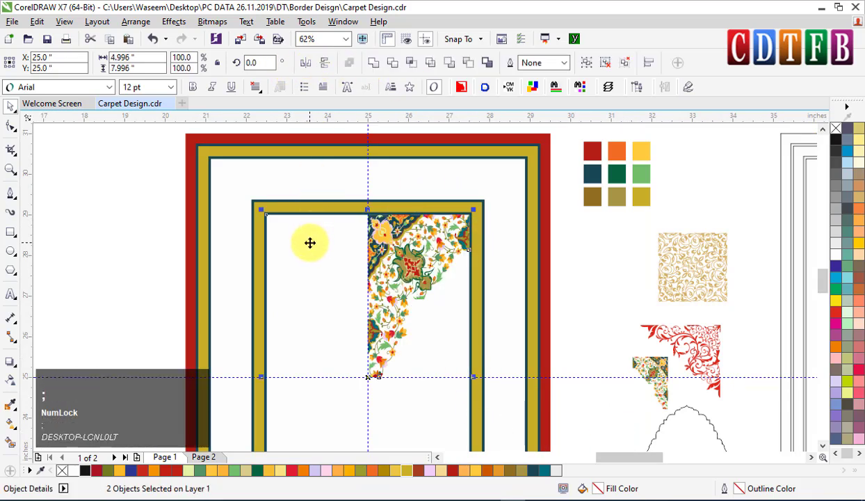
key(l)
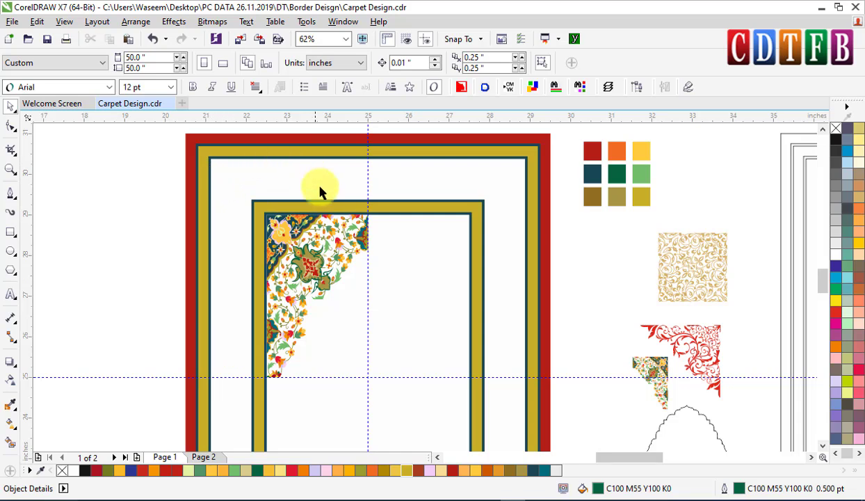
click(313, 174)
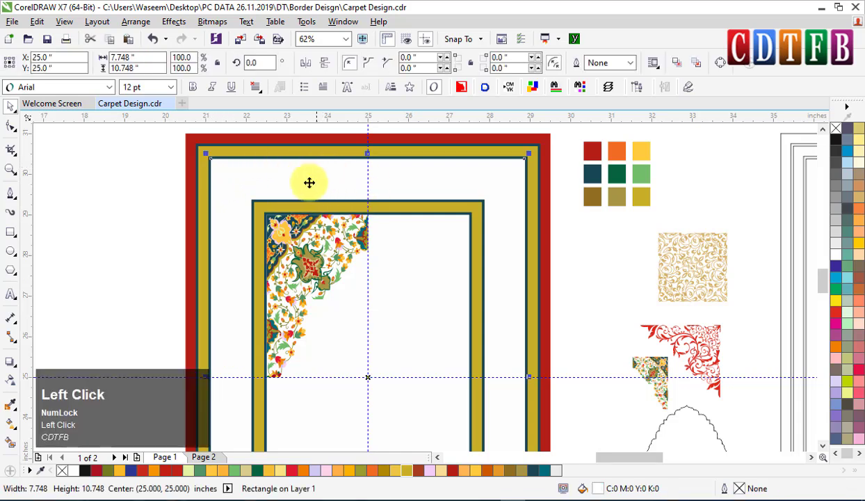
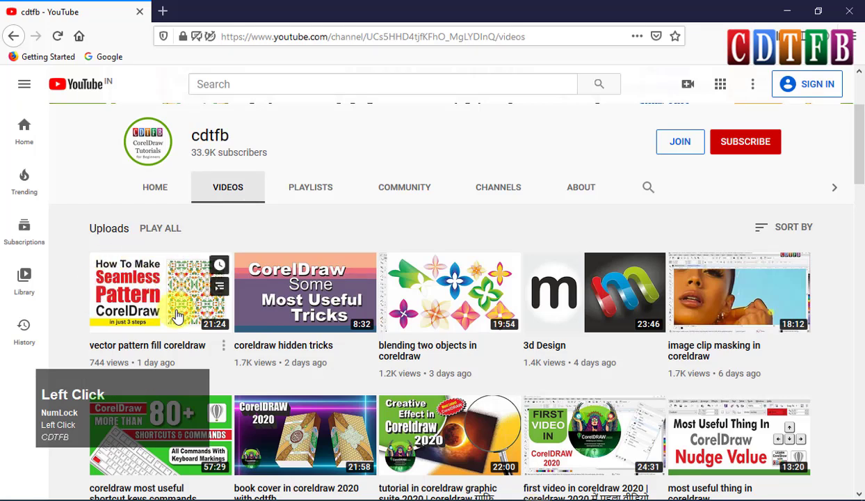
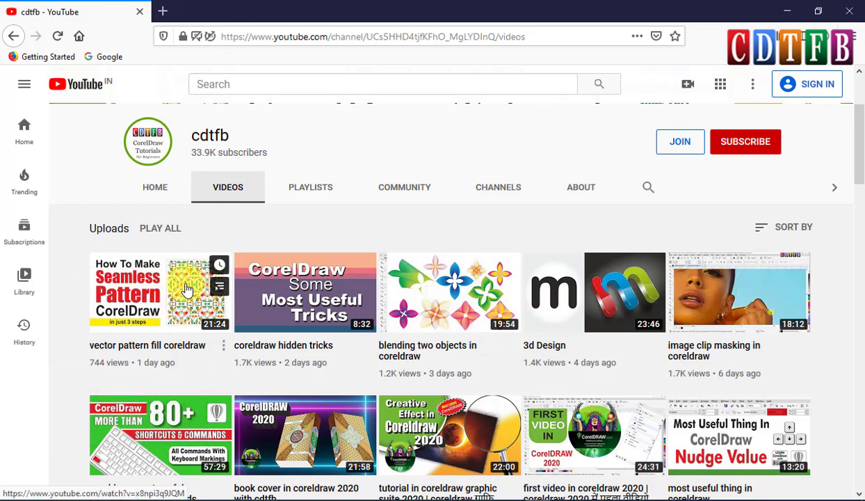
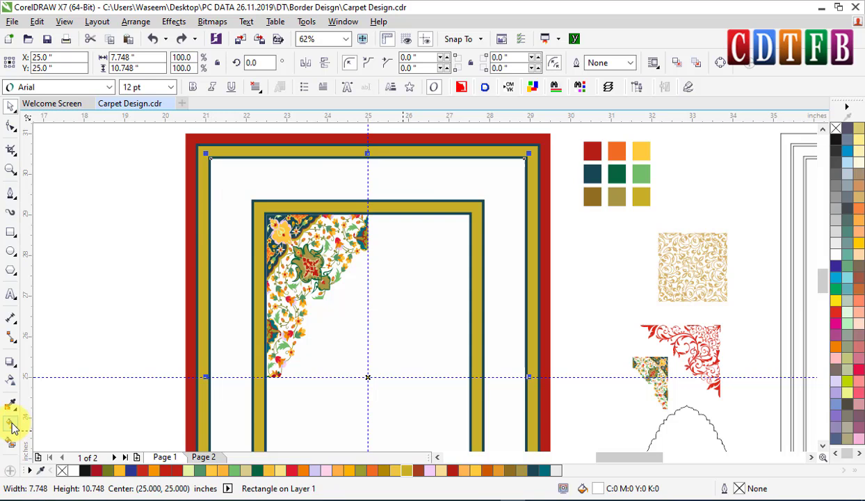
click(18, 431)
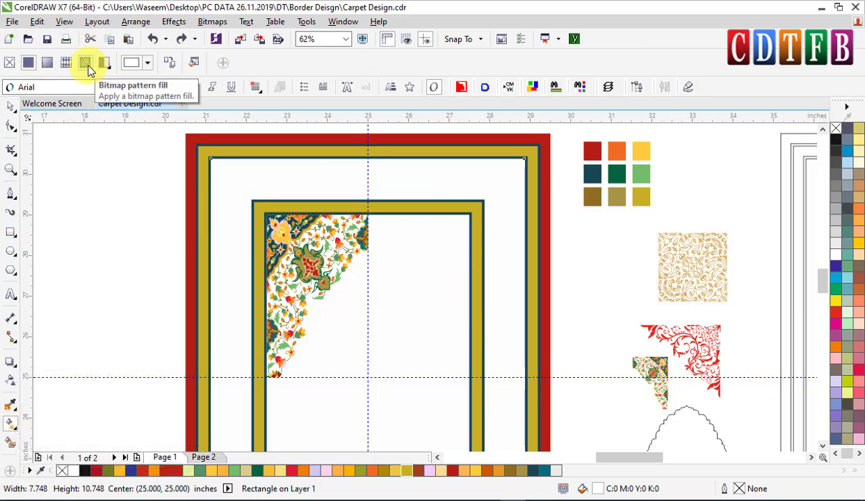
click(15, 111)
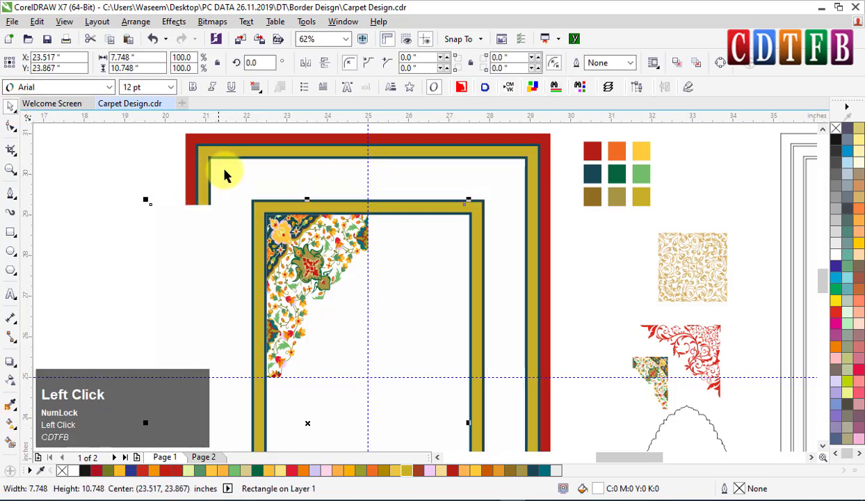
key(ctrl+z)
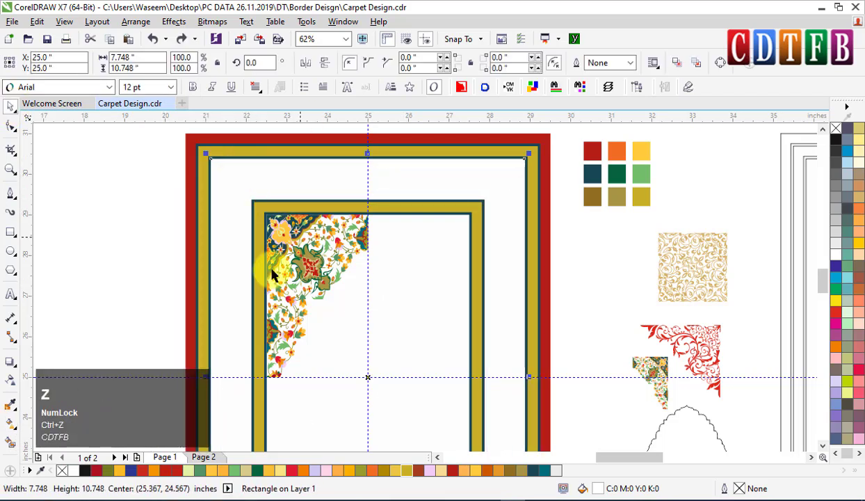
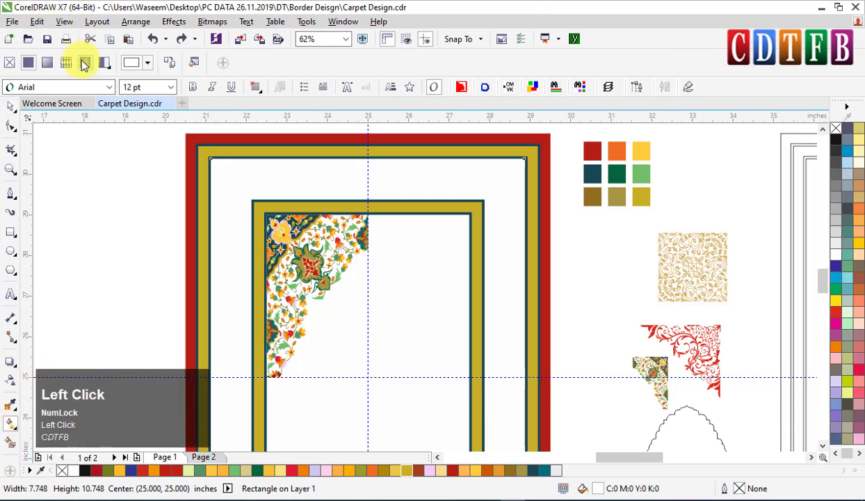
click(73, 66)
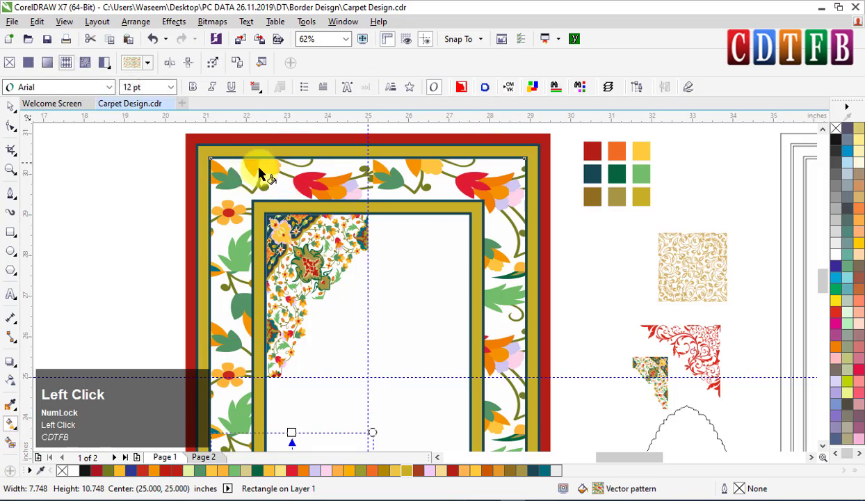
click(152, 68)
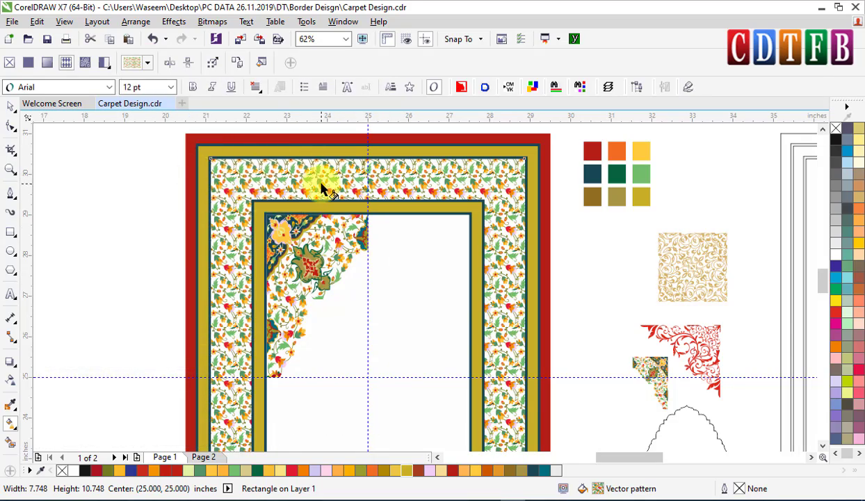
scroll(up, 3)
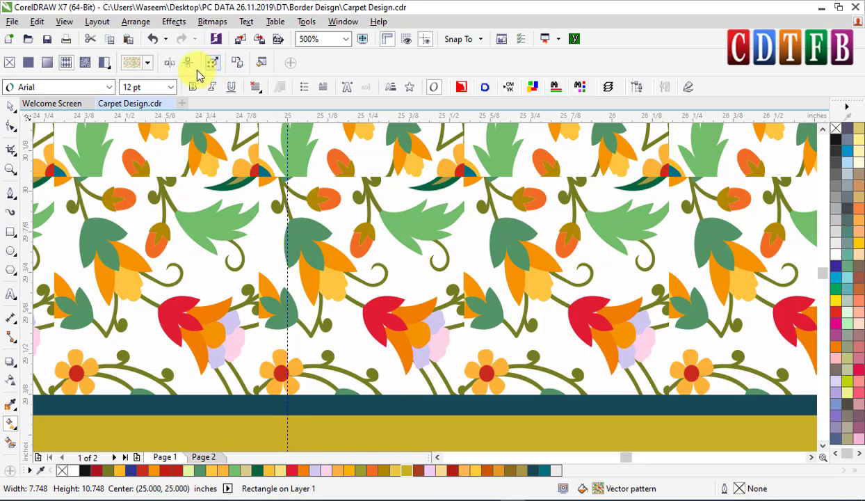
click(195, 72)
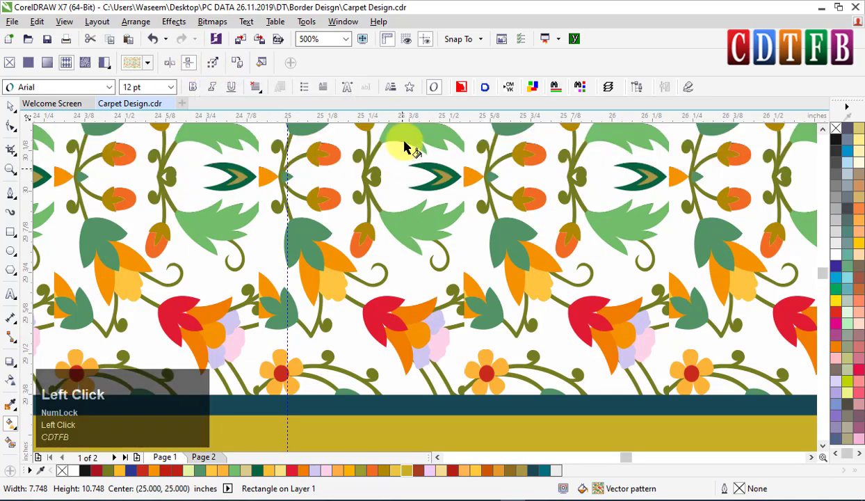
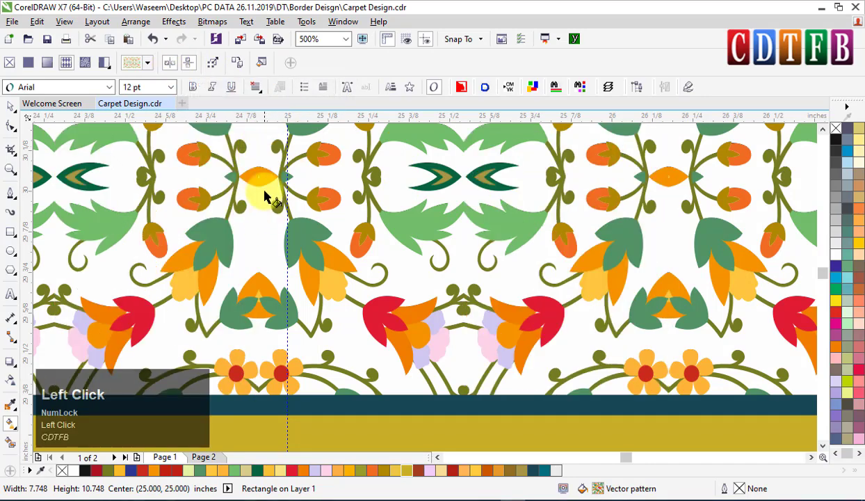
scroll(down, 3)
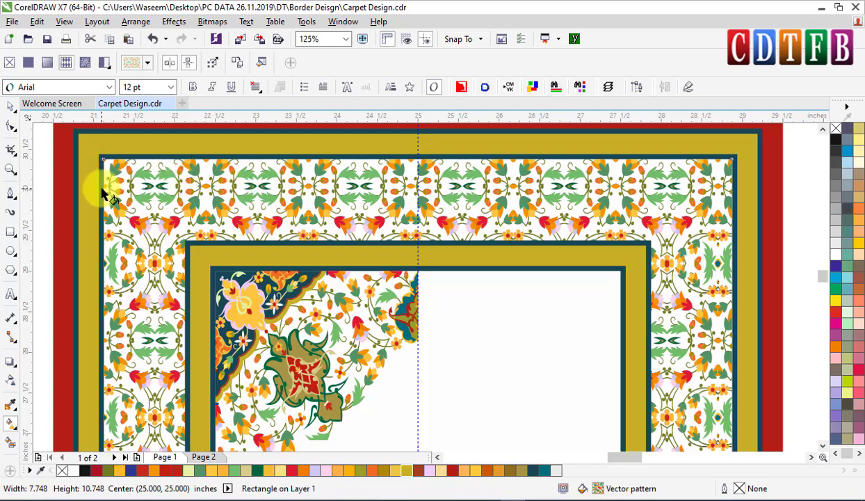
scroll(down, 3)
click(825, 276)
scroll(up, 3)
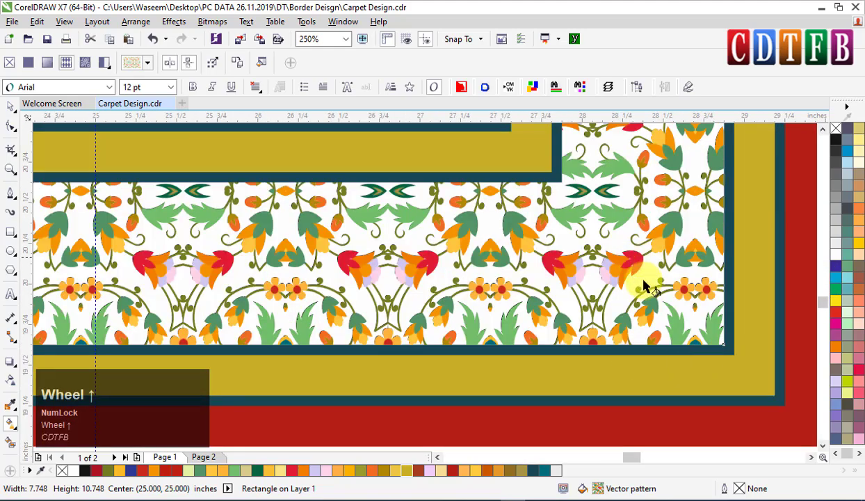
scroll(down, 3)
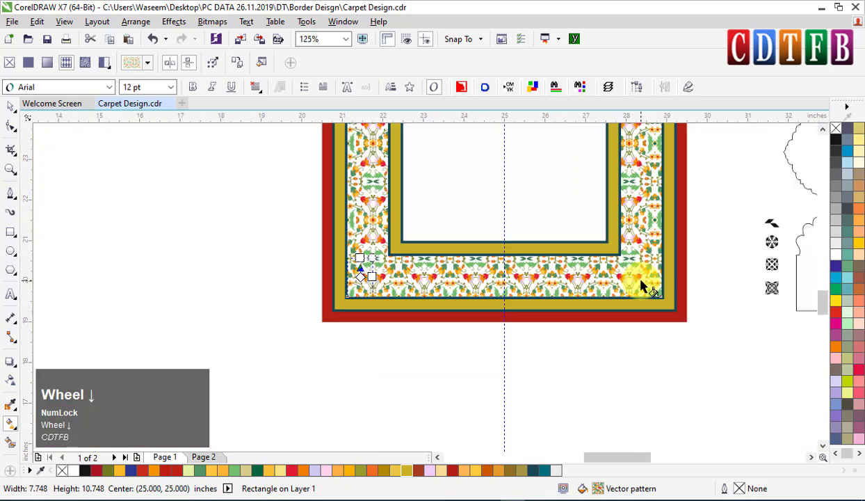
key(F4)
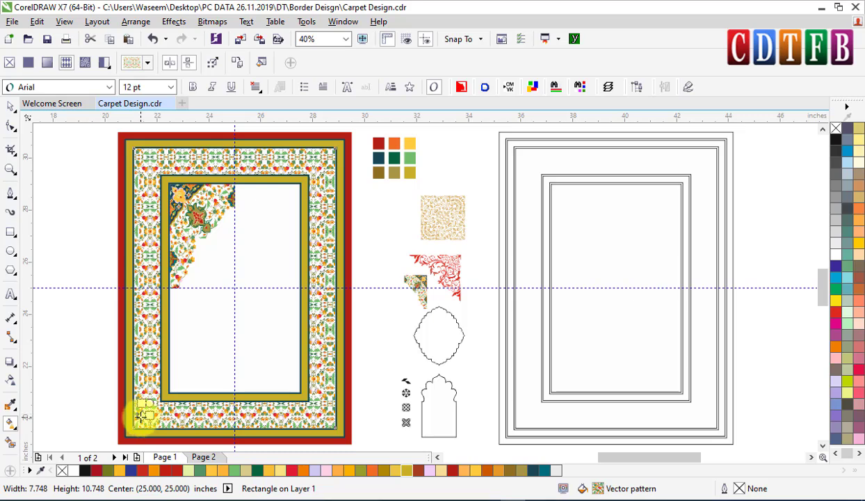
scroll(up, 3)
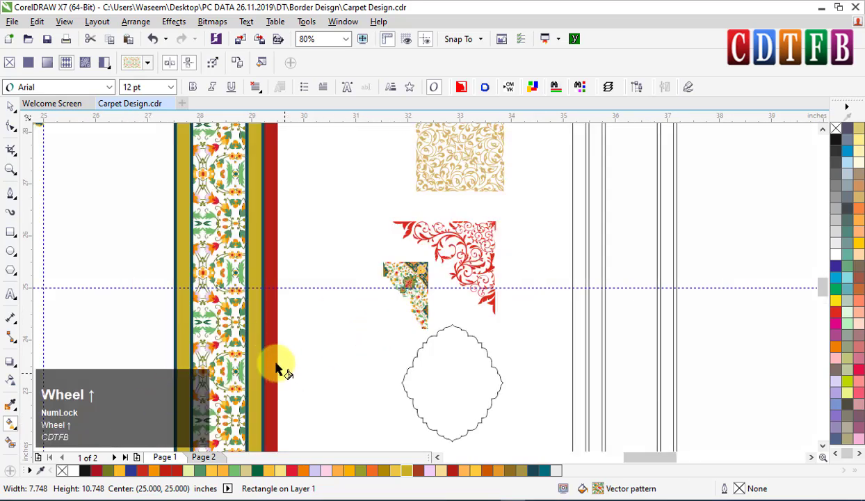
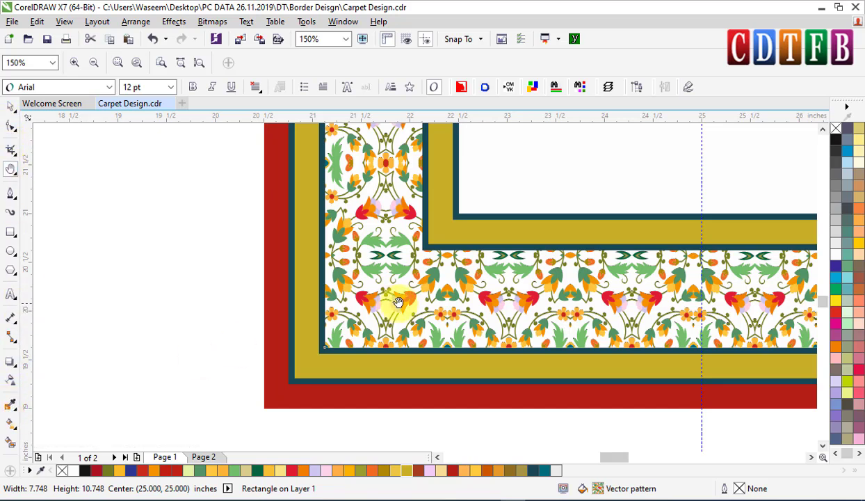
key(g)
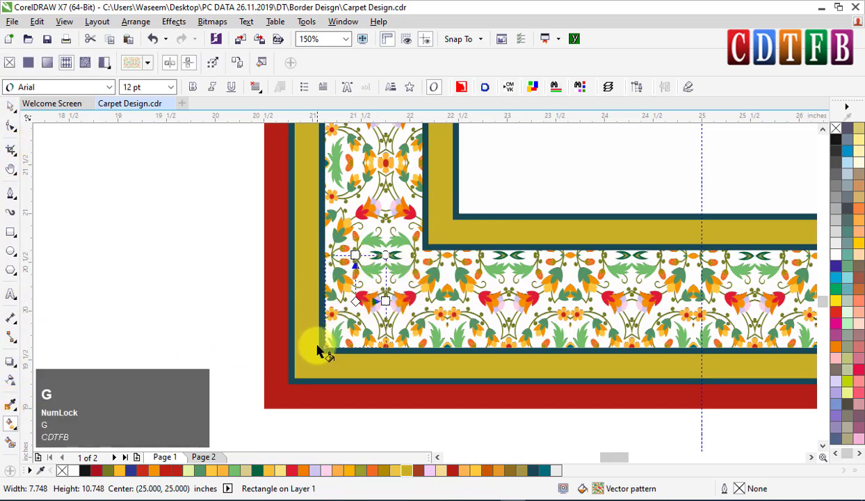
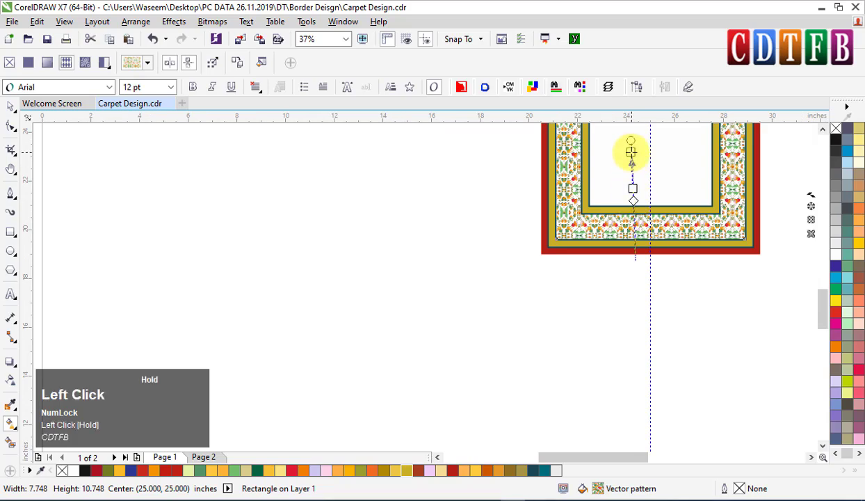
click(670, 197)
key(ctrl+z)
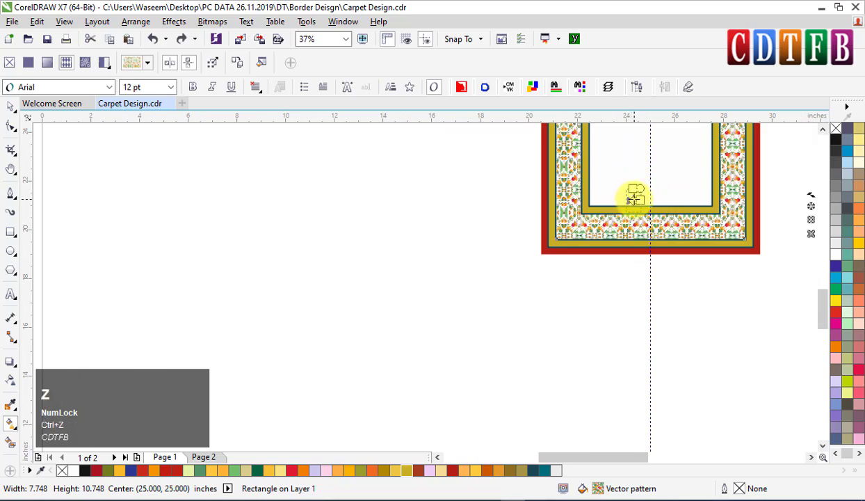
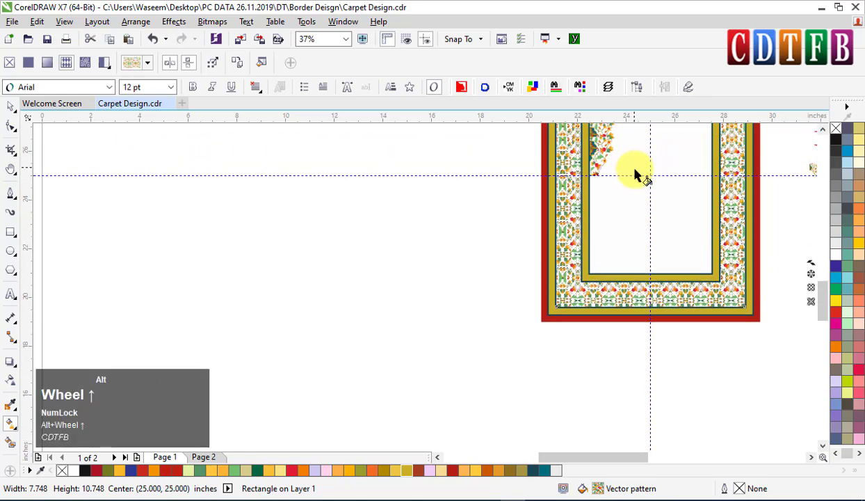
scroll(up, 3)
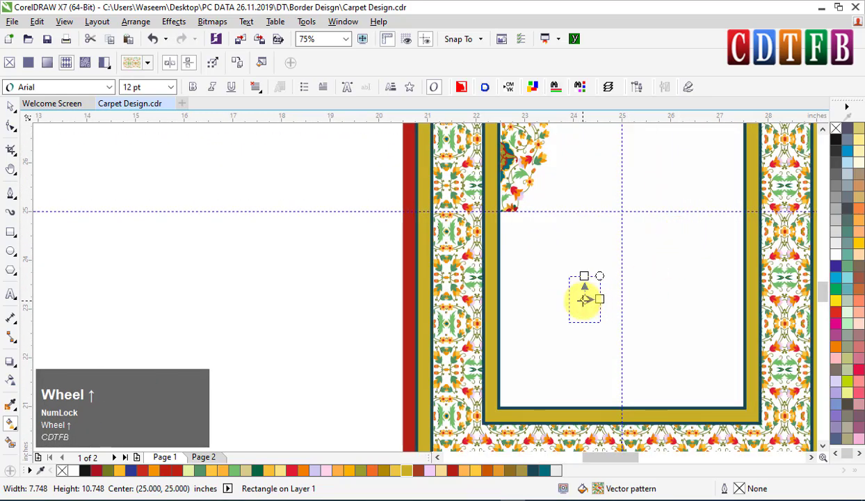
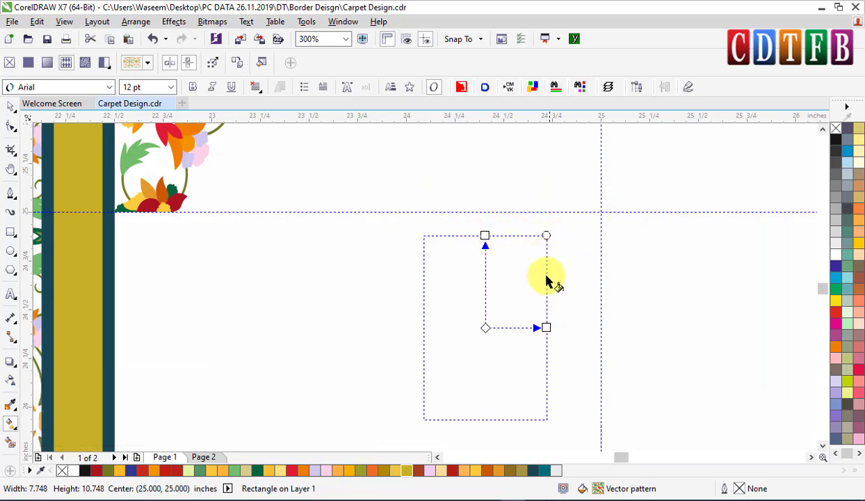
scroll(up, 3)
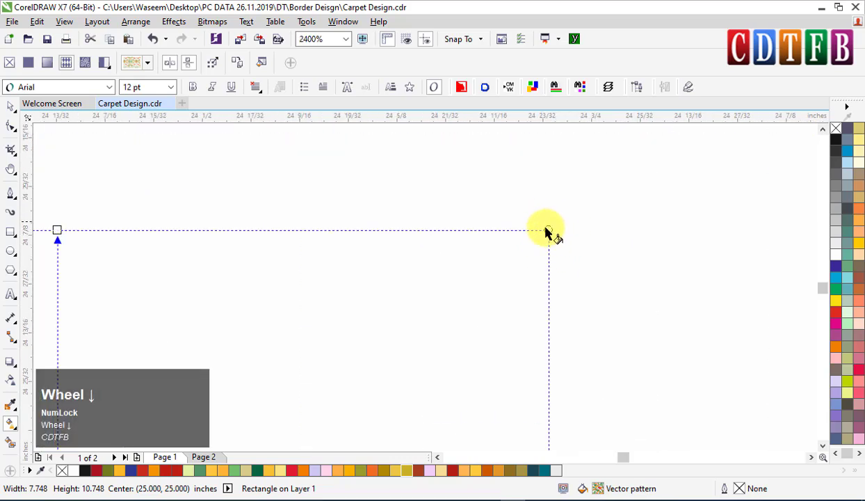
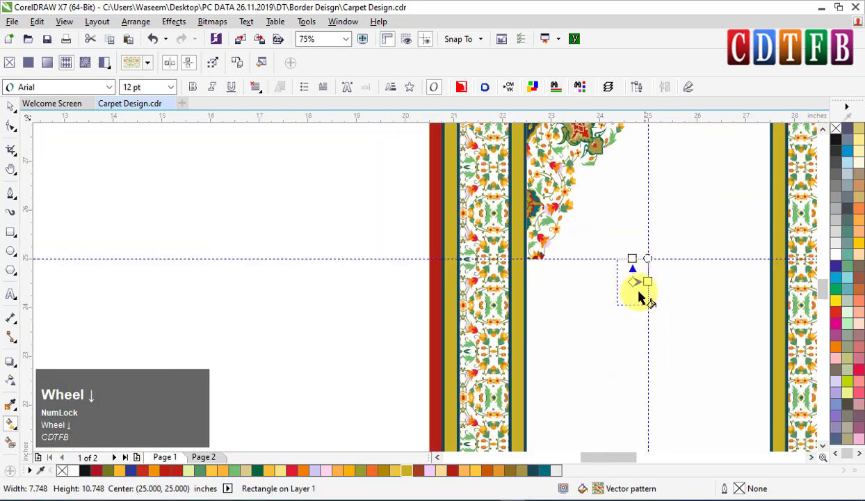
scroll(up, 3)
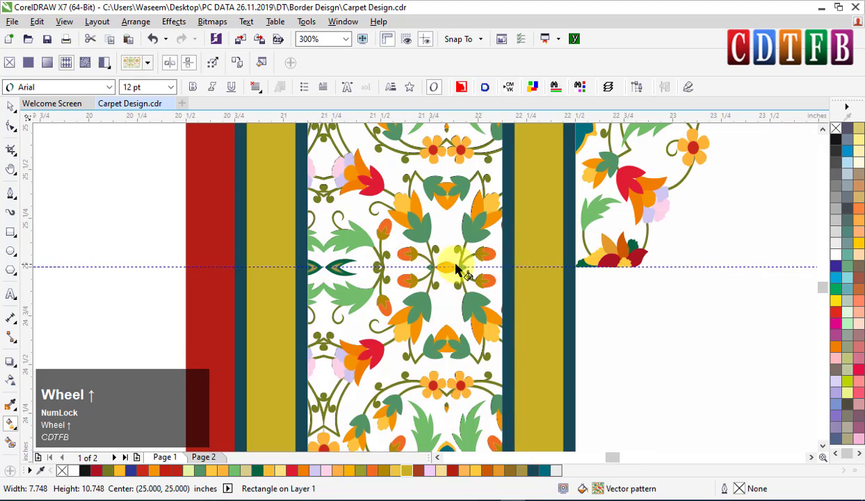
scroll(up, 3)
scroll(down, 3)
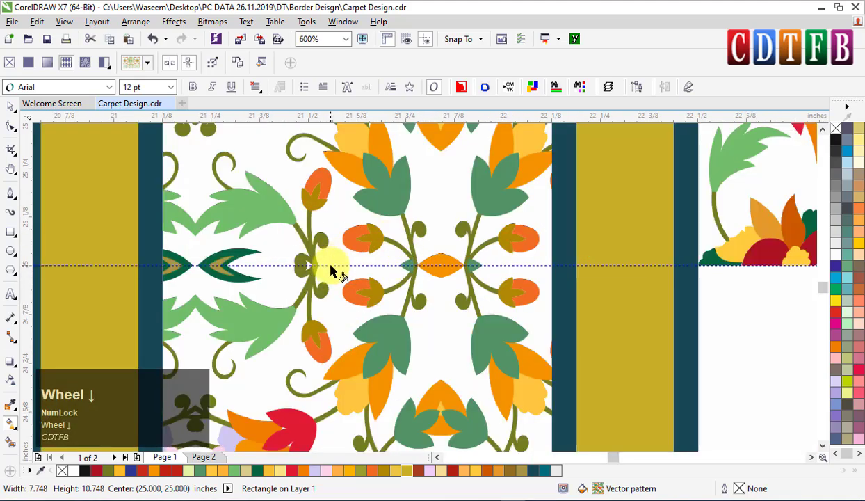
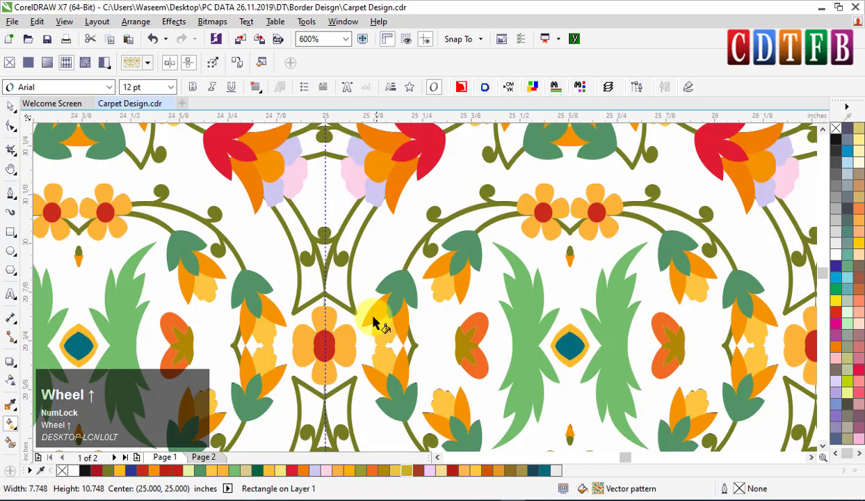
scroll(up, 3)
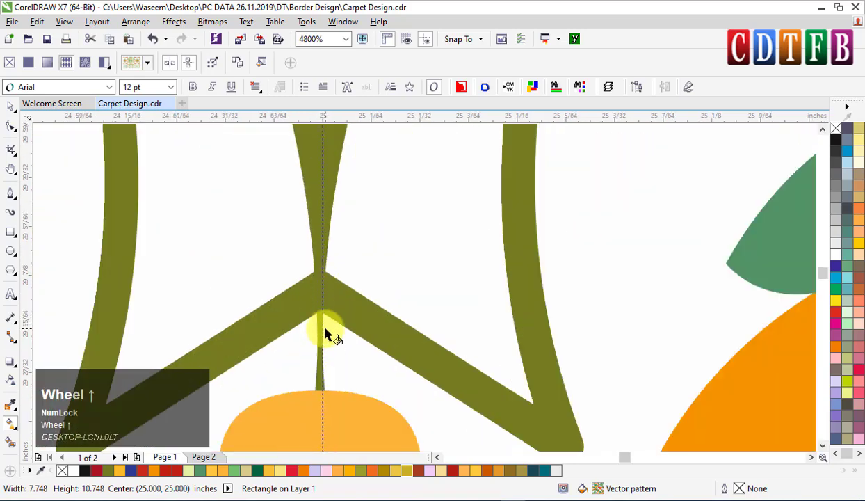
scroll(down, 3)
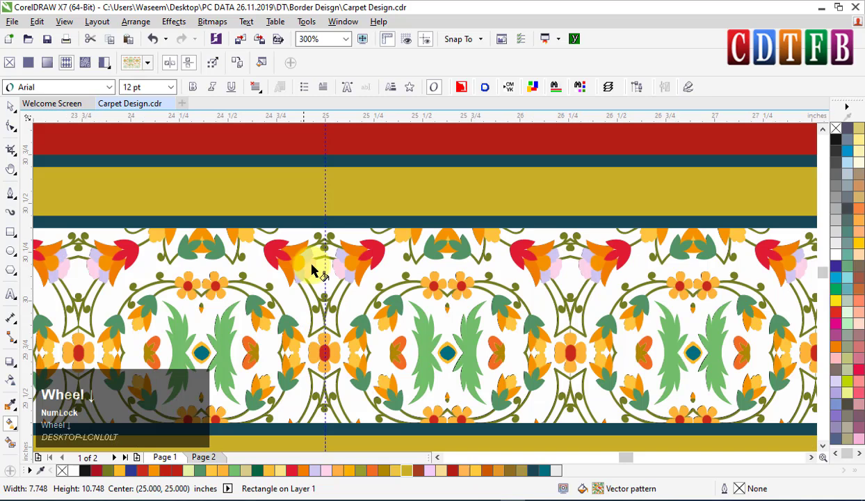
scroll(down, 3)
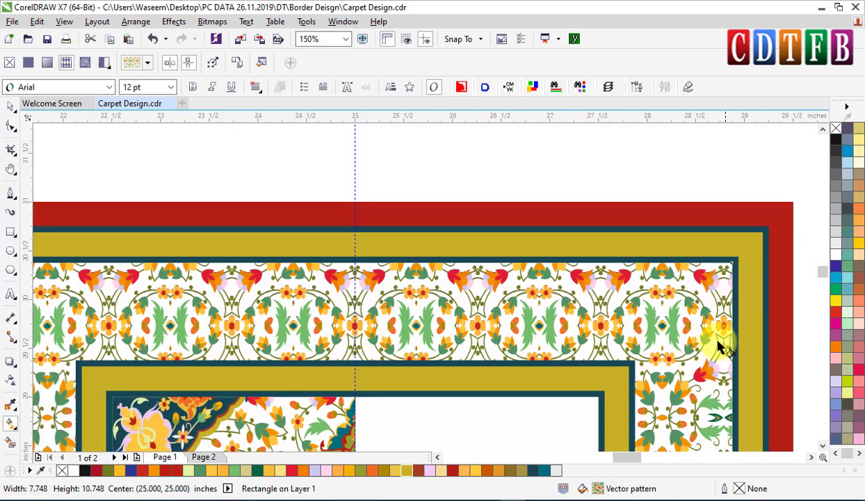
drag(628, 465, 261, 278)
scroll(down, 3)
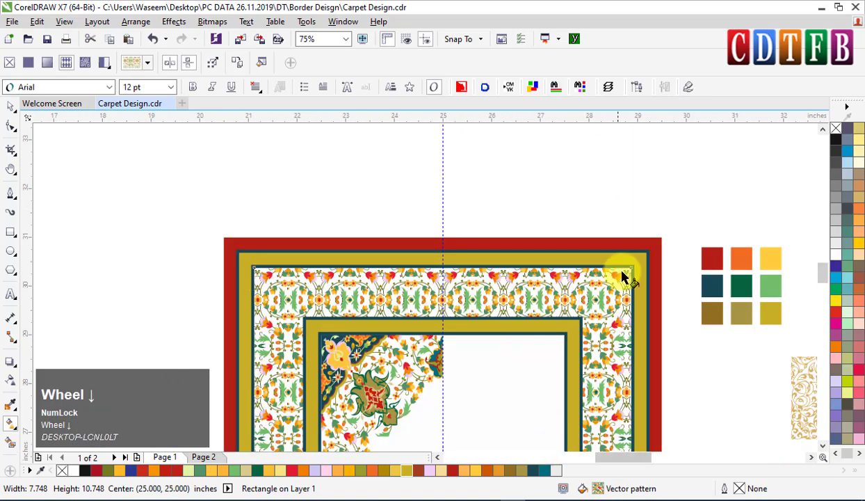
click(827, 287)
scroll(up, 3)
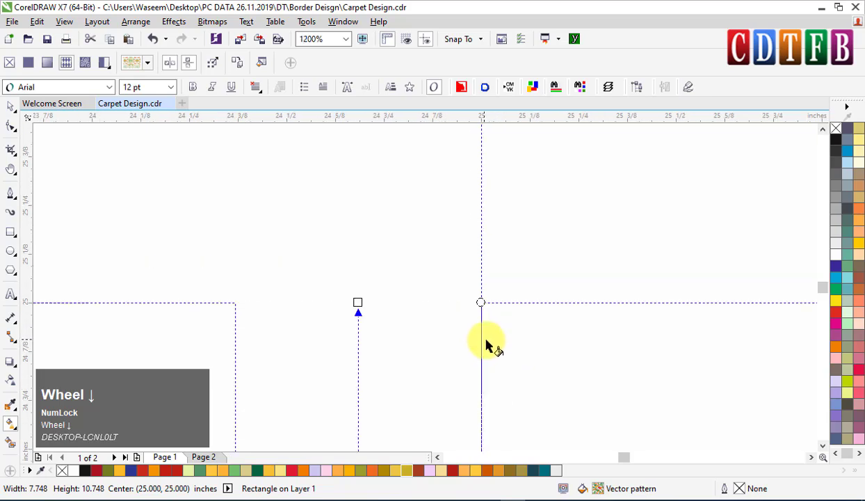
scroll(down, 3)
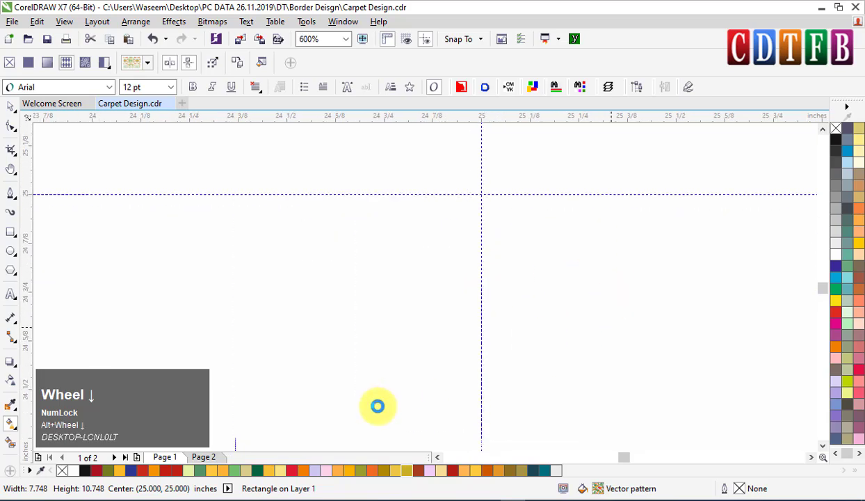
scroll(up, 3)
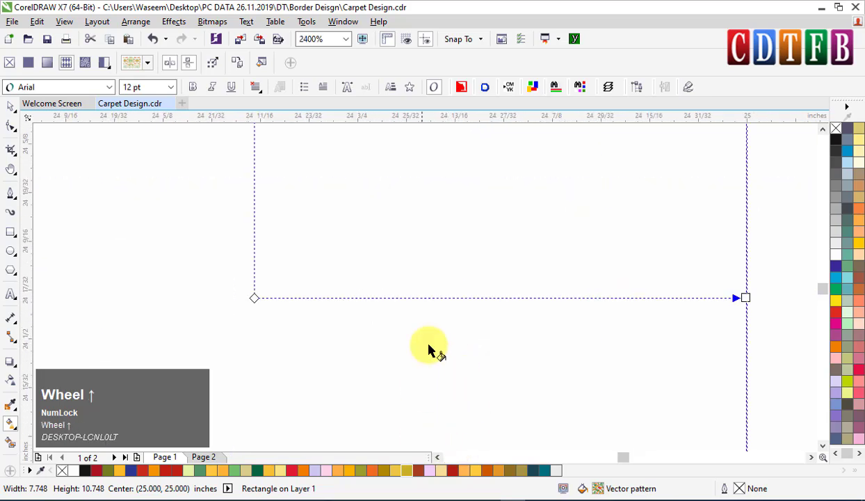
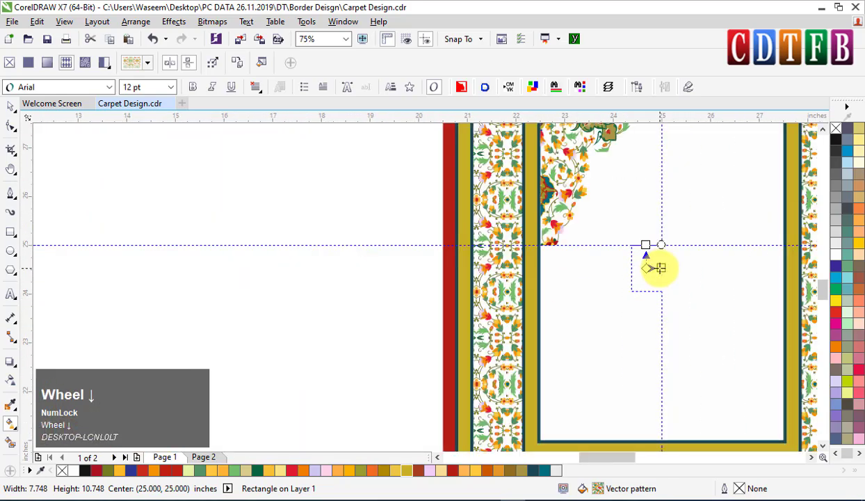
scroll(up, 3)
scroll(up, 3)
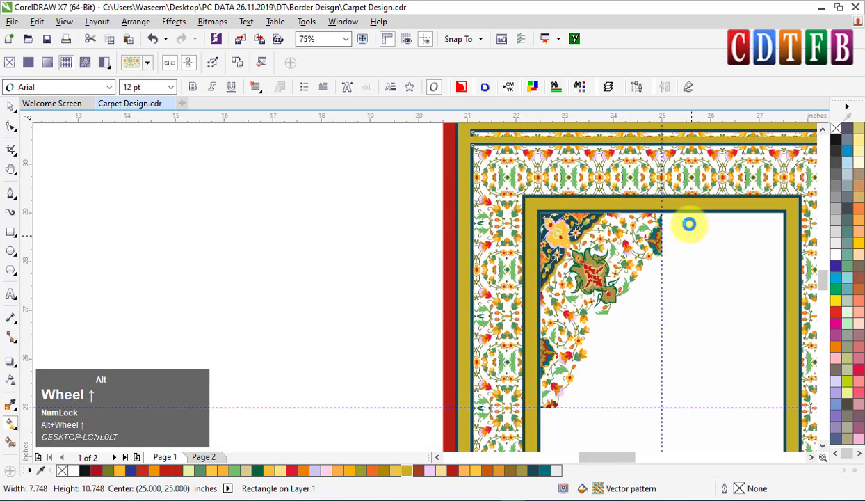
scroll(up, 3)
scroll(up, 3)
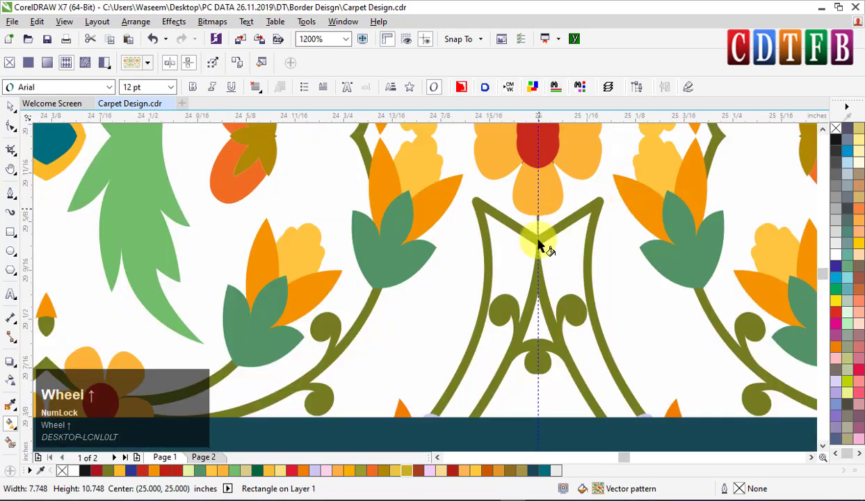
scroll(down, 3)
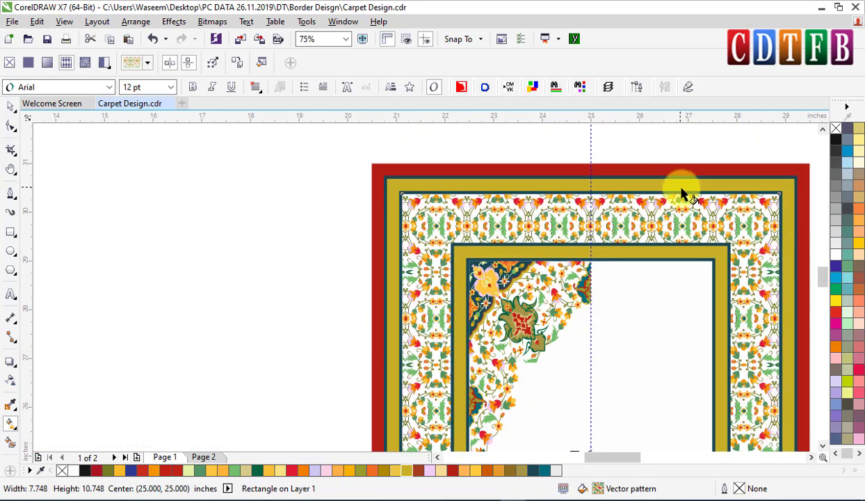
- Drop a mirrored copy of the floral corner and flip the pair to complete the symmetrical arch
click(17, 112)
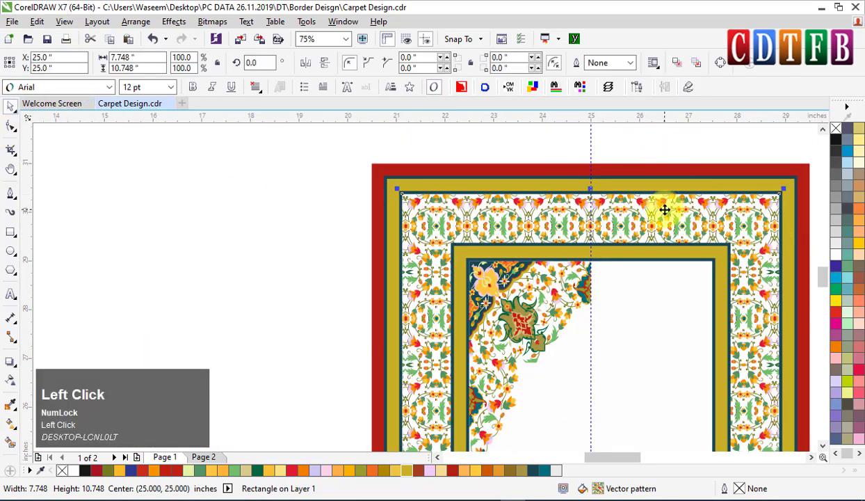
key(shift+F2)
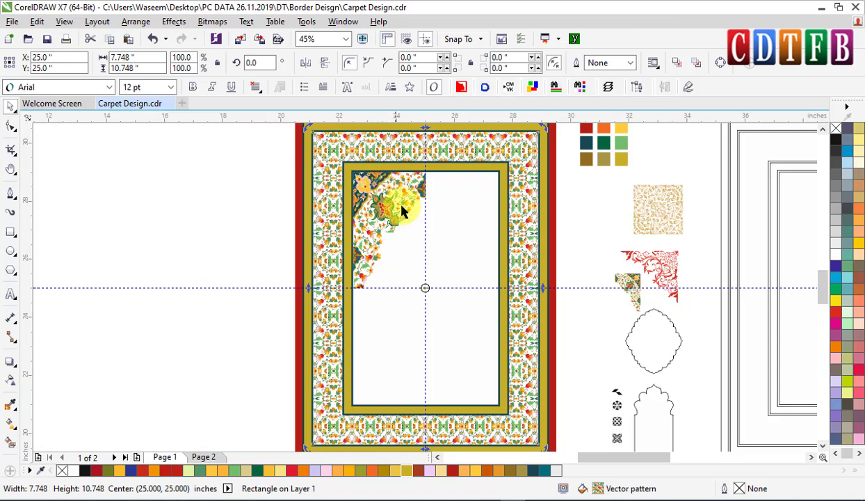
click(390, 199)
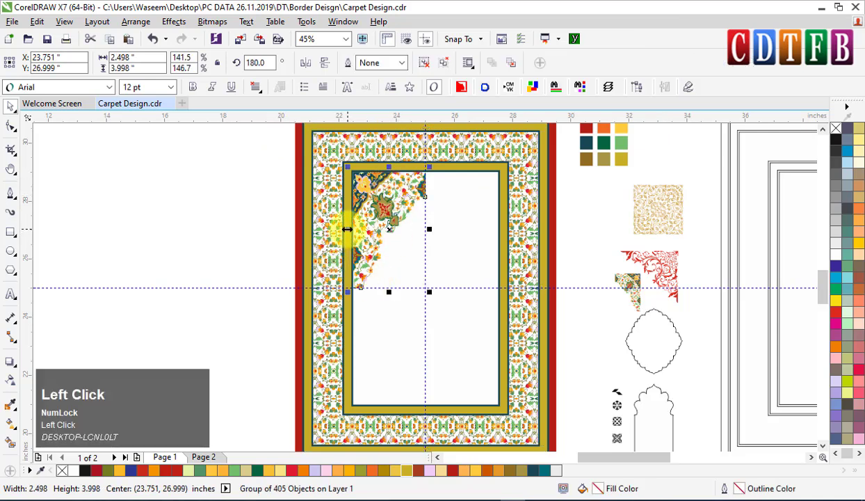
right_click(462, 234)
click(400, 199)
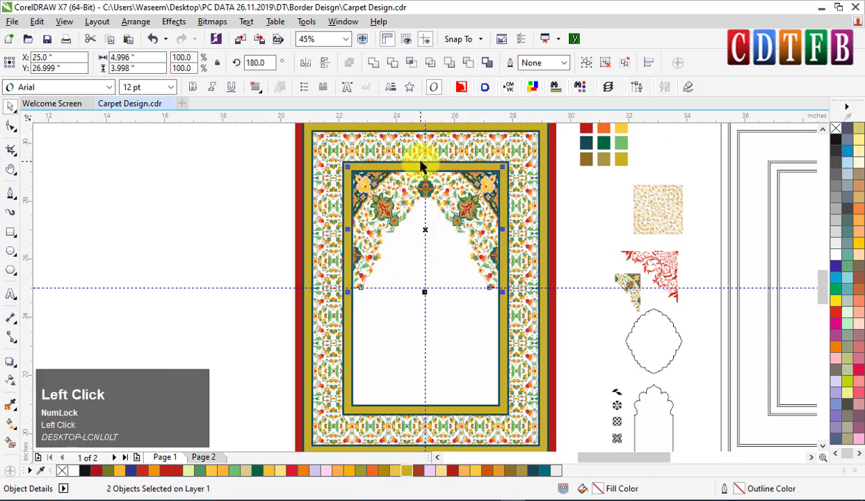
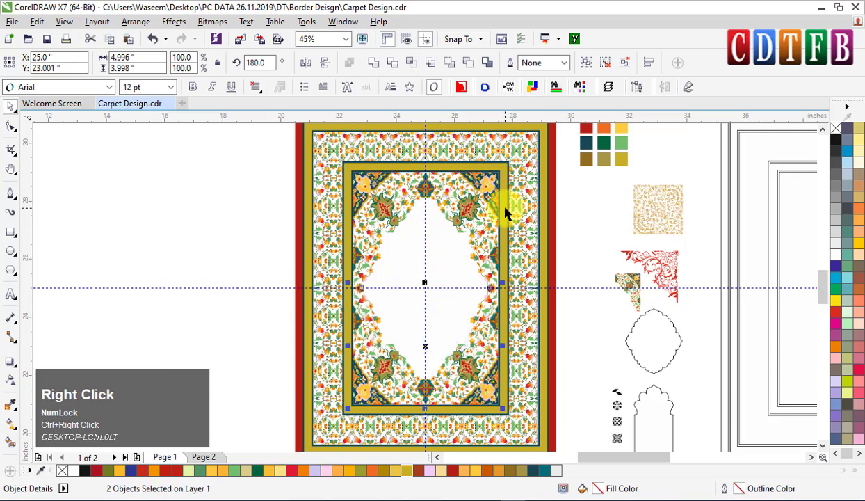
click(556, 141)
key(shift+F2)
- Preview the whole carpet full screen with F9 and return to the page
key(F9)
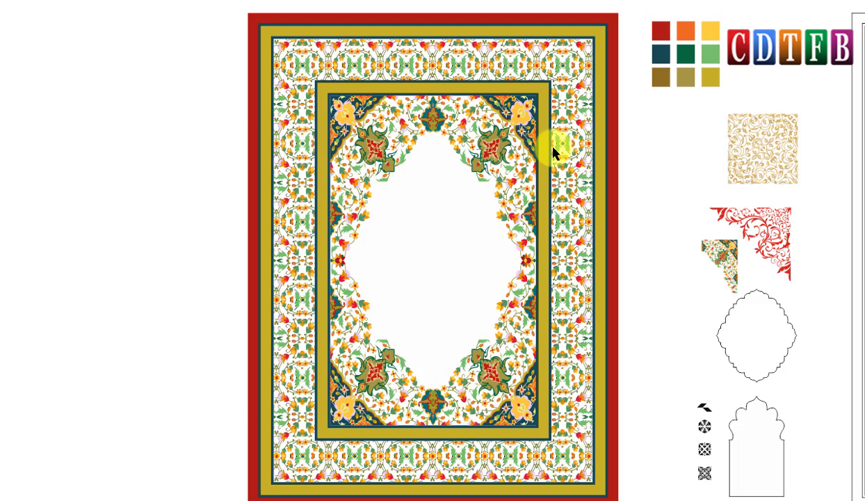
click(569, 147)
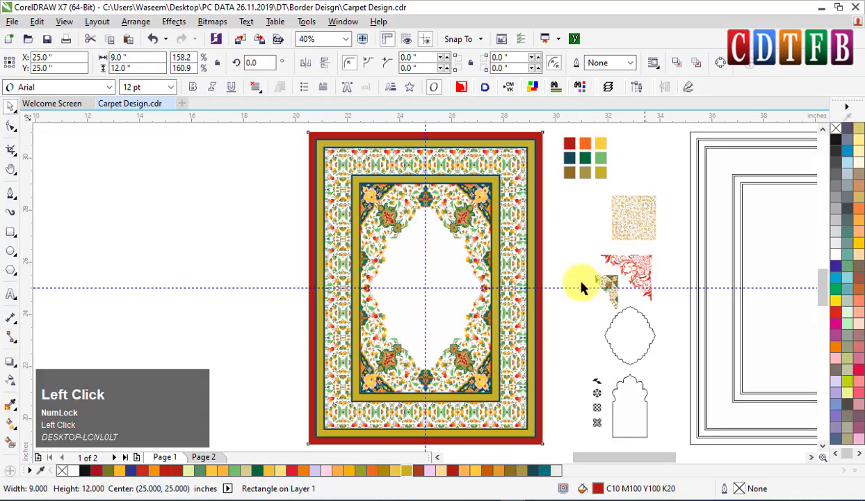
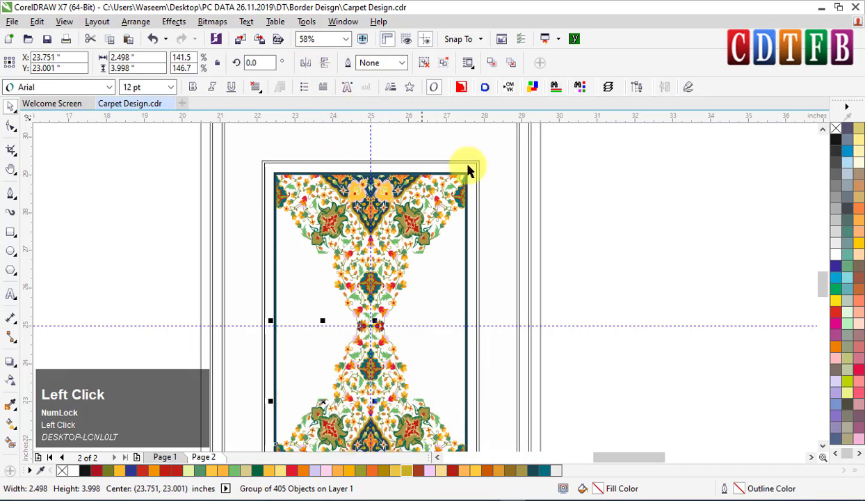
- Leave the arch copy in the outlined frame, reselect the coloured carpet and zoom to it
scroll(down, 3)
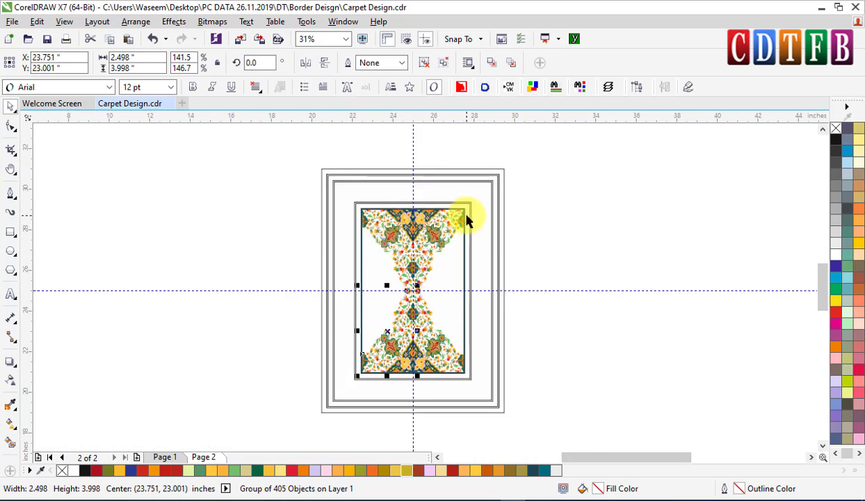
key(Page_Up)
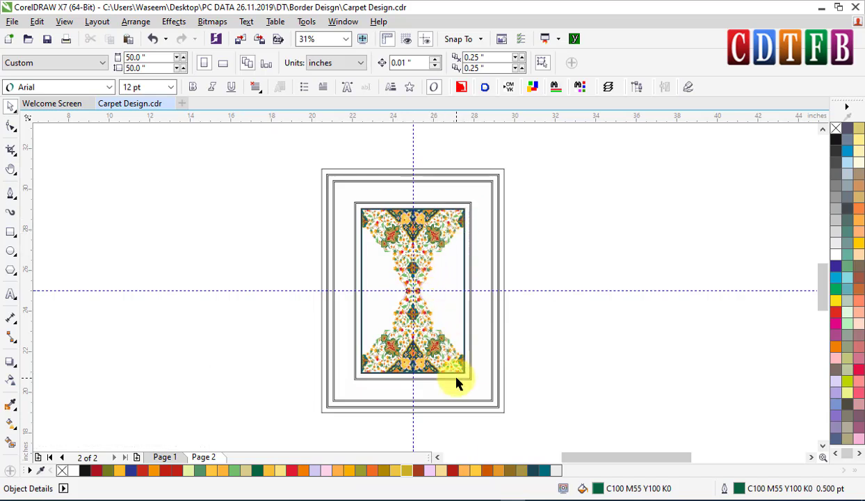
key(Page_Up)
click(479, 173)
key(shift+F2)
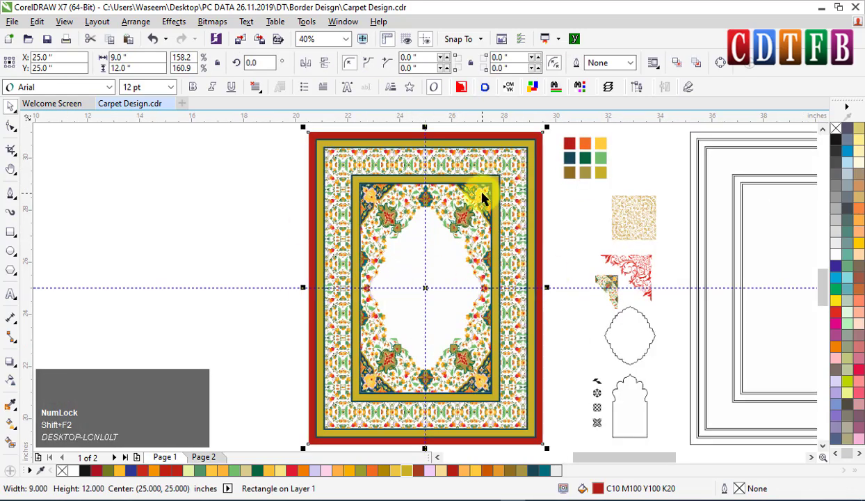
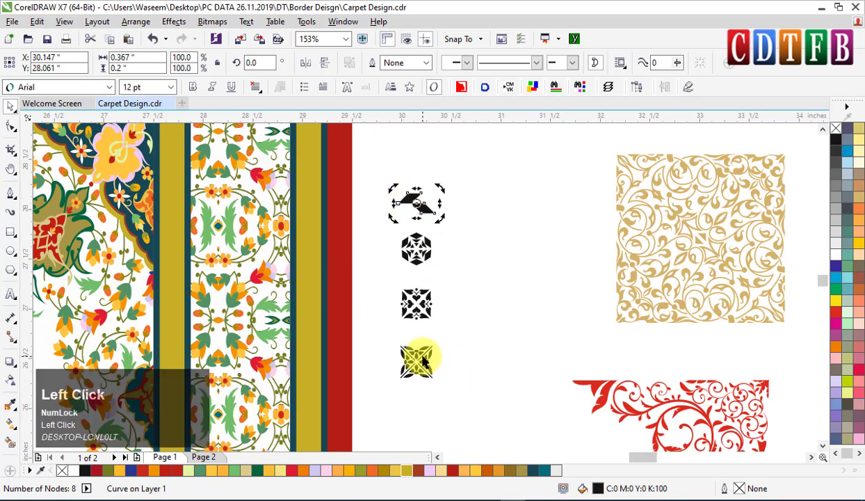
- Zoom to the gold band's corner motif and check the band's Outline Pen settings (F12)
scroll(down, 3)
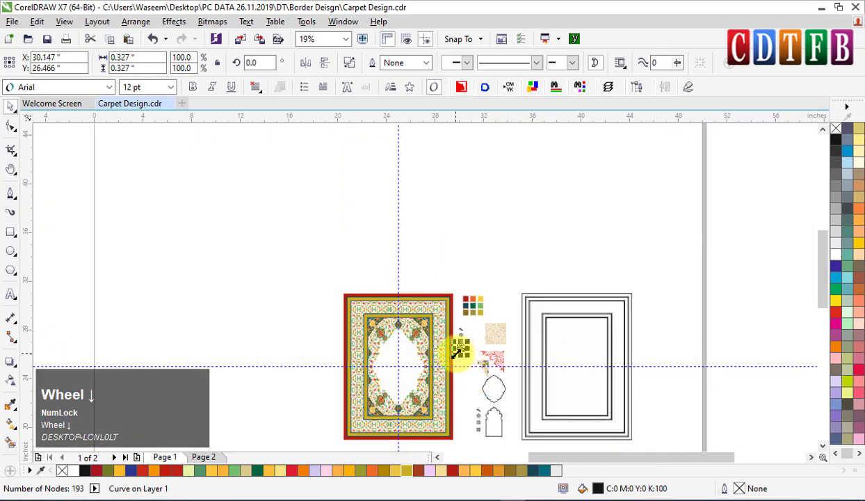
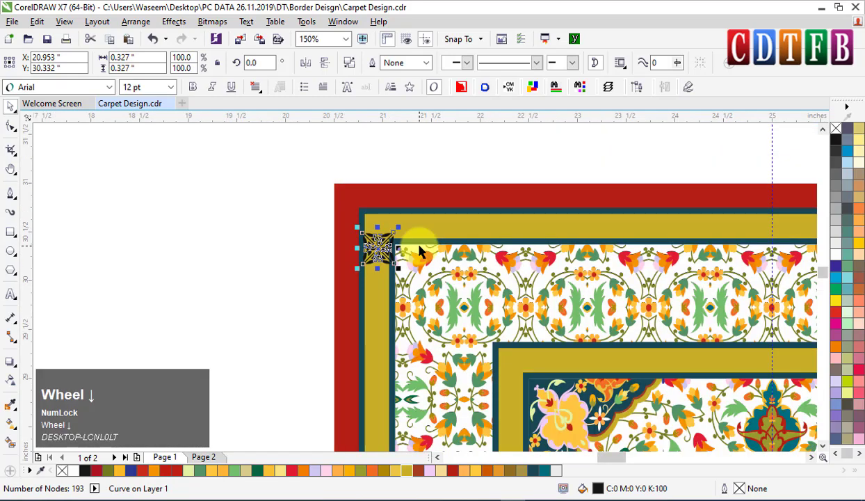
scroll(down, 3)
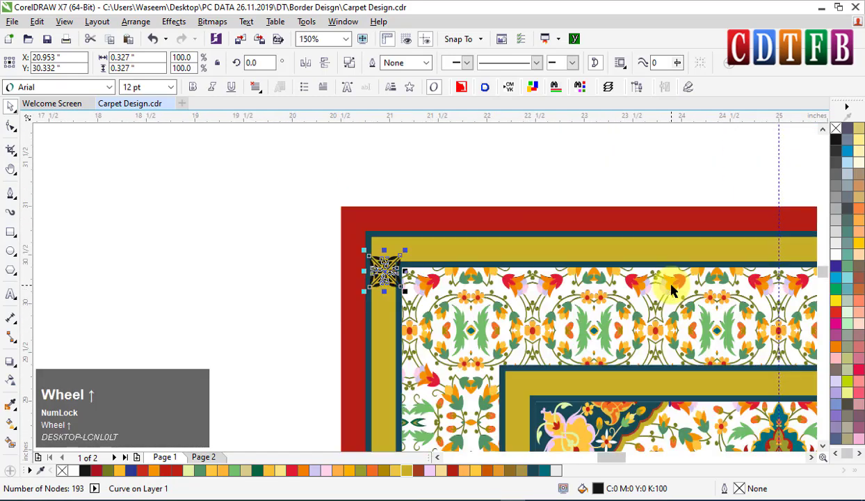
scroll(up, 3)
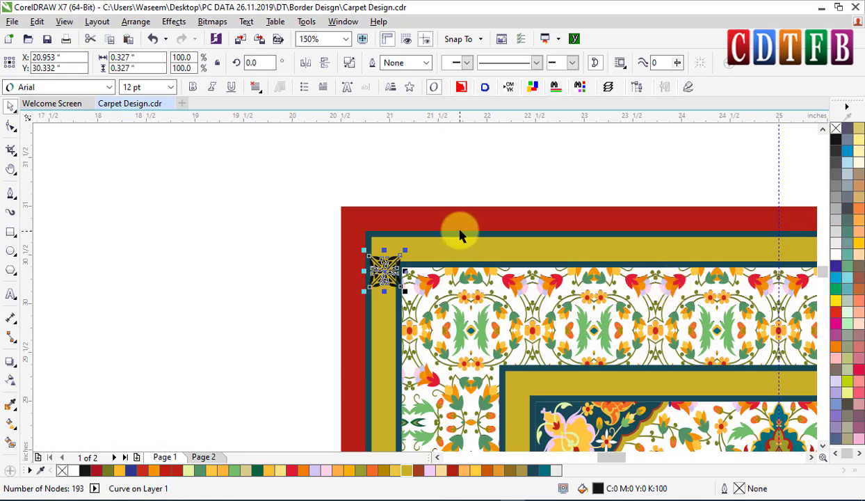
click(463, 223)
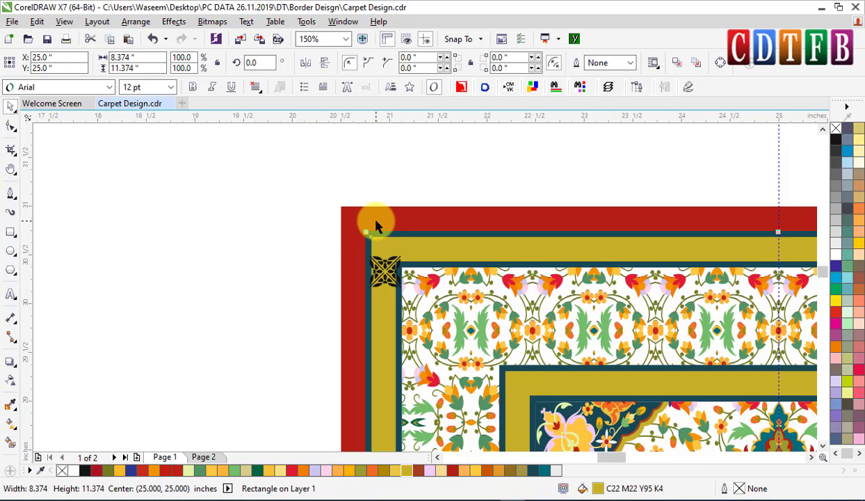
key(F12)
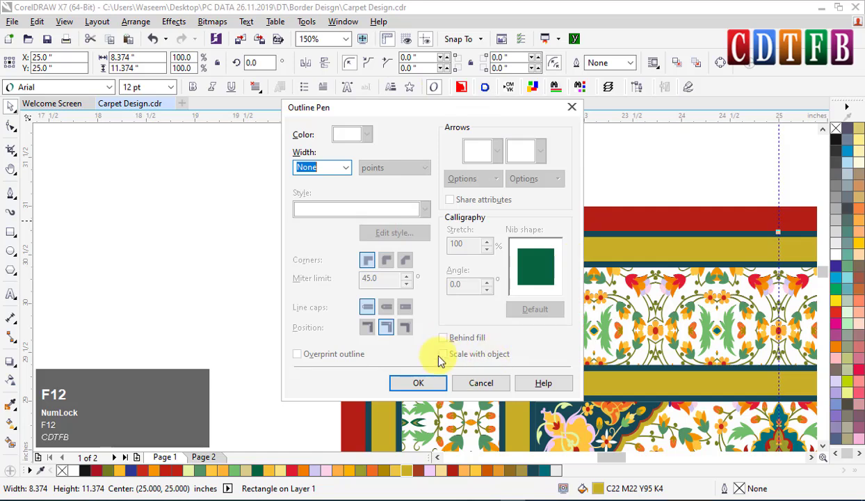
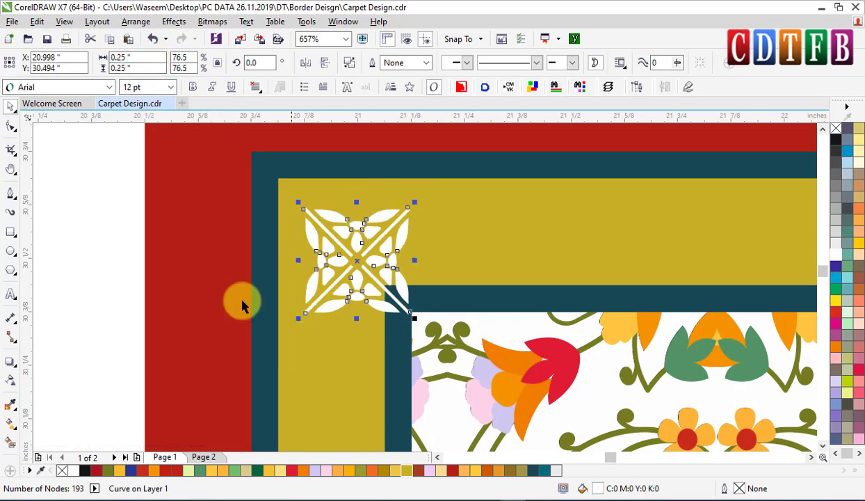
- Duplicate the white motif along the top gold band and delete the copy crossing the centre guide
click(436, 175)
click(452, 206)
text(tl)
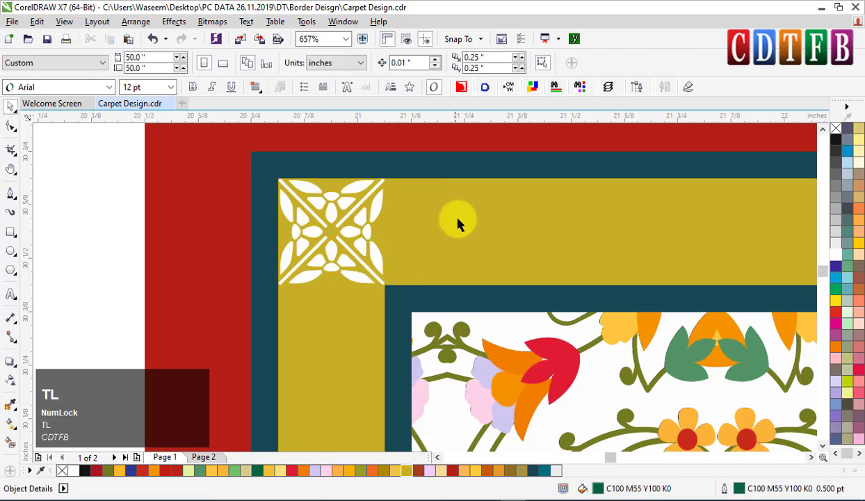
scroll(down, 3)
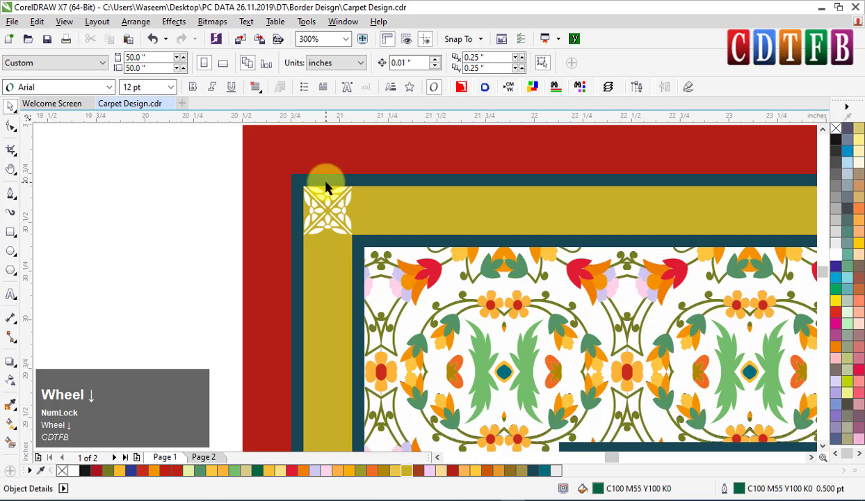
scroll(up, 3)
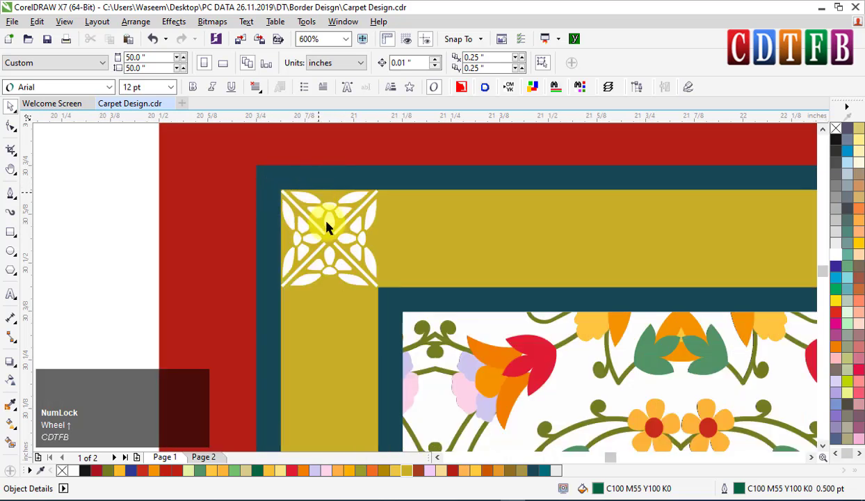
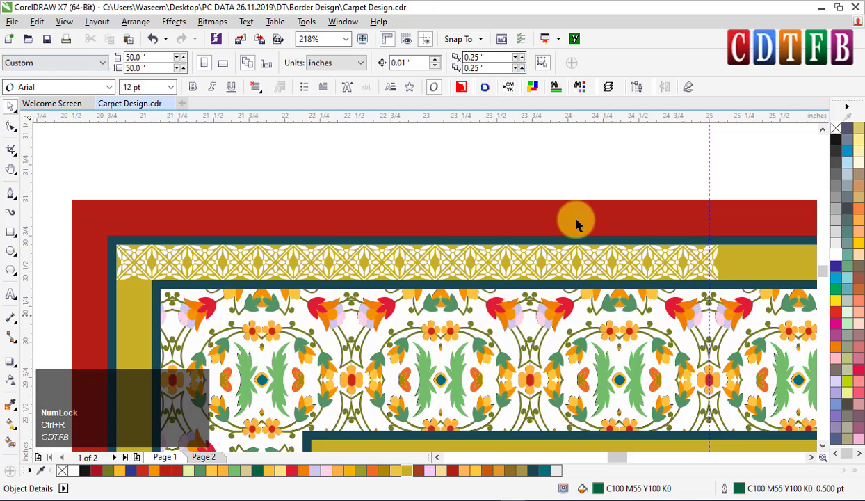
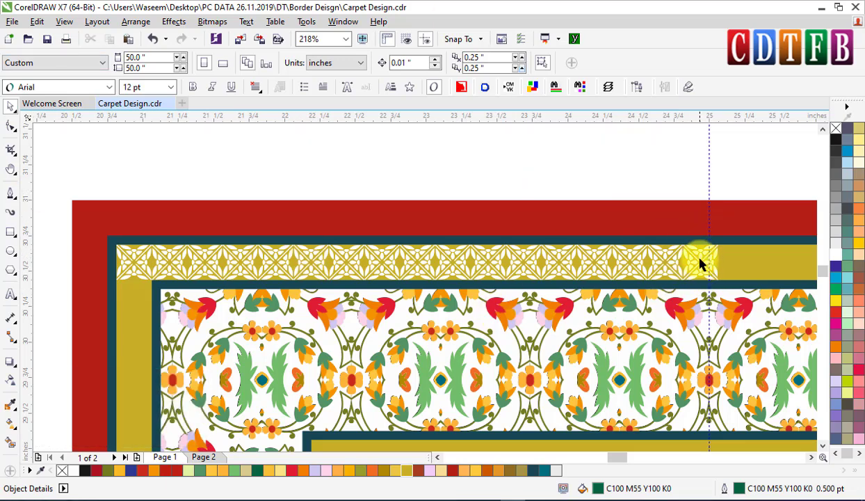
click(704, 266)
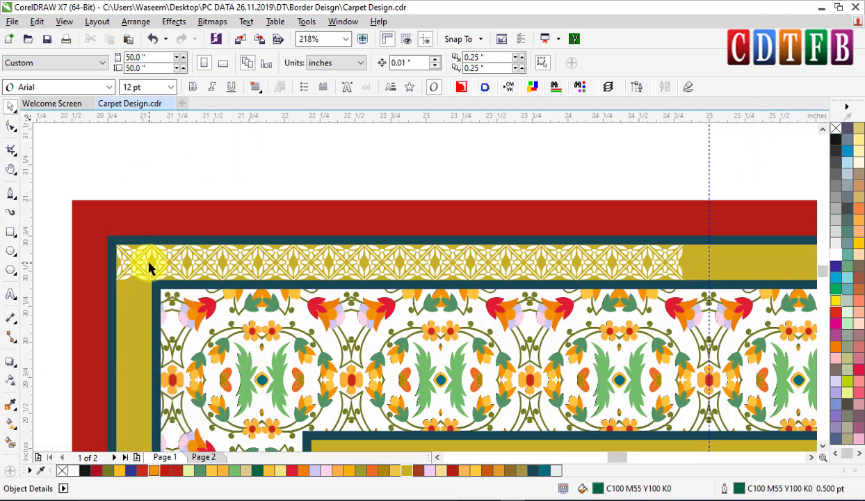
- Duplicate the corner motif to start a lattice strip down the side of the band
click(145, 269)
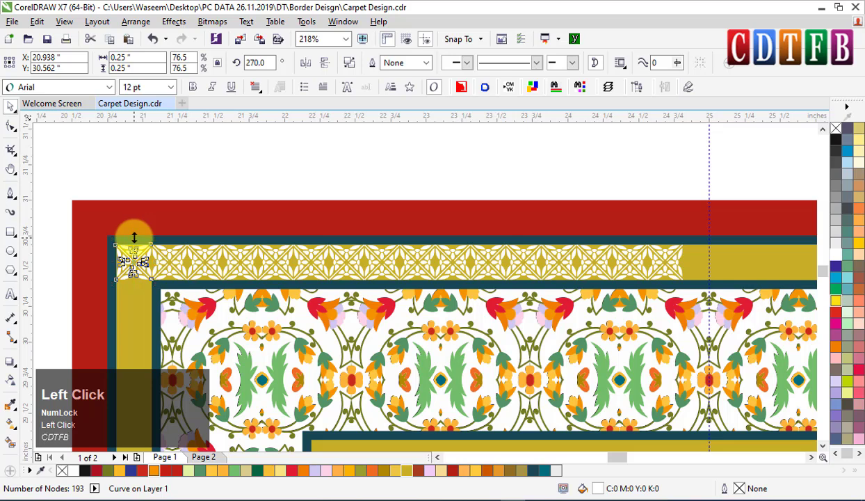
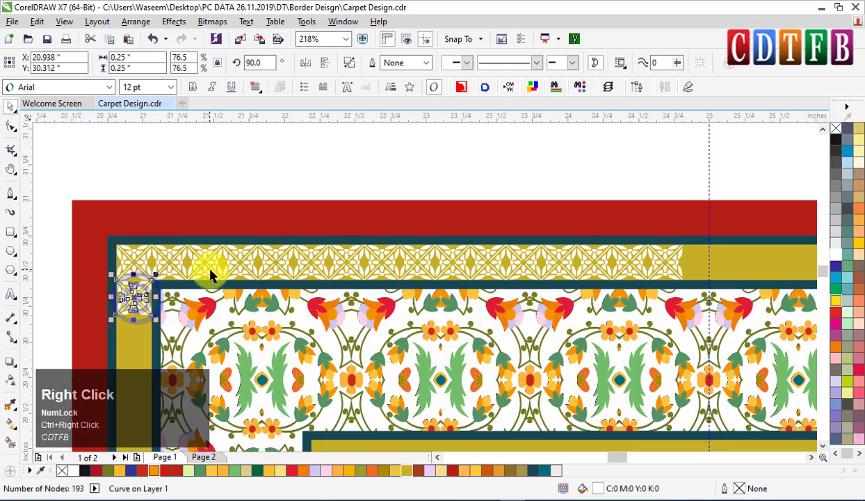
scroll(down, 3)
scroll(down, 3)
scroll(up, 3)
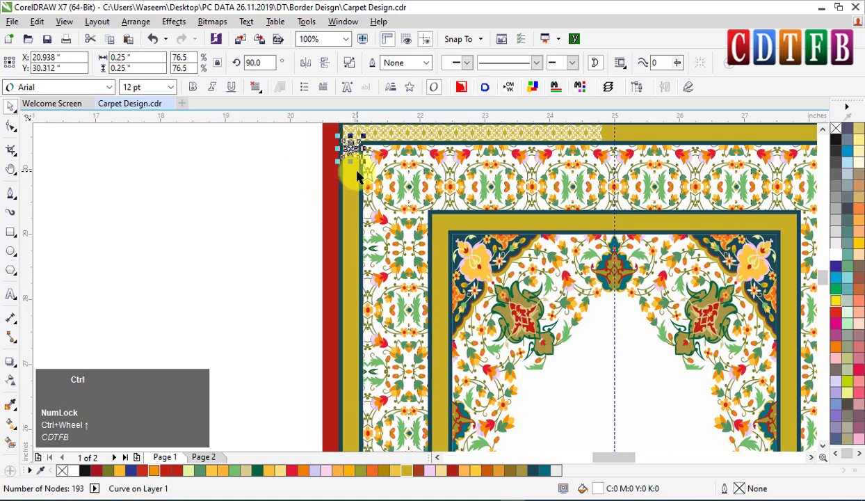
key(ctrl+r)
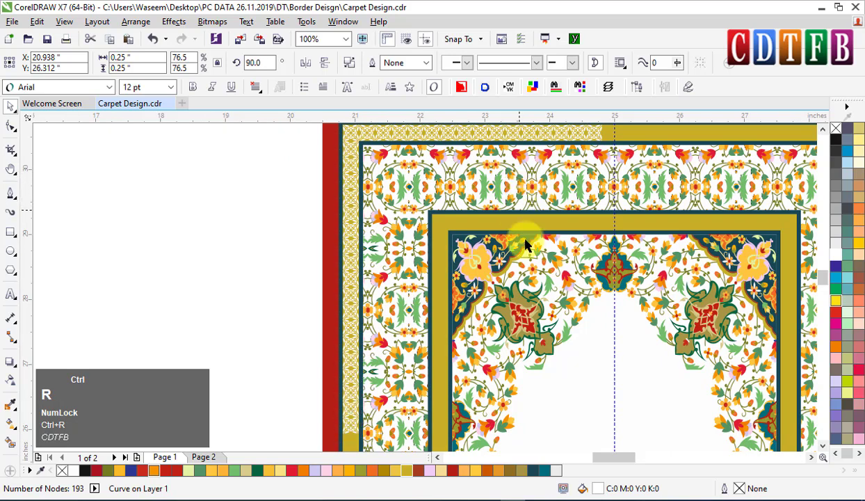
click(827, 283)
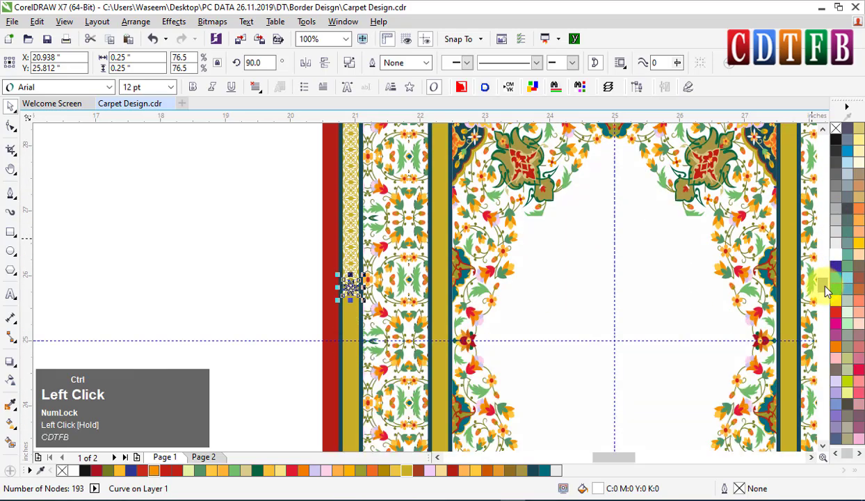
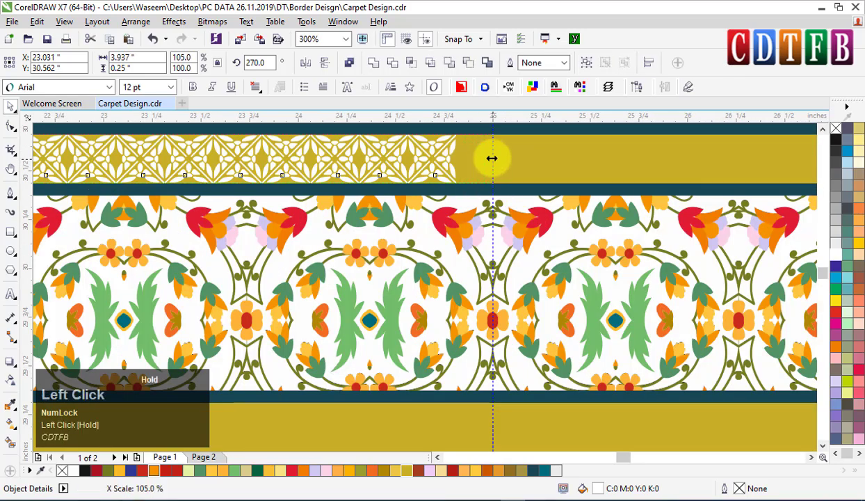
- Drag the lattice strip into place along the outer gold band, undoing a misplaced move
scroll(down, 3)
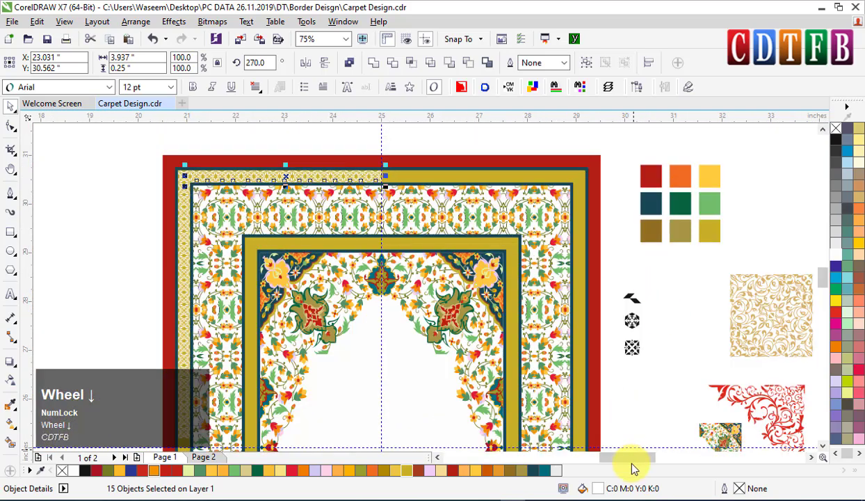
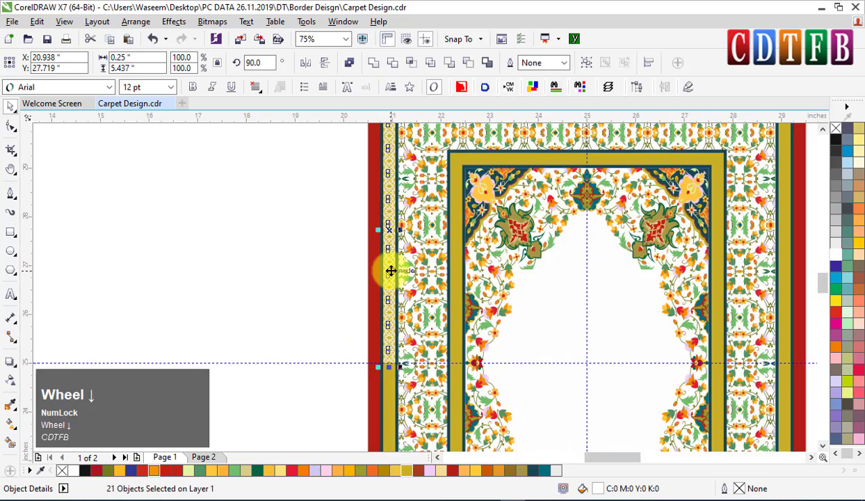
scroll(up, 3)
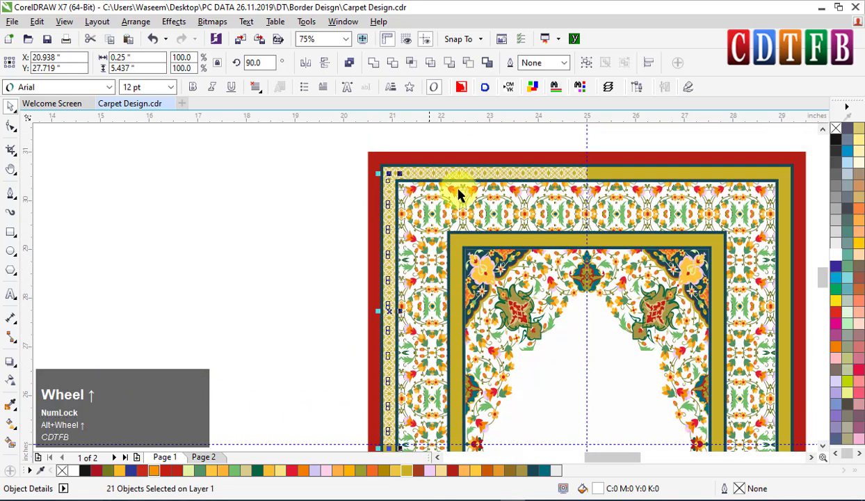
drag(370, 150, 614, 189)
key(1)
click(533, 170)
key(ctrl+z)
scroll(up, 3)
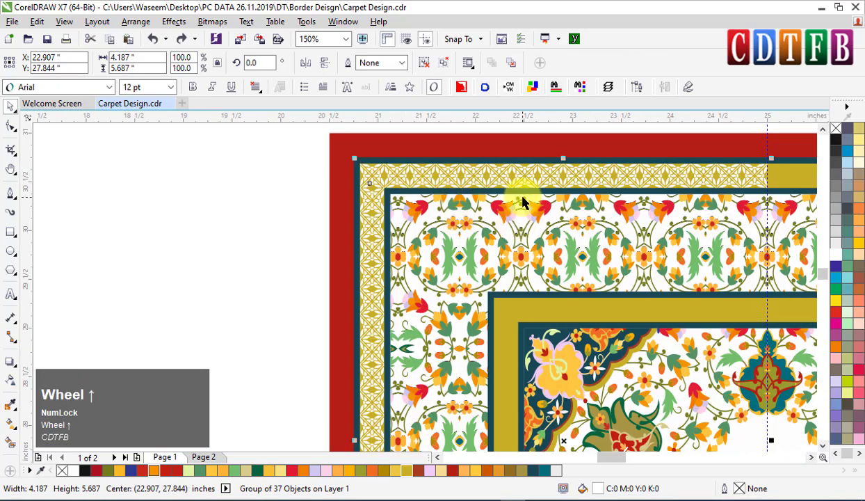
scroll(down, 3)
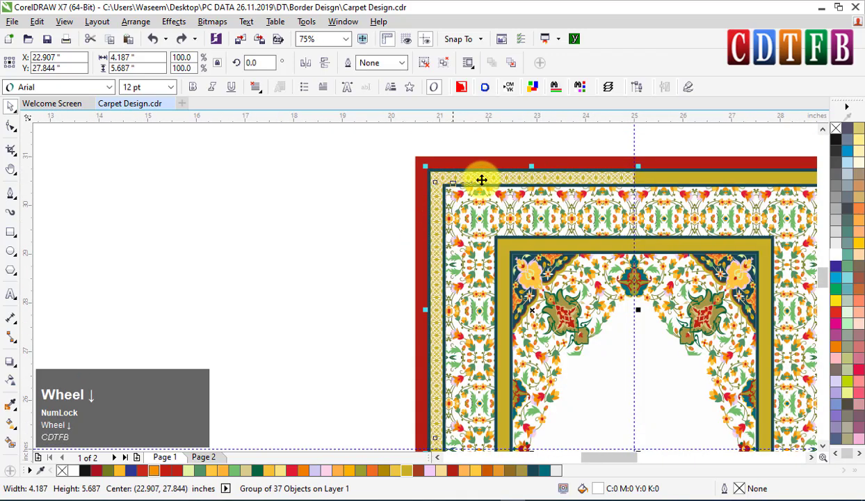
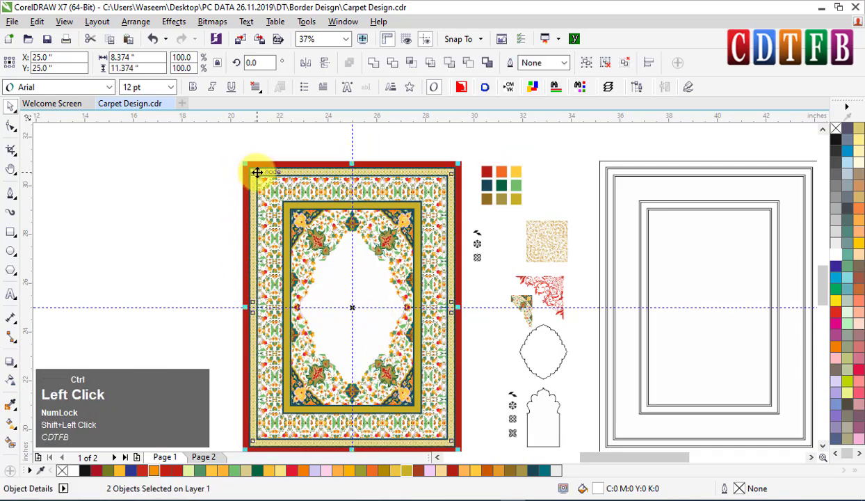
- Group the strip, inspect the top-left corner and pick one lattice piece for the remaining side
key(ctrl+g)
scroll(up, 3)
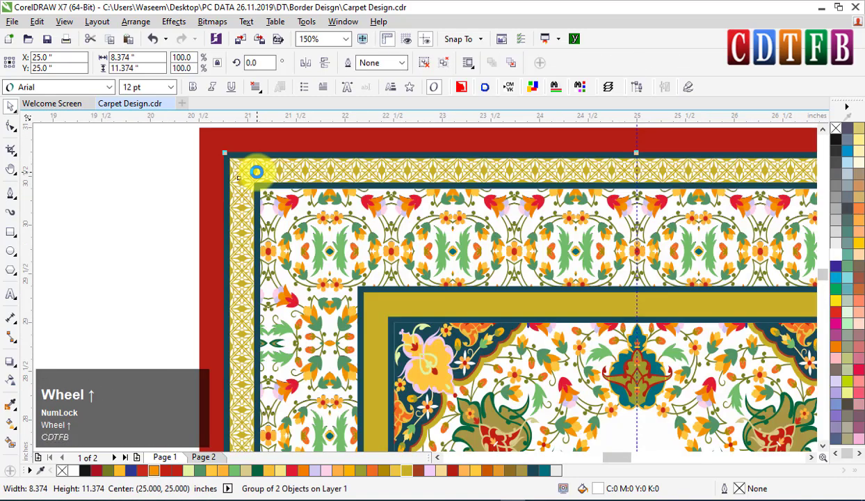
scroll(down, 3)
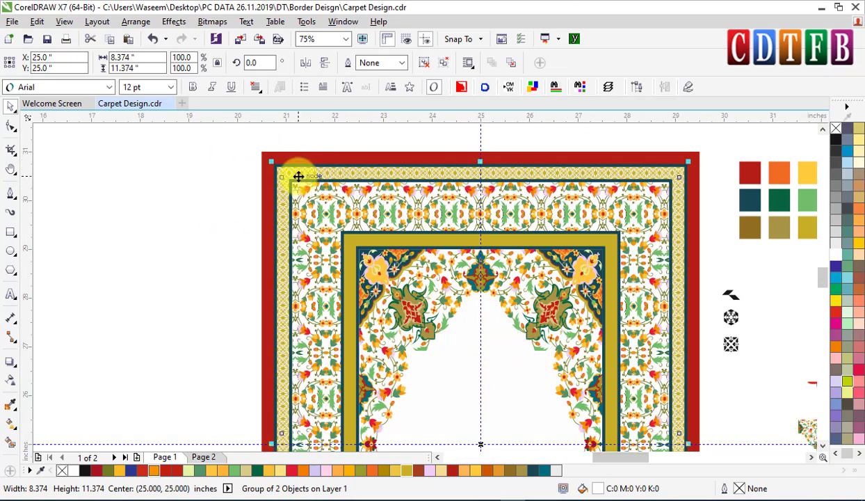
key(ctrl+Num_Lock)
scroll(down, 3)
click(299, 173)
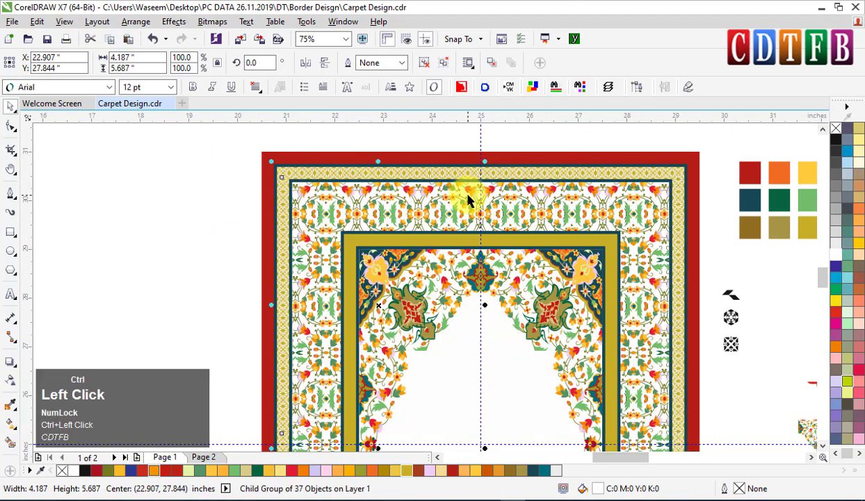
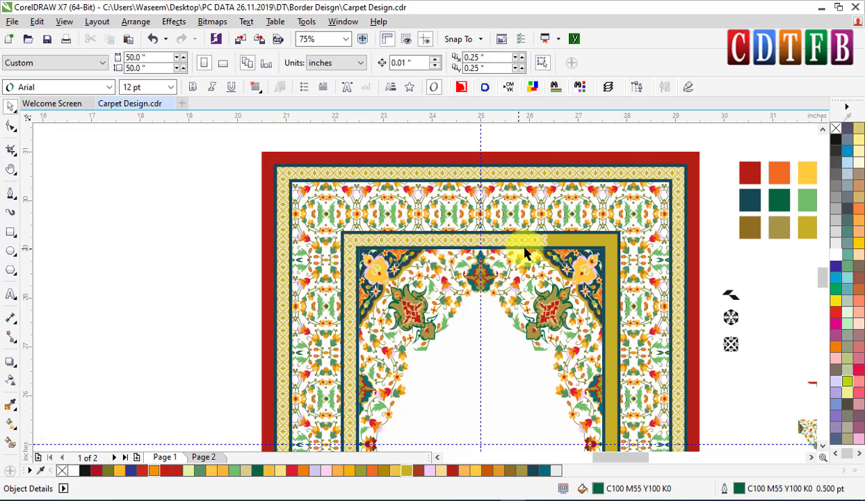
- Lay repeated lattice strips (Ctrl+R) across the left half of the inner gold band
click(547, 246)
scroll(up, 3)
click(539, 247)
key(ctrl+r)
click(511, 243)
key(ctrl+r)
click(498, 244)
key(ctrl+r)
click(470, 245)
key(ctrl+r)
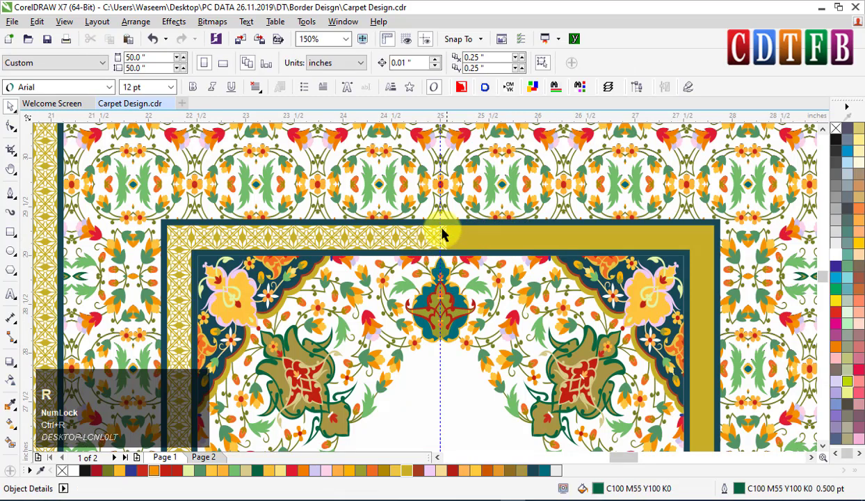
- Clip the lattice strips into the band with PowerClip Inside from the context menu
scroll(down, 3)
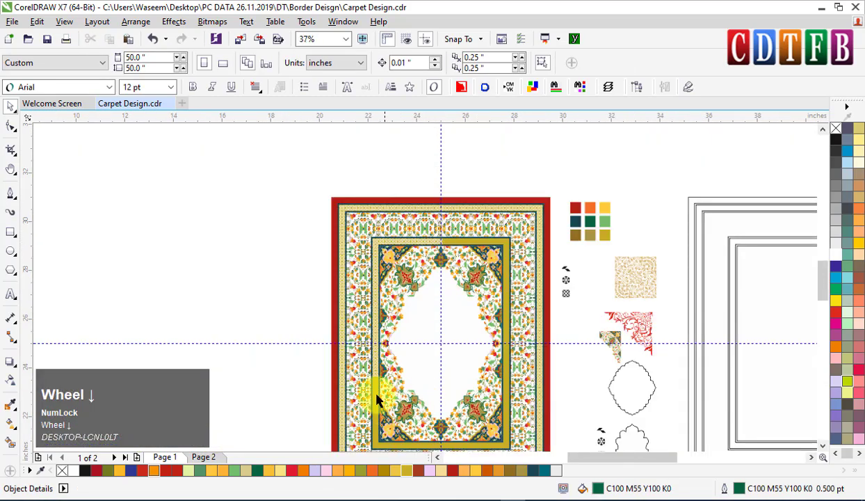
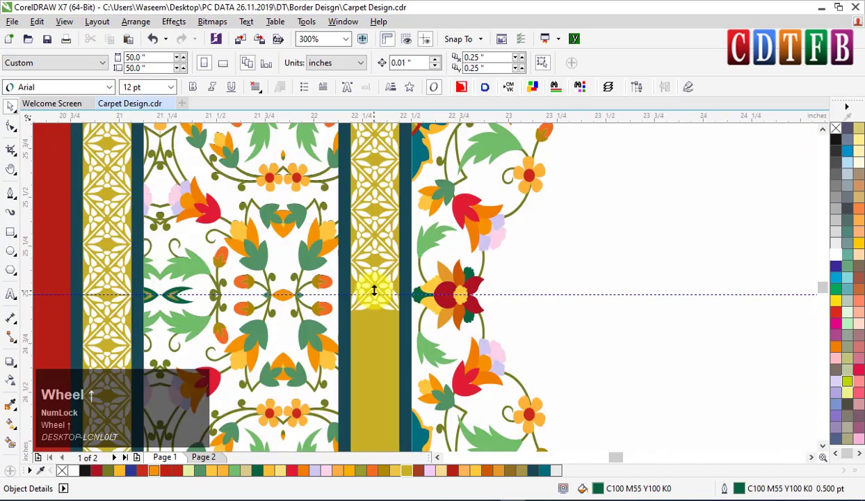
scroll(down, 3)
key(F4)
key(F2)
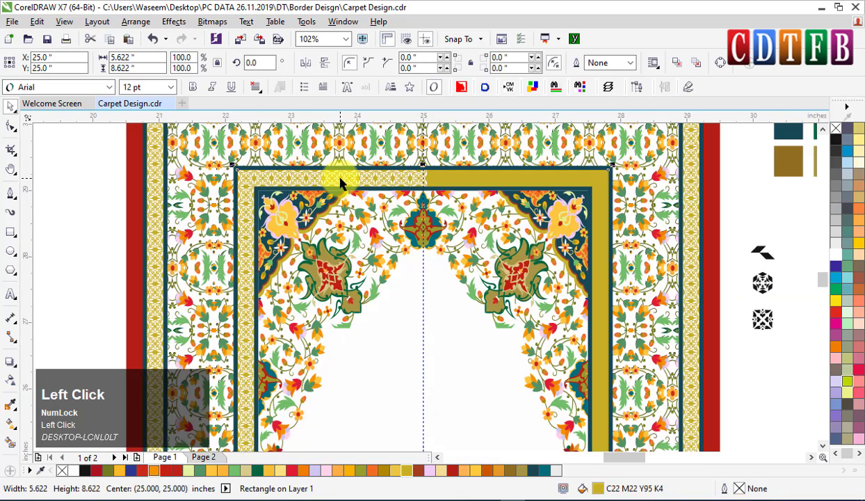
right_click(352, 181)
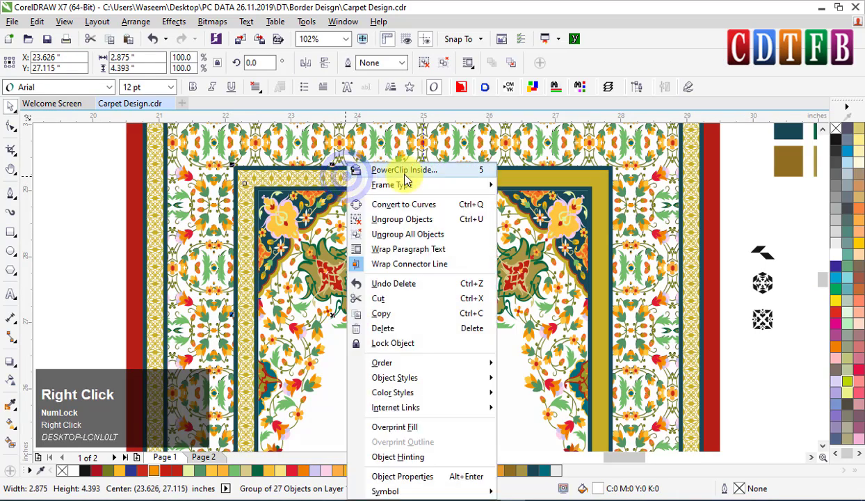
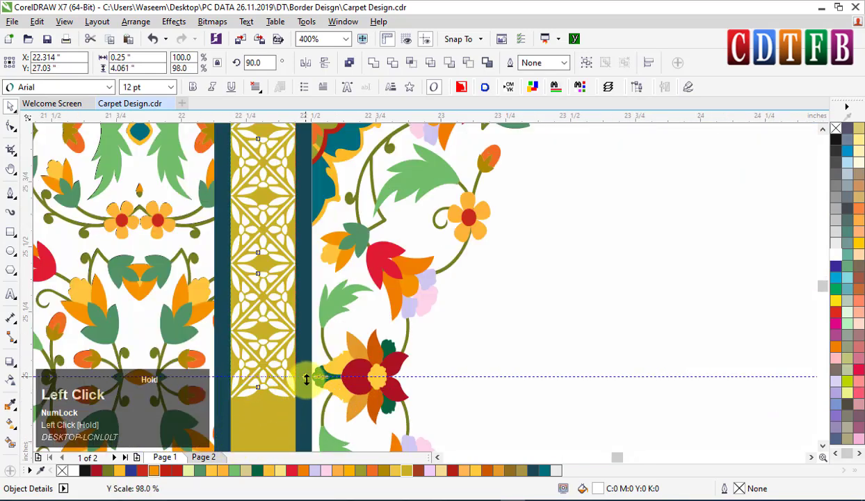
- Group the left-half lattice strips into one piece
scroll(down, 3)
scroll(up, 3)
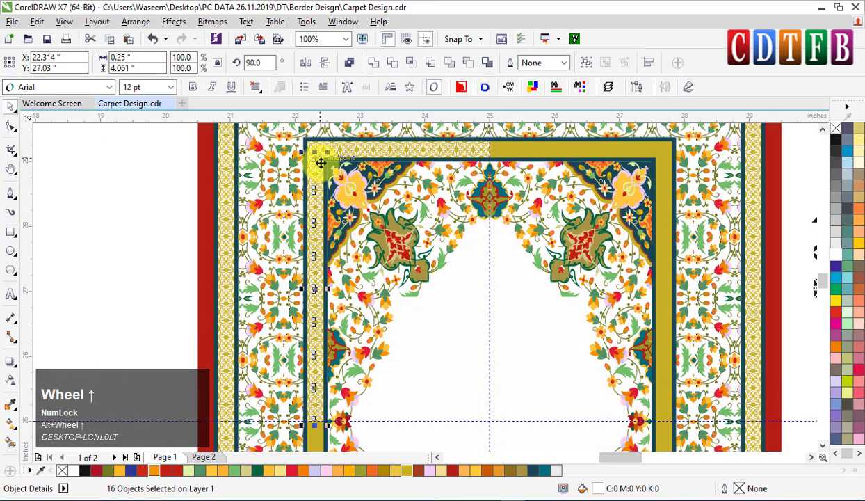
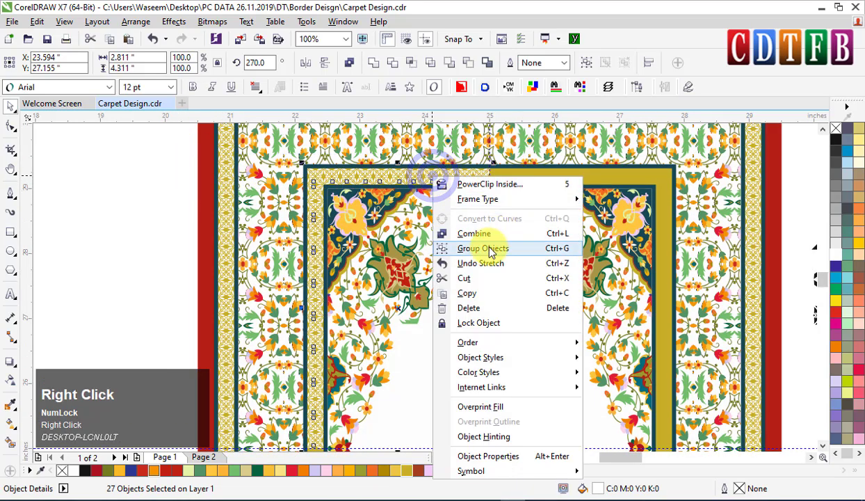
click(489, 250)
scroll(down, 3)
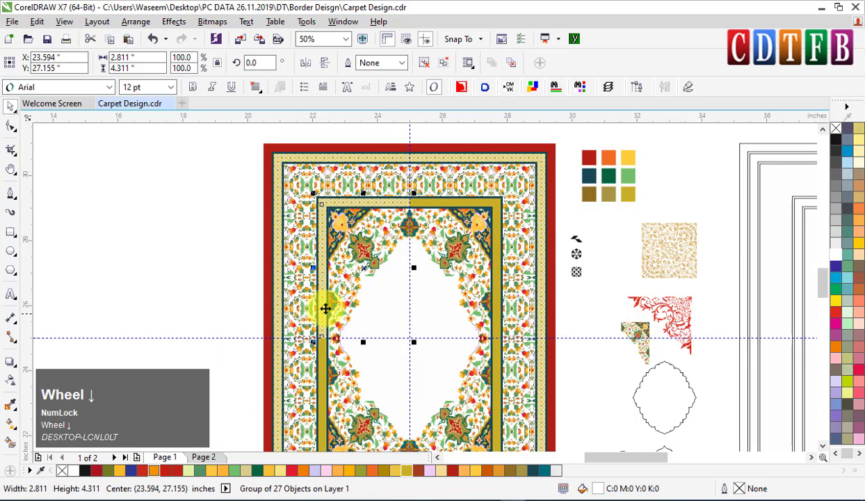
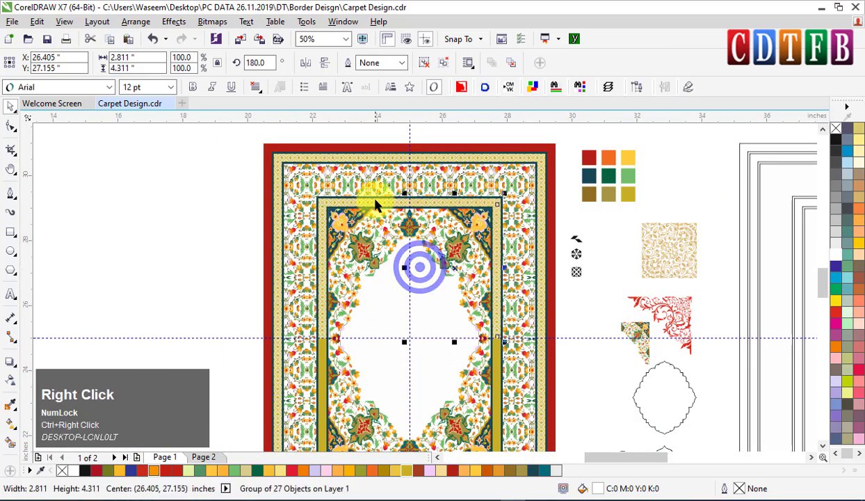
- Mirror a duplicate to the right half and group the full lattice band
click(381, 207)
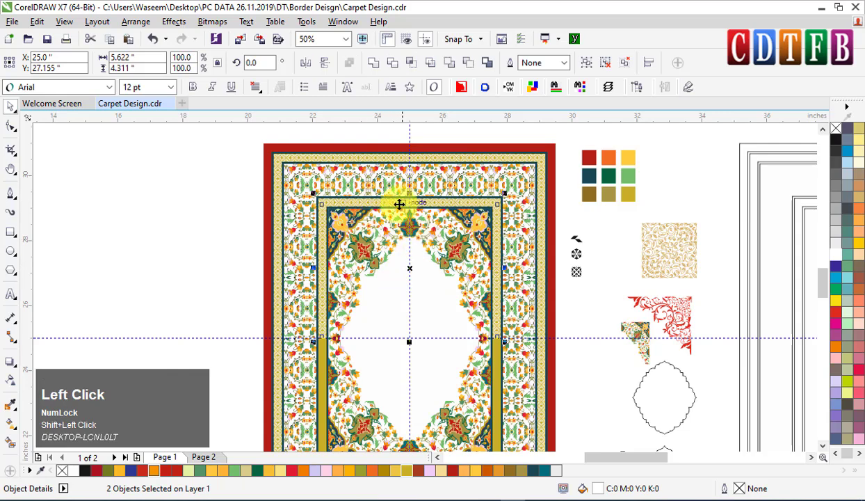
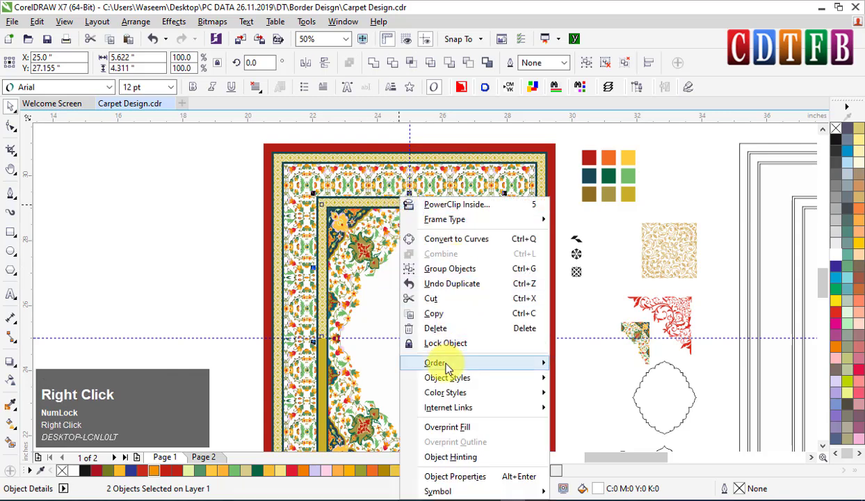
click(452, 276)
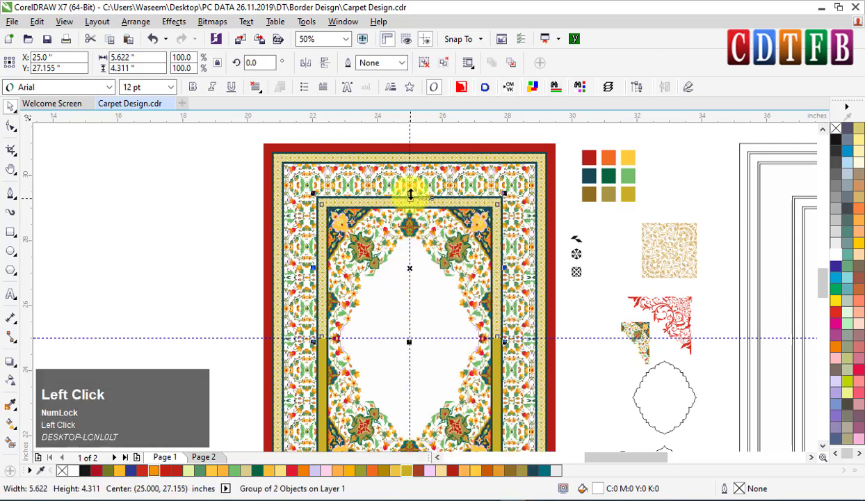
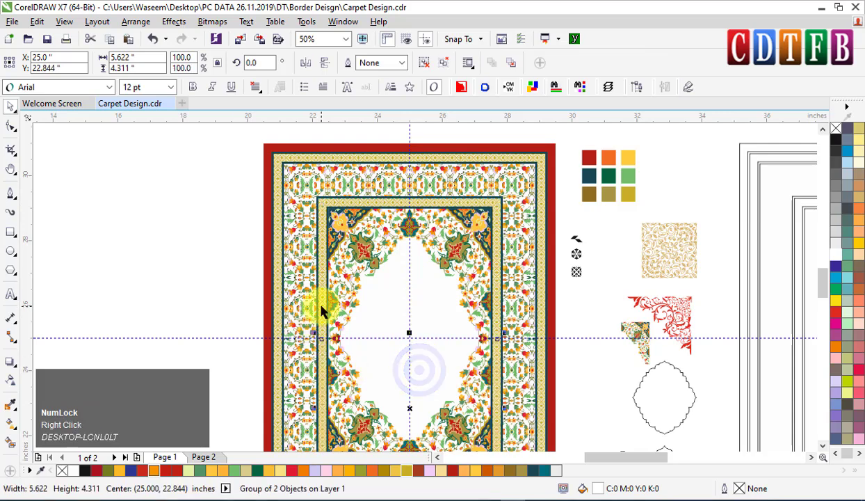
click(326, 311)
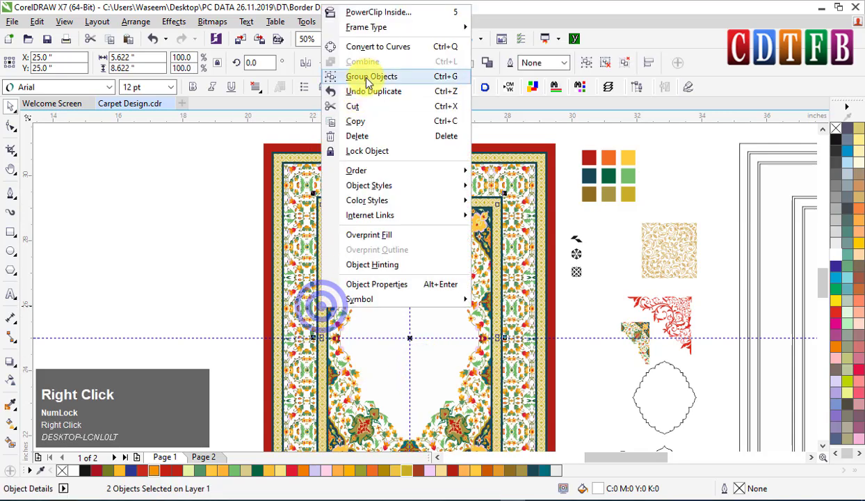
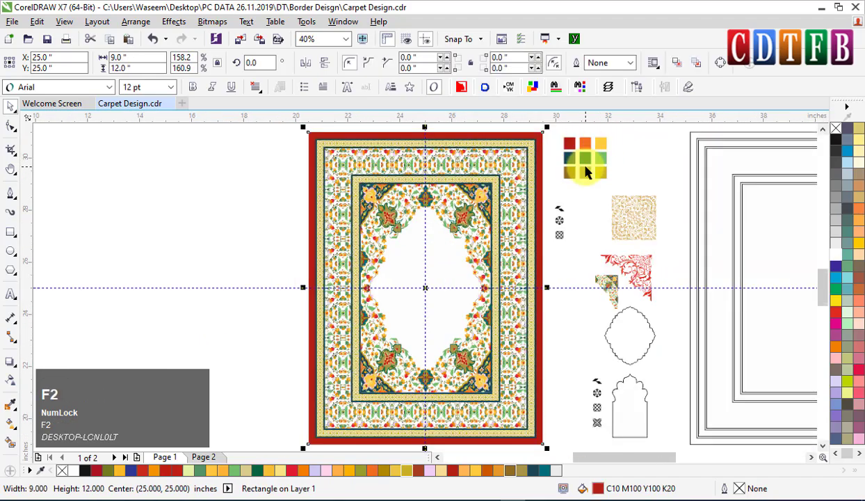
key(F9)
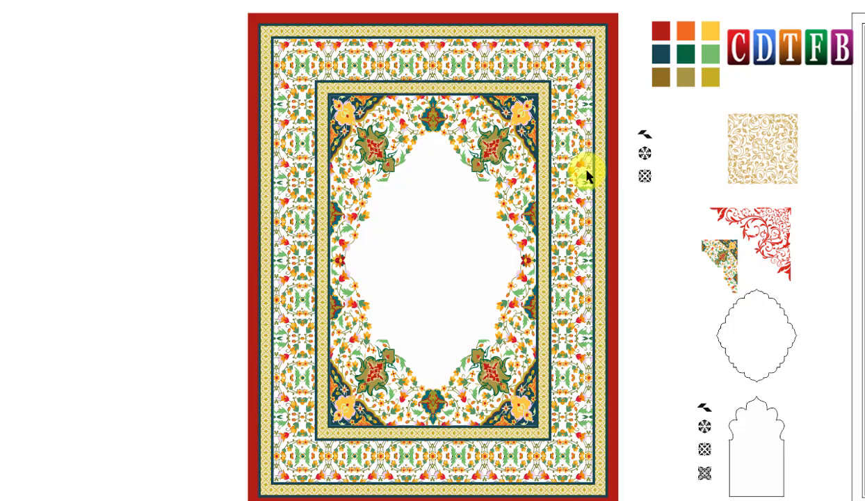
click(592, 175)
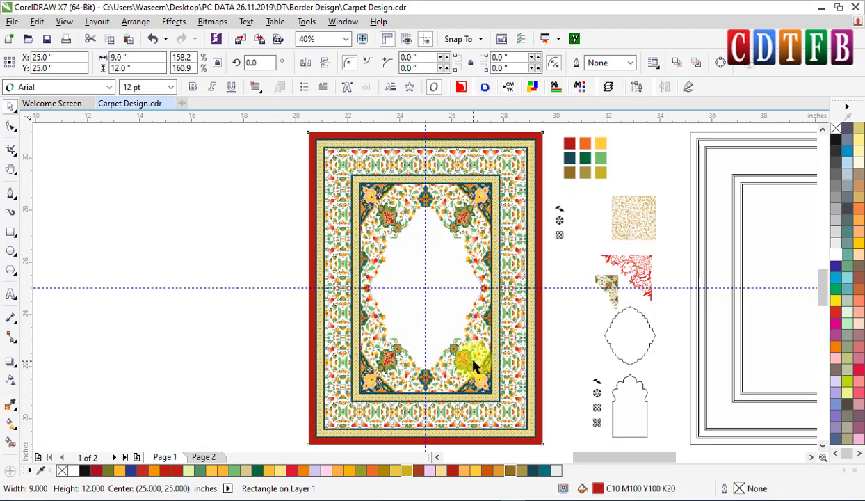
click(56, 43)
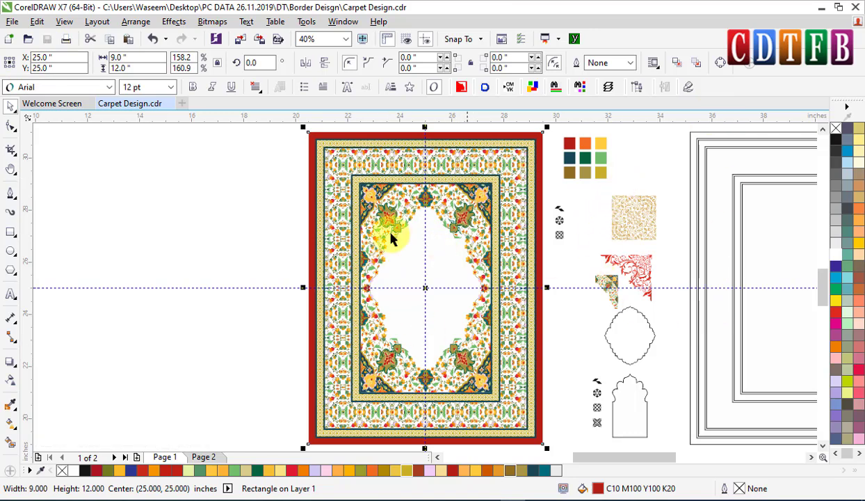
click(249, 202)
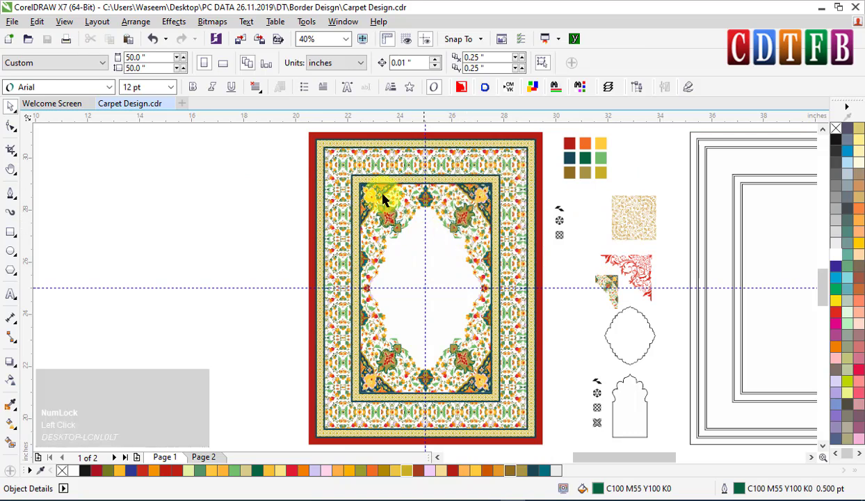
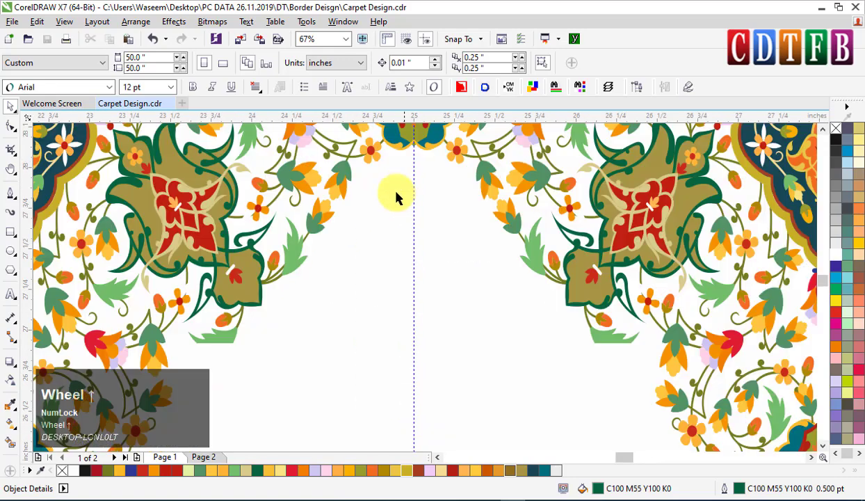
- Zoom onto the white arch field to fill it with solid red
scroll(down, 3)
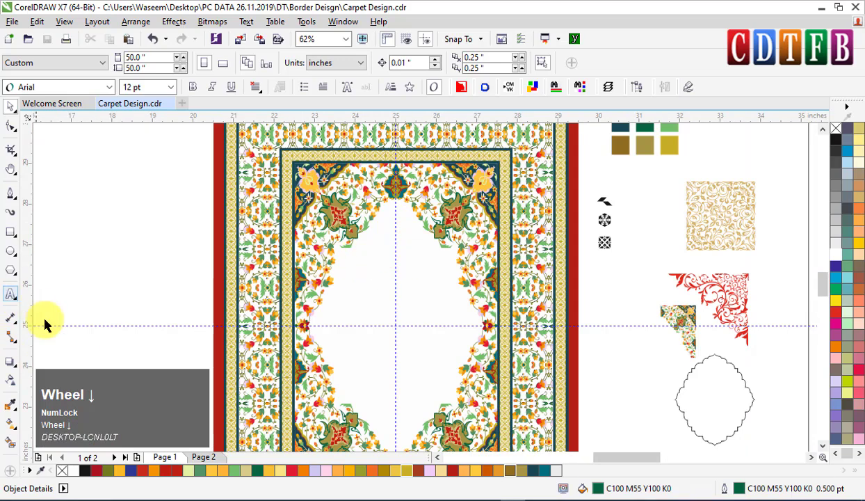
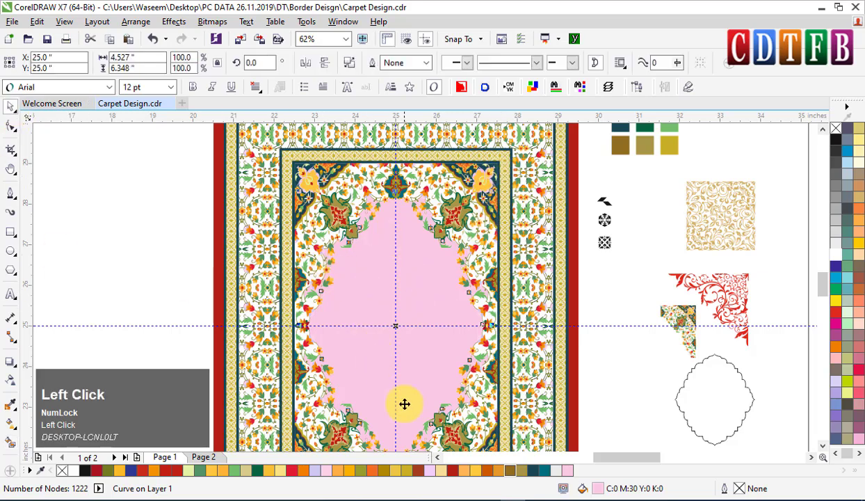
key(shift+F2)
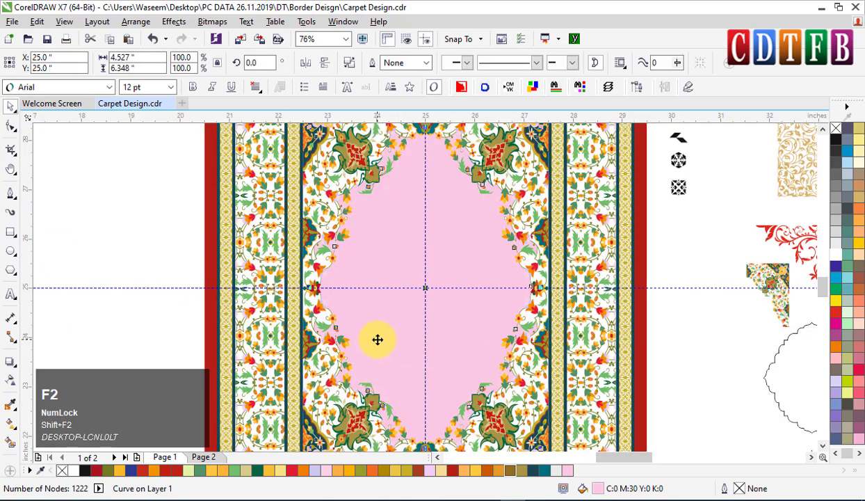
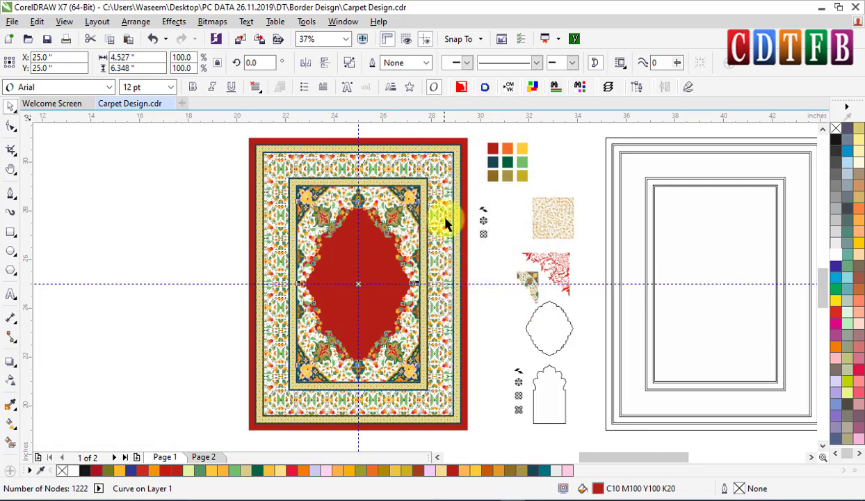
- Duplicate the long gold ornament strip and stack the copies into a block covering the arch
click(556, 214)
scroll(up, 3)
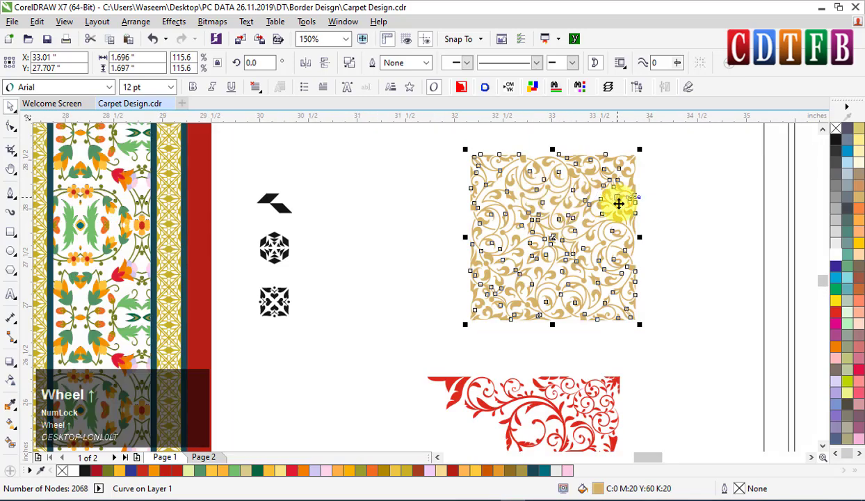
click(688, 193)
scroll(down, 3)
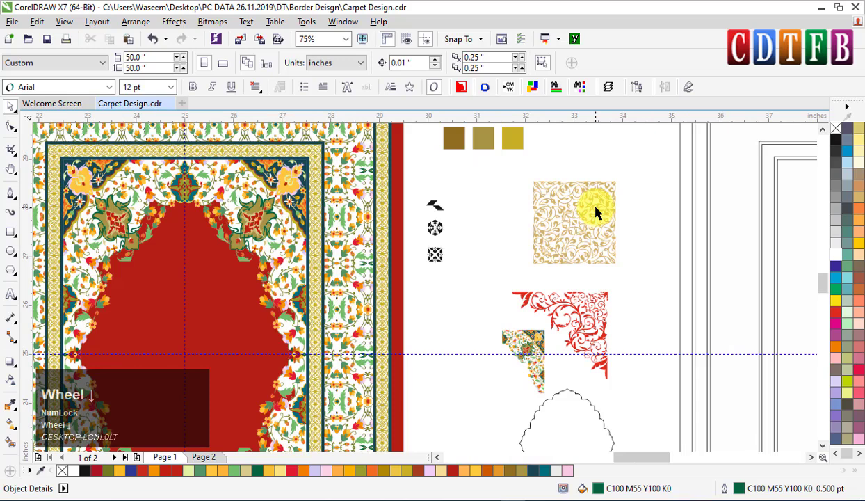
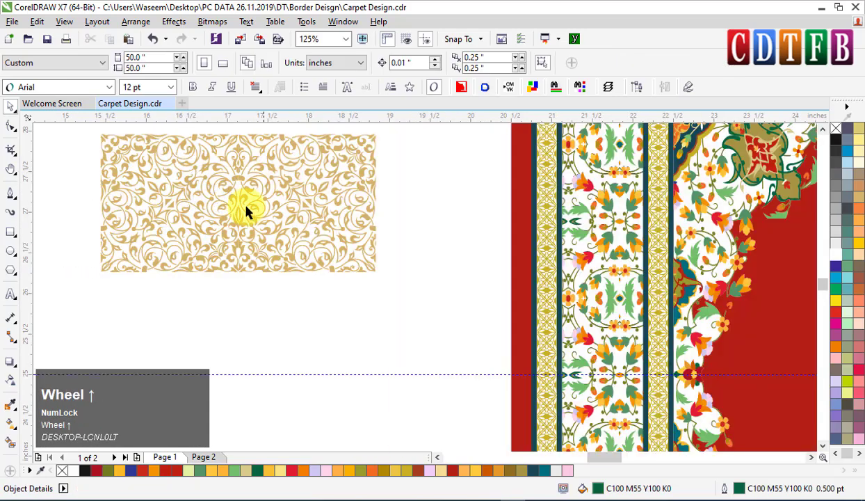
click(235, 214)
key(ctrl+r)
drag(145, 188, 196, 259)
key(ctrl+r)
scroll(up, 3)
drag(116, 181, 244, 254)
right_click(244, 254)
key(ctrl+r)
scroll(down, 3)
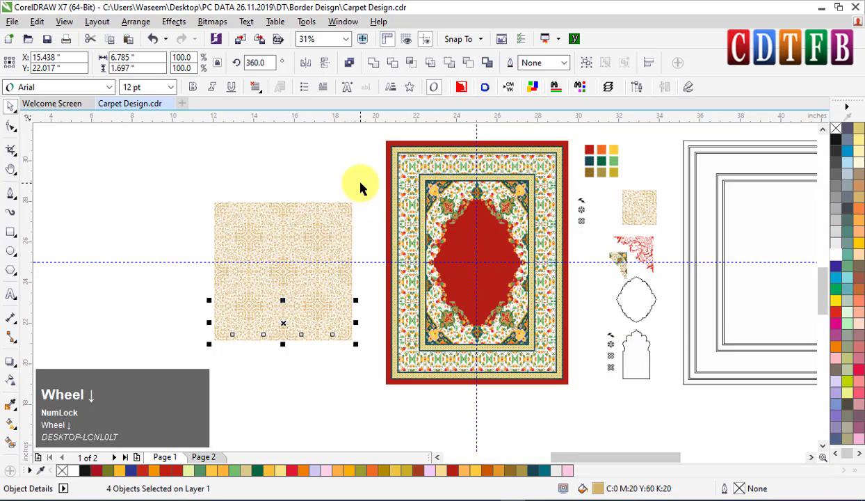
- Select the stacked strips and PowerClip them inside the red arch shape
drag(361, 200, 299, 295)
right_click(299, 294)
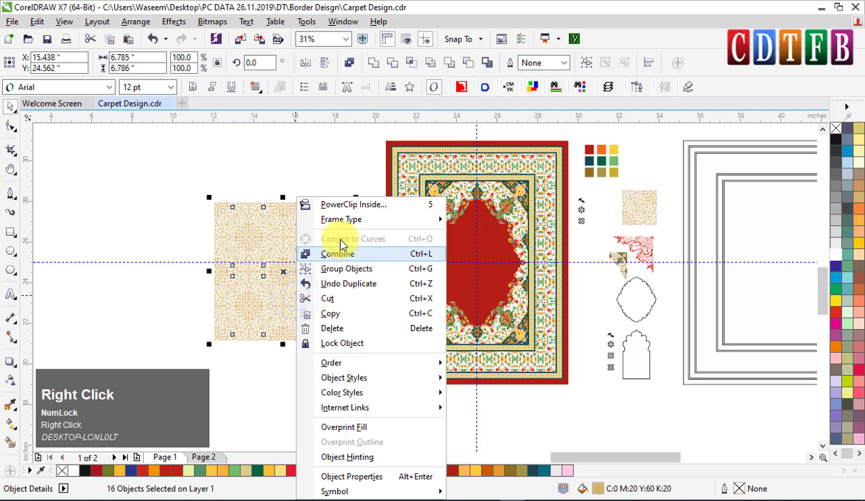
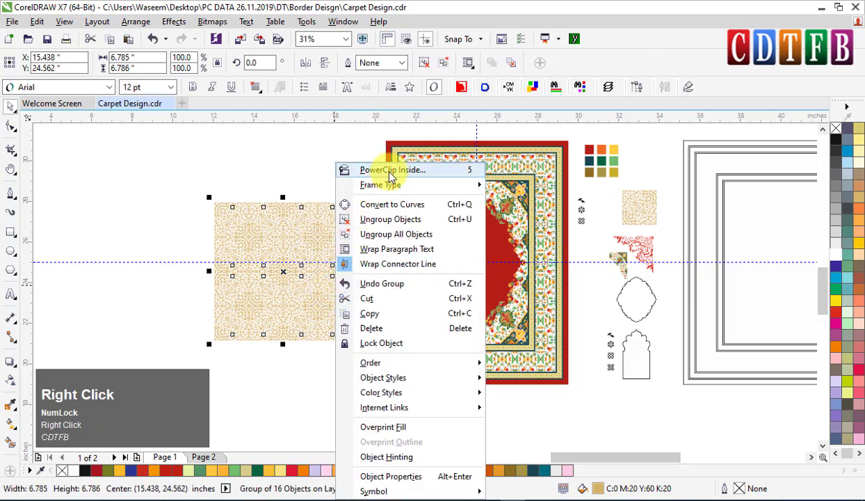
click(392, 176)
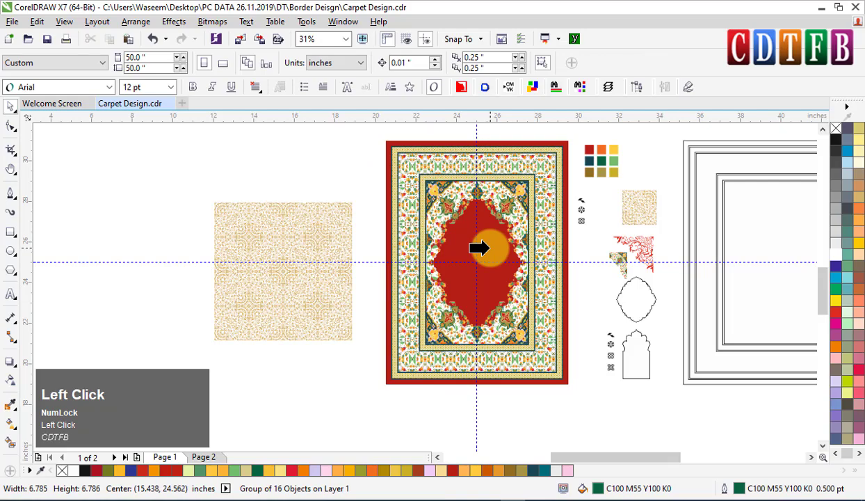
scroll(up, 3)
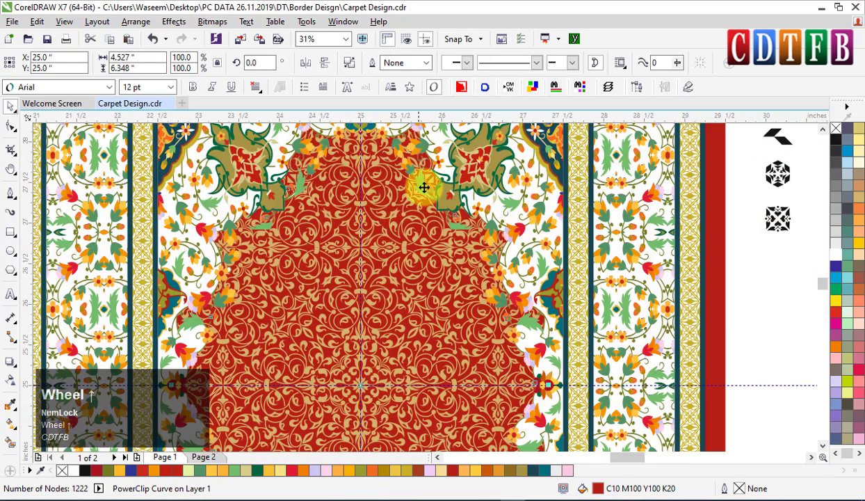
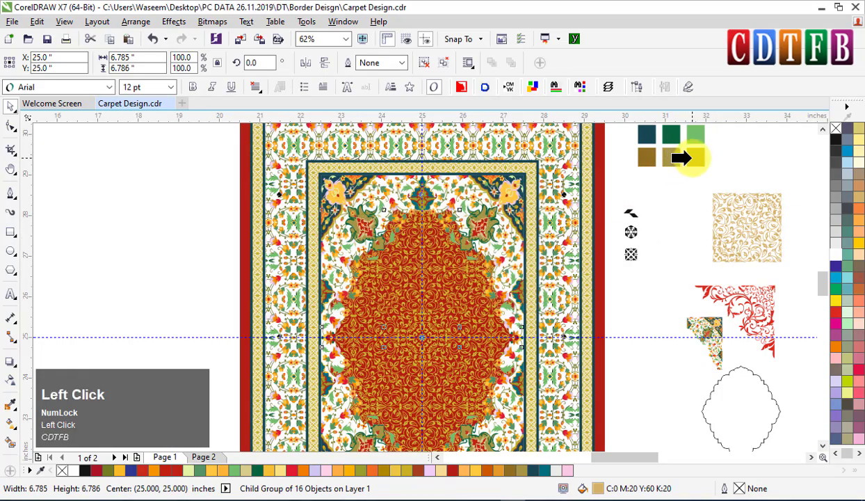
- Copy the orange swatch's fill onto the clipped ornament pattern via Copy Properties From
scroll(up, 3)
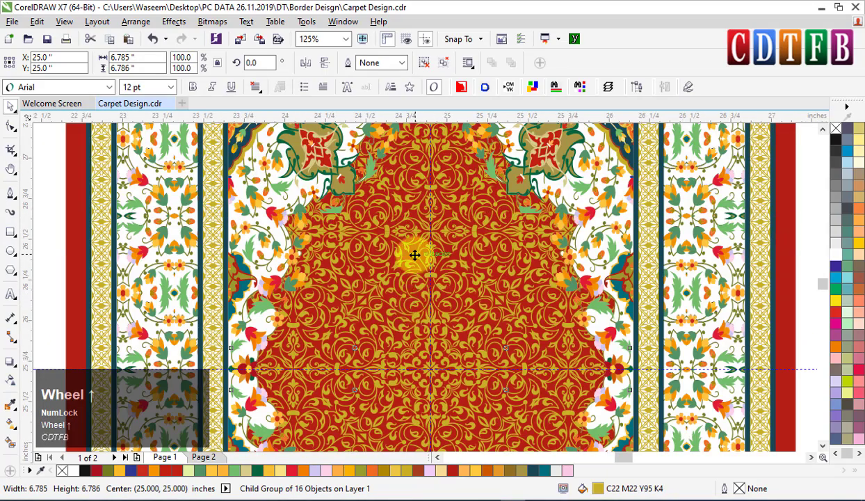
scroll(down, 3)
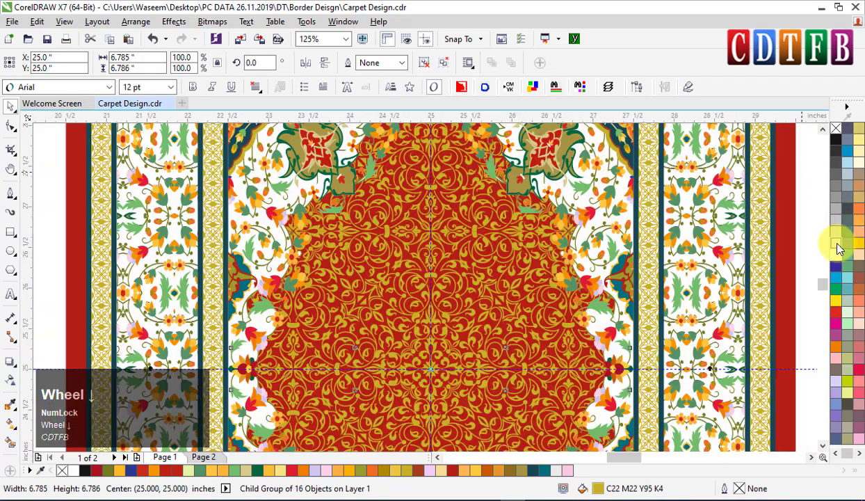
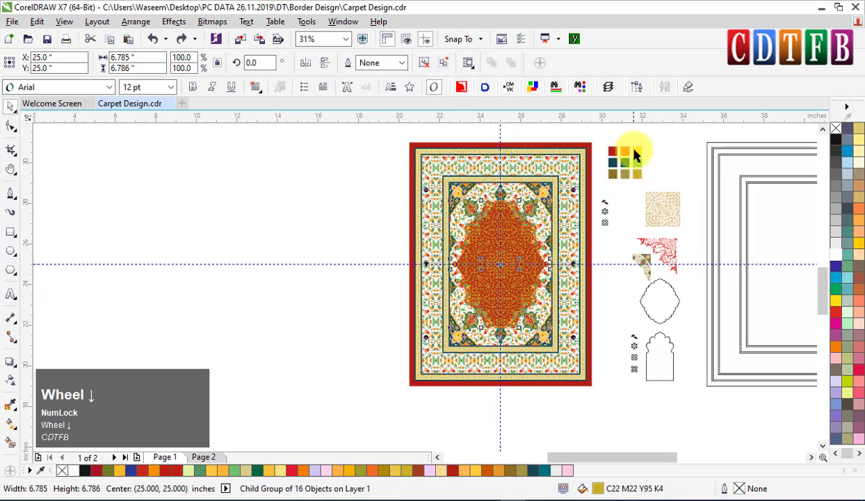
scroll(up, 3)
key(shift+alt+s)
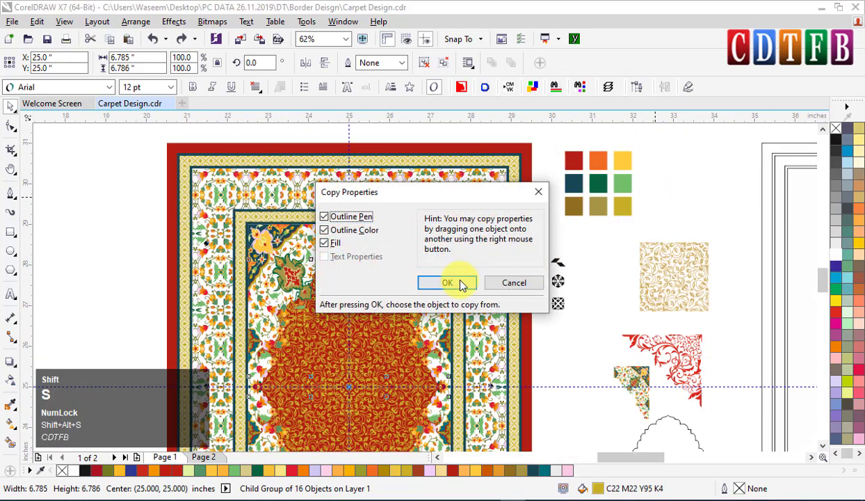
click(466, 290)
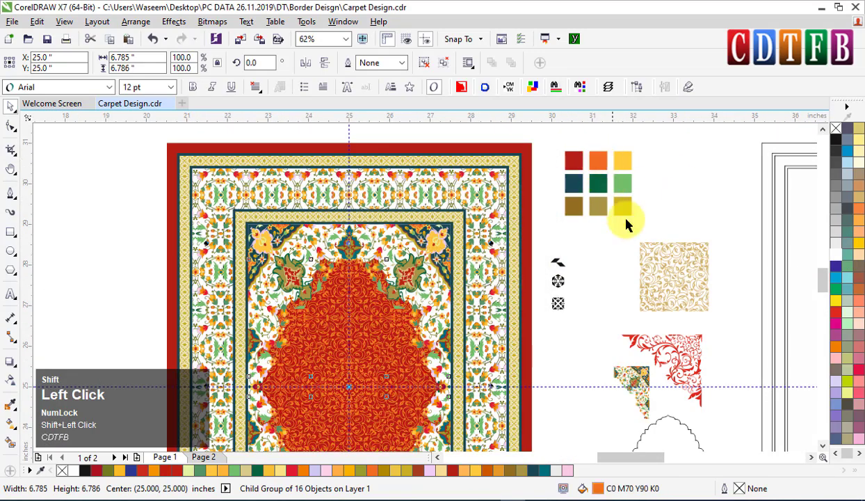
scroll(down, 3)
scroll(up, 3)
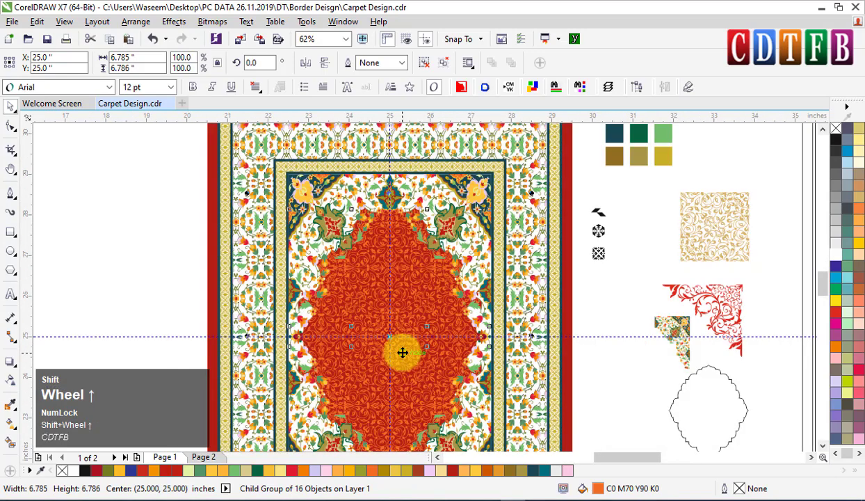
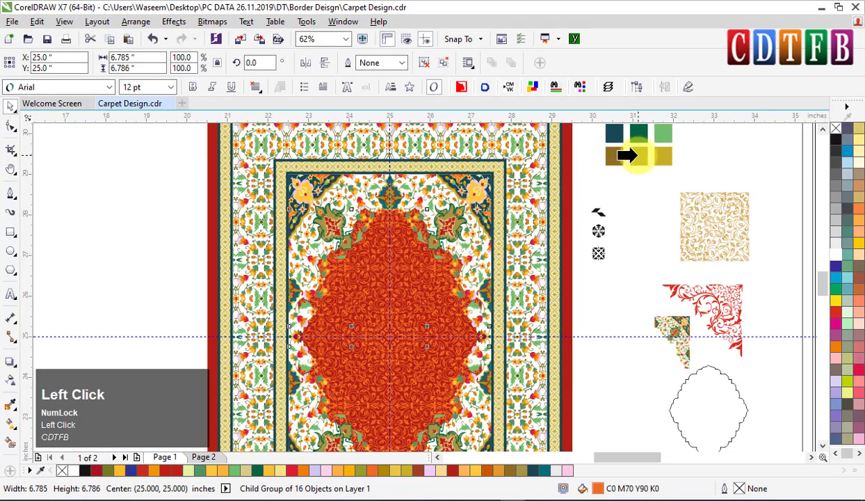
- Undo the yellow pattern colour and keep the olive-gold swatch fill on the arch pattern
scroll(up, 3)
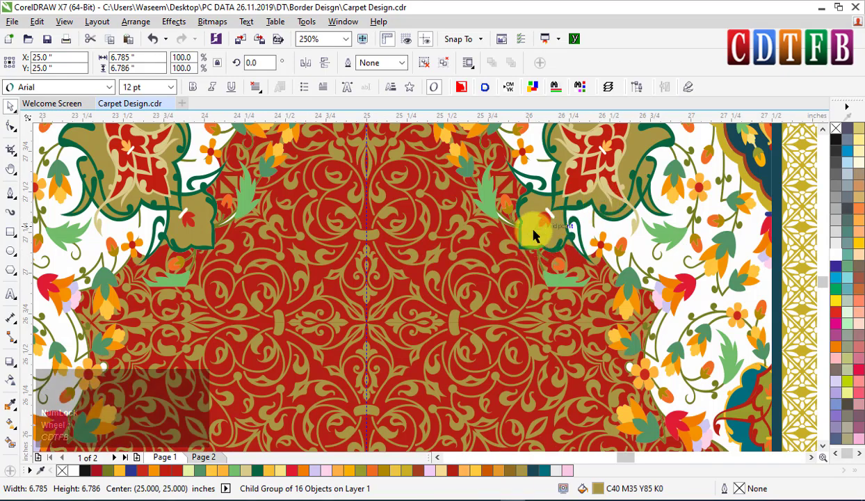
scroll(up, 3)
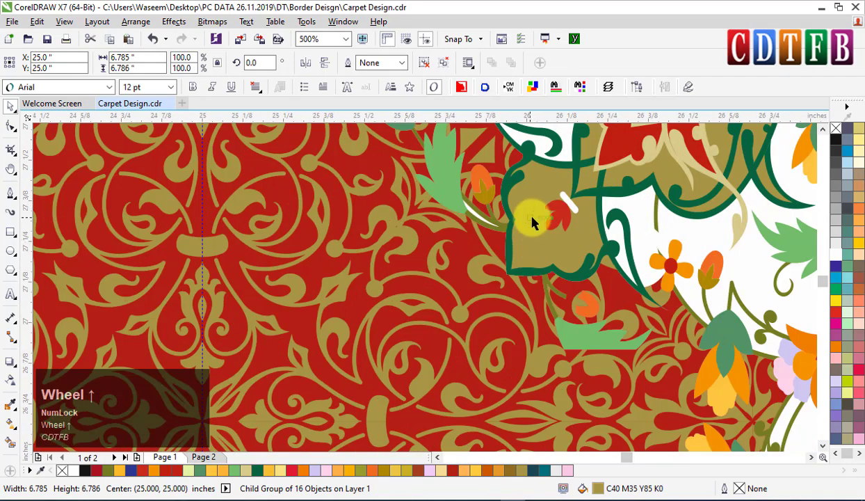
scroll(down, 3)
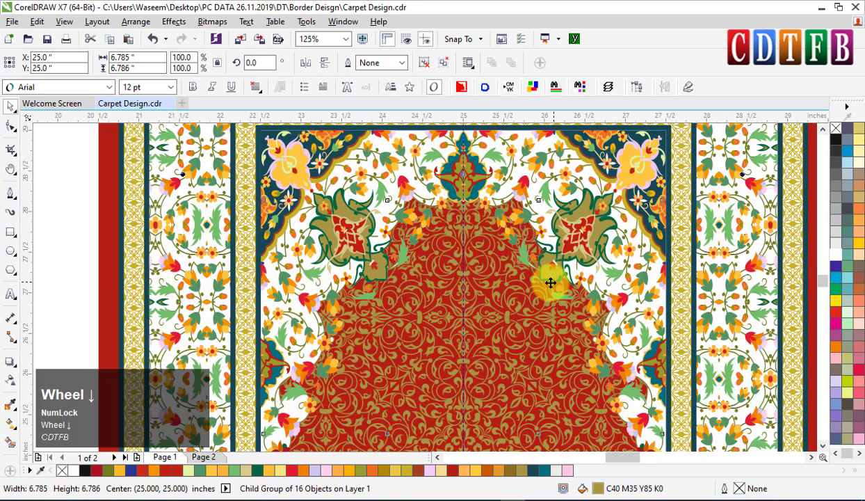
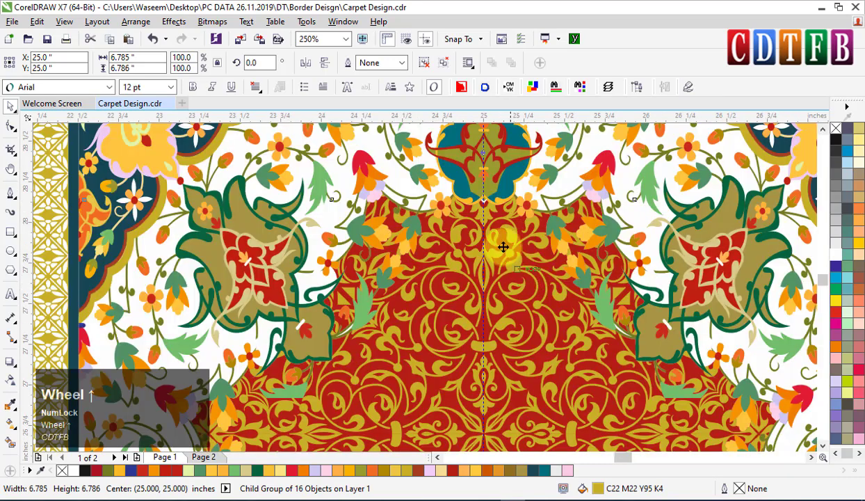
key(ctrl+z)
scroll(down, 3)
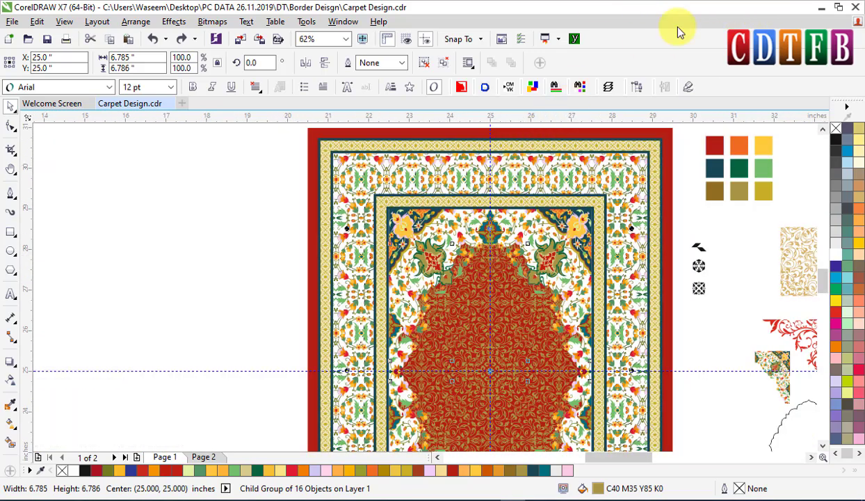
scroll(down, 3)
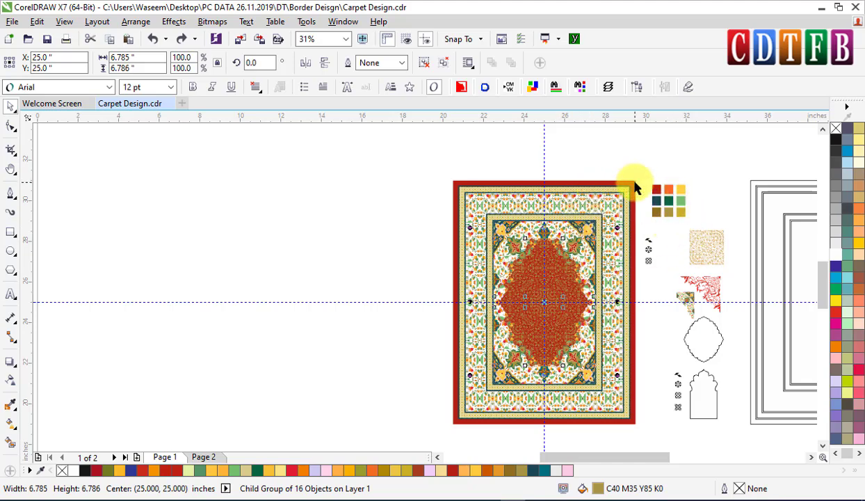
- Duplicate the whole carpet and place the copy to the left of the original
click(639, 185)
key(shift+F2)
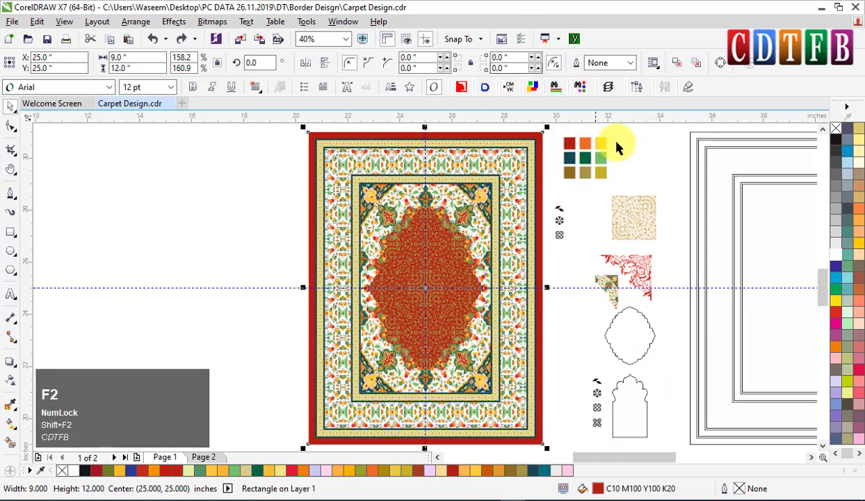
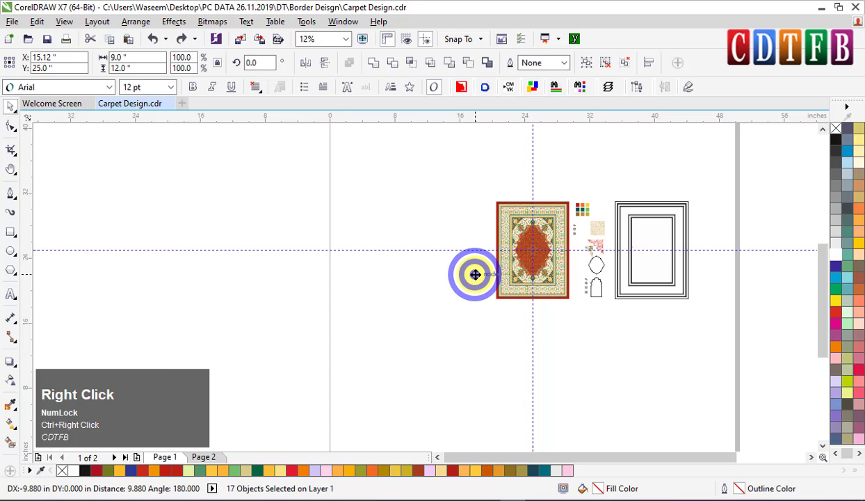
click(513, 207)
key(F2)
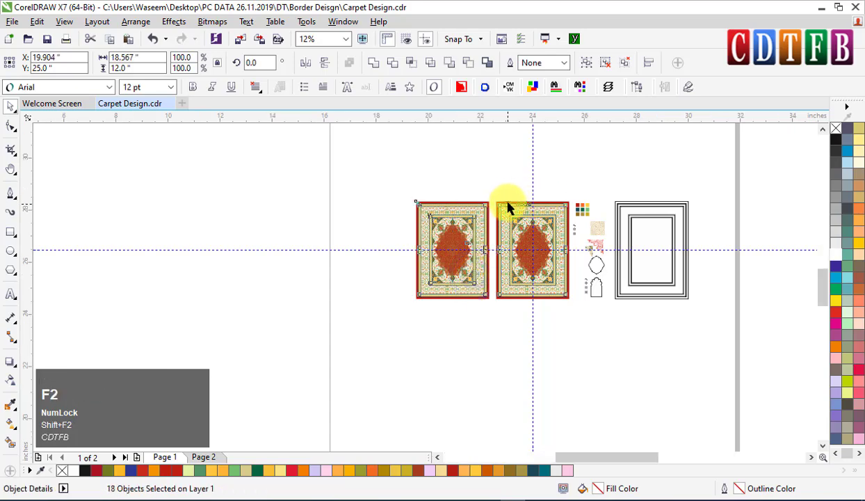
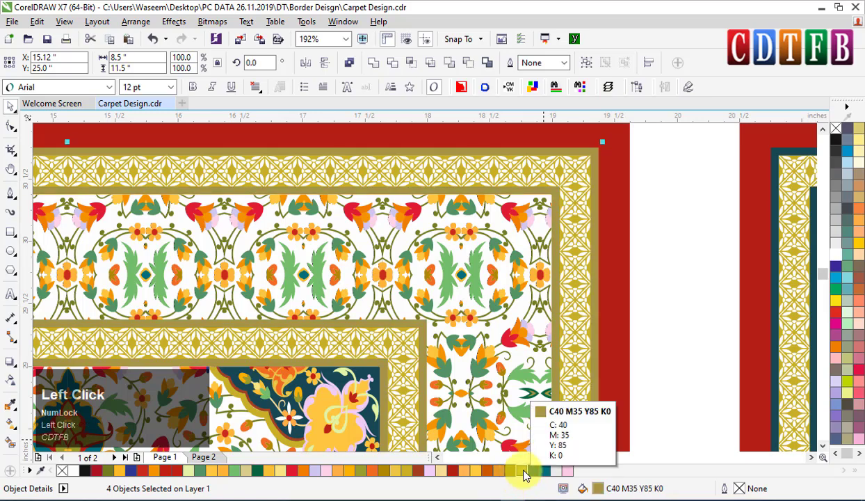
click(566, 175)
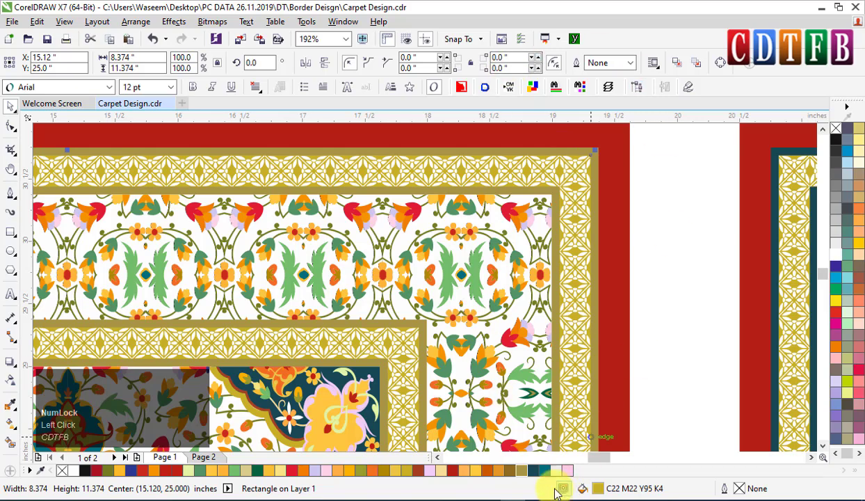
click(535, 478)
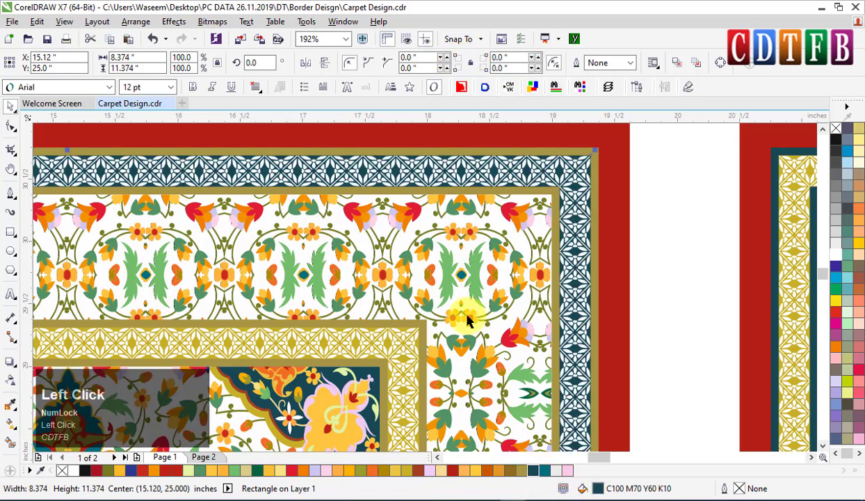
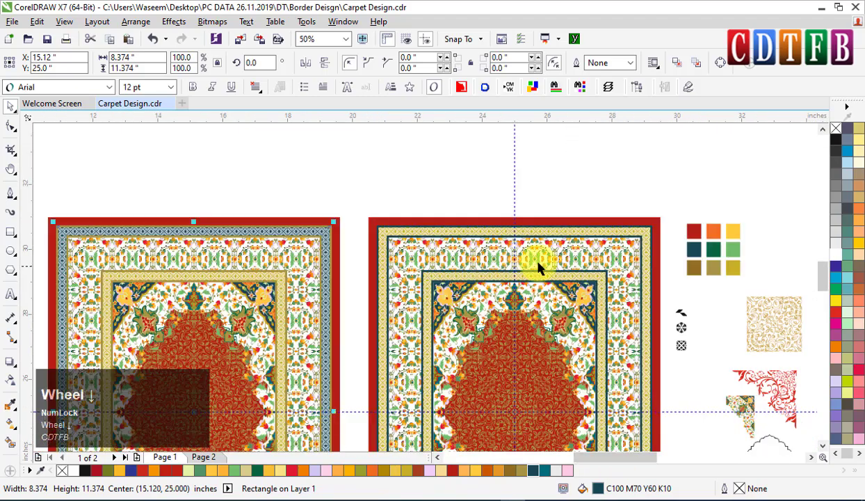
key(ctrl+alt+s)
click(466, 283)
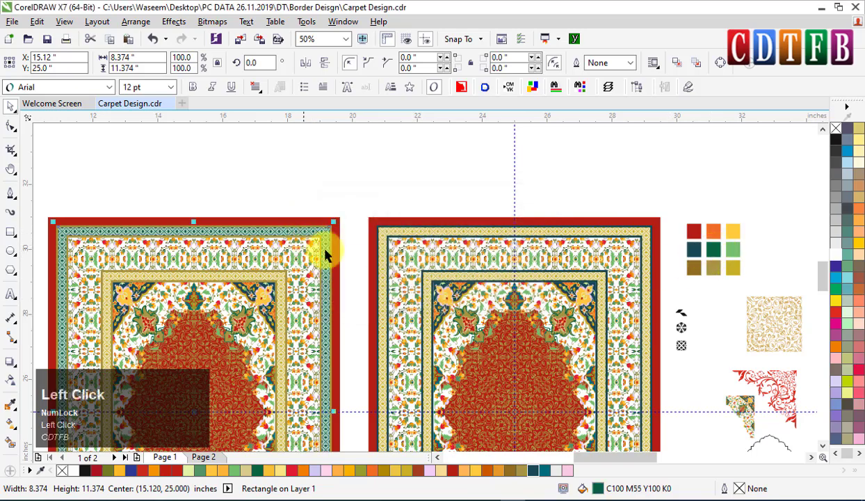
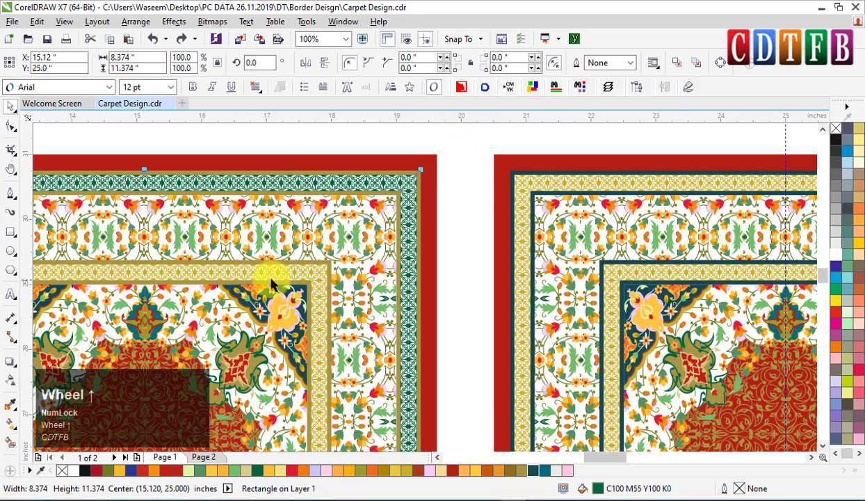
click(310, 272)
key(ctrl+r)
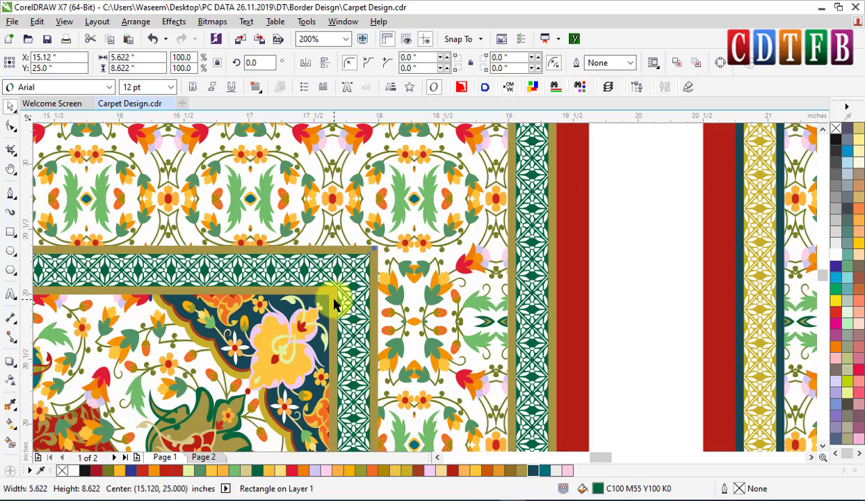
scroll(down, 3)
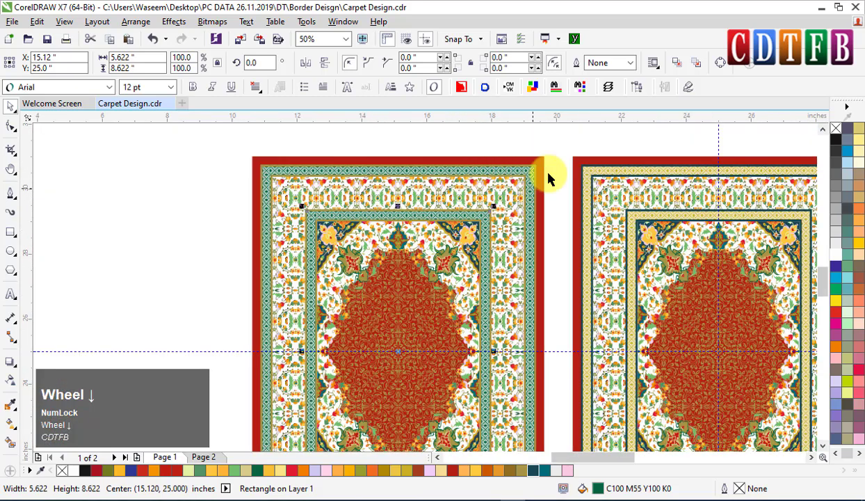
key(shift+F2)
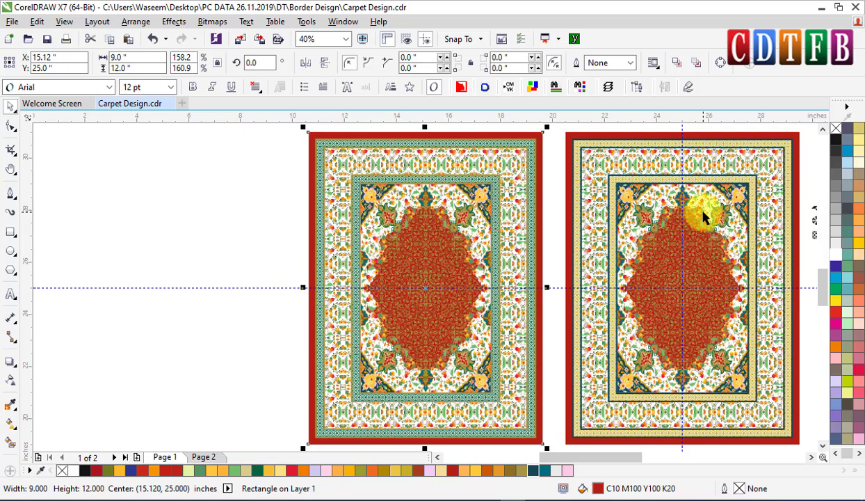
- Set a white circle in the arch field and prepare a floral corner piece as a quarter wedge
click(479, 197)
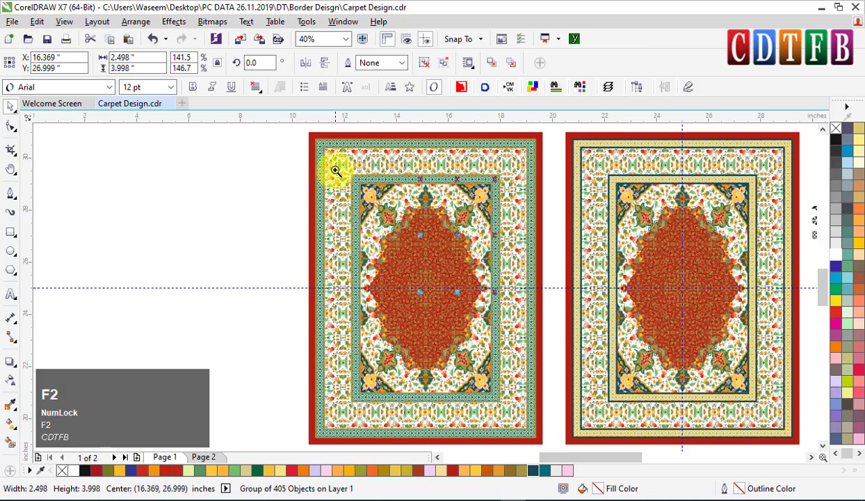
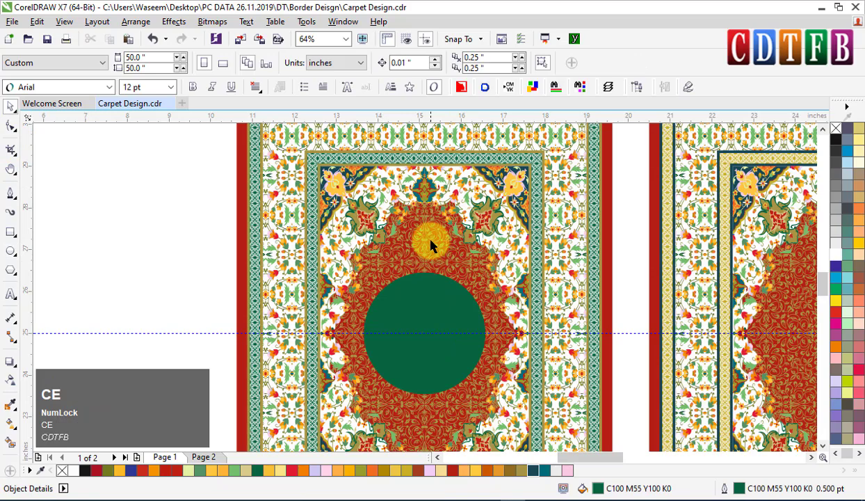
click(453, 322)
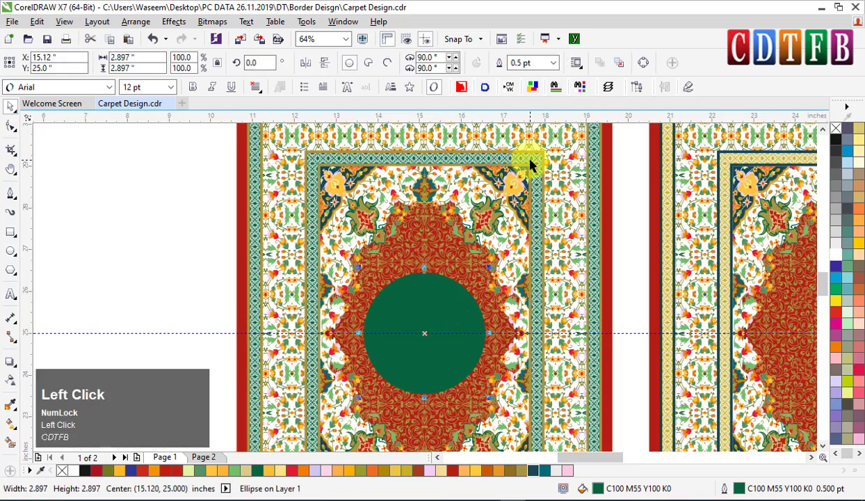
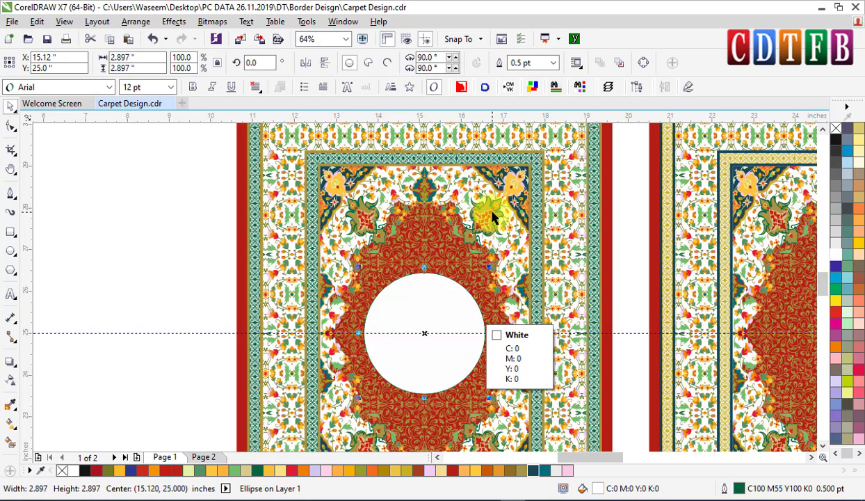
click(496, 216)
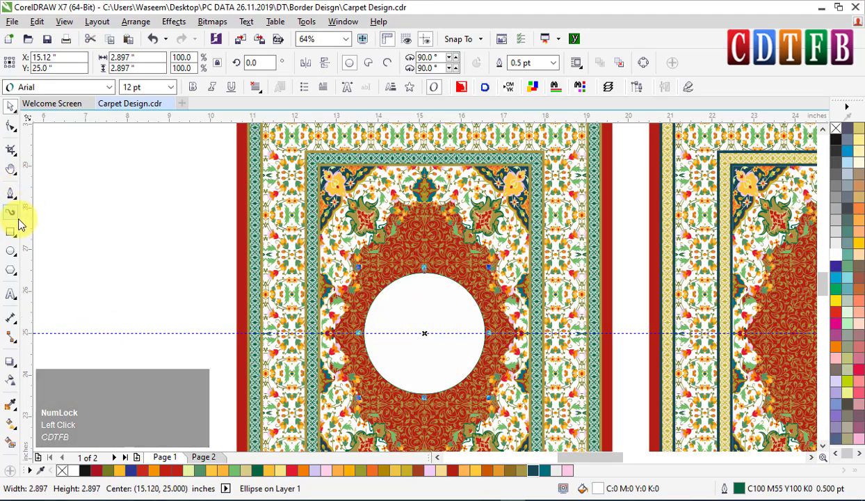
click(16, 242)
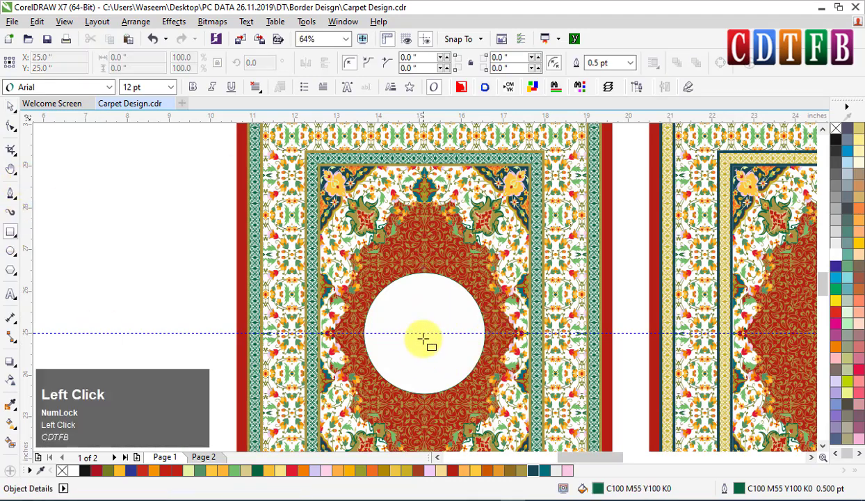
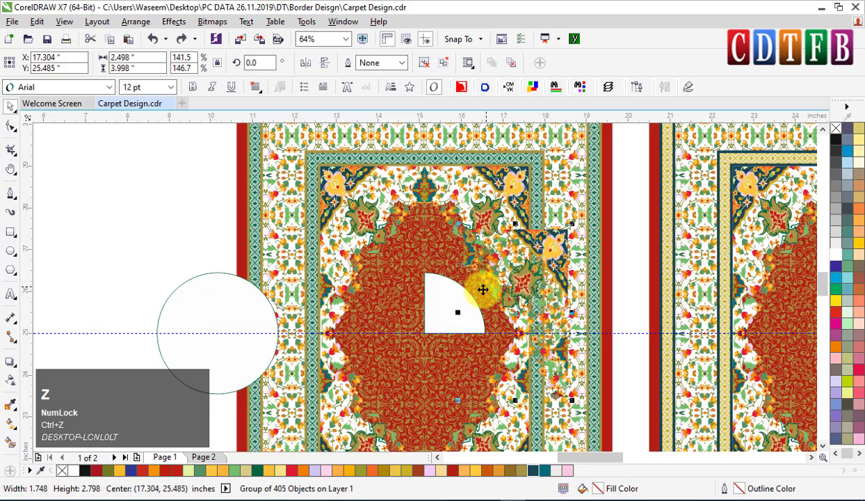
click(449, 305)
key(y)
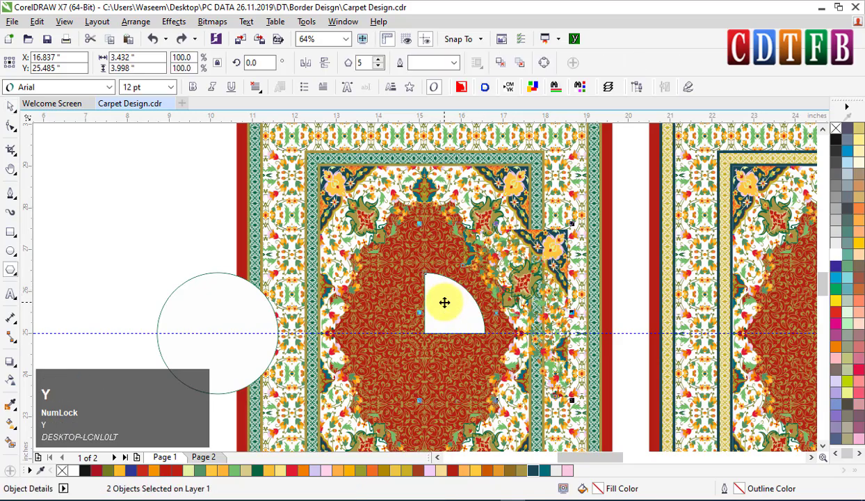
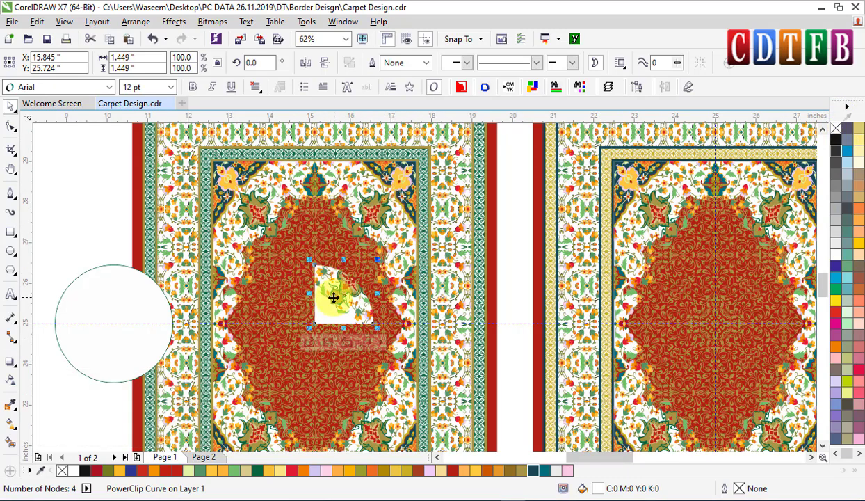
- Arrange the floral wedge around the medallion circle and try an olive-green fill on it
click(336, 297)
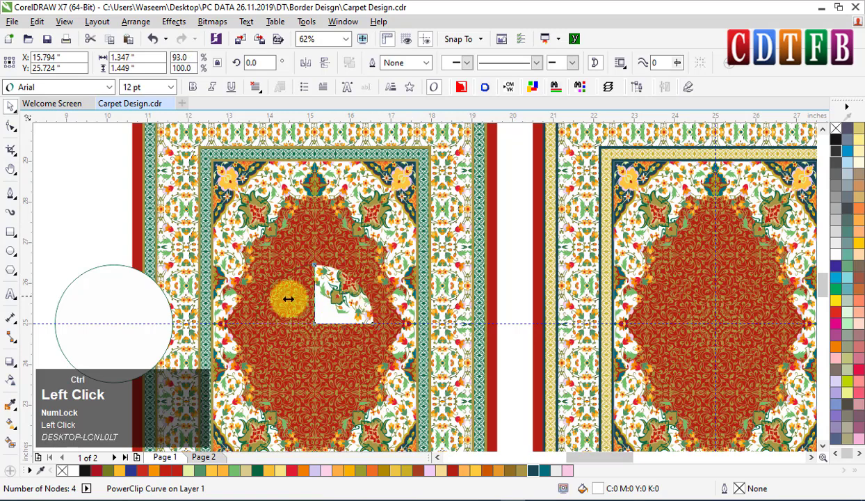
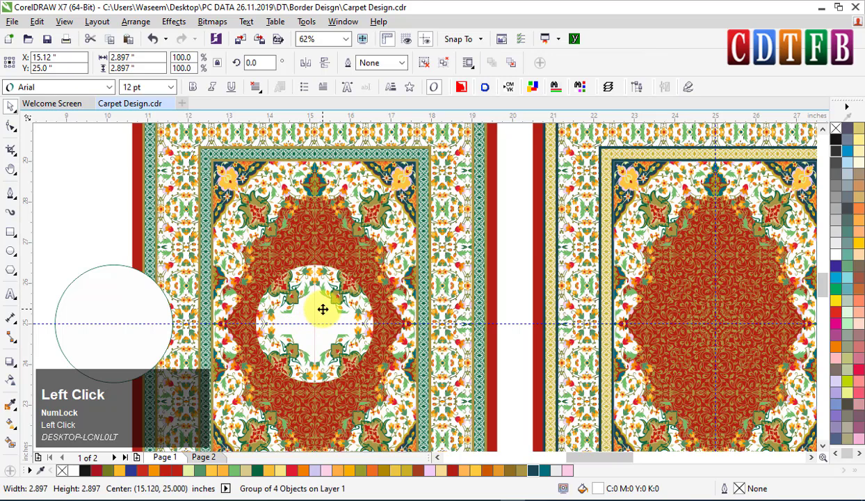
key(ctrl+z)
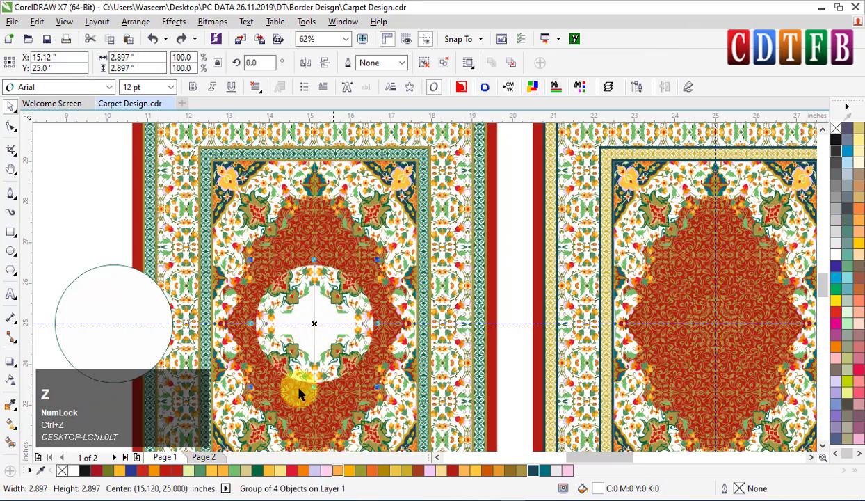
click(526, 481)
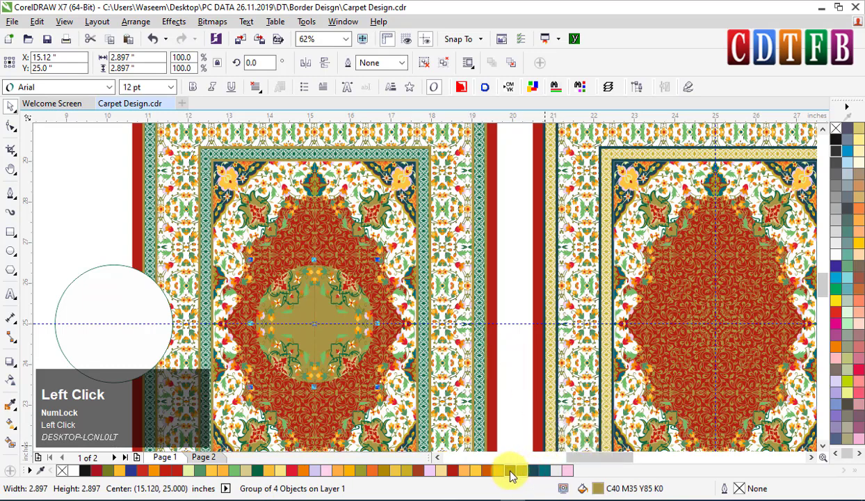
scroll(down, 3)
scroll(down, 3)
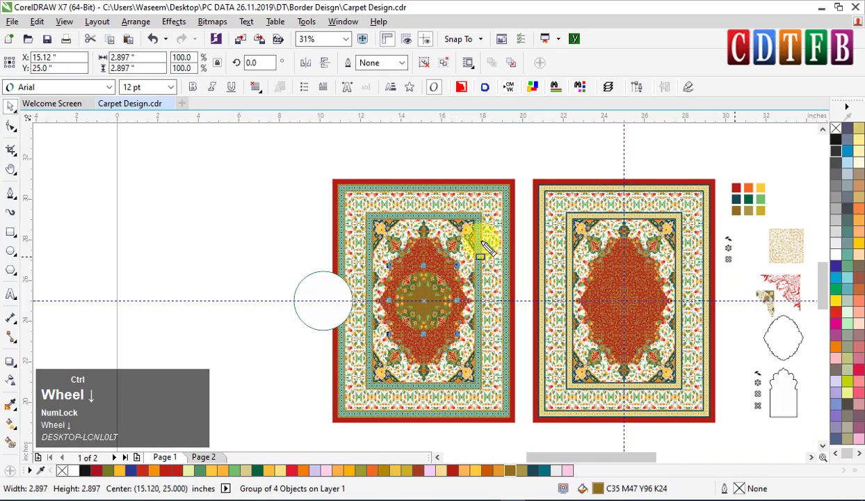
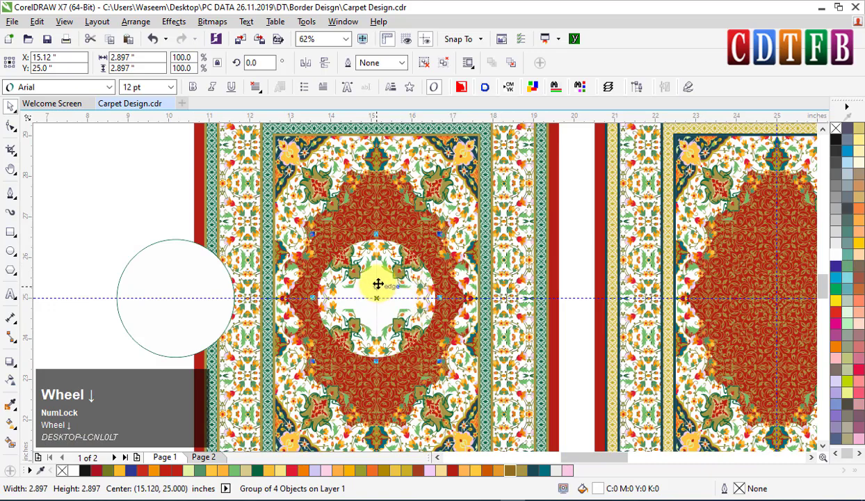
scroll(up, 3)
scroll(up, 3)
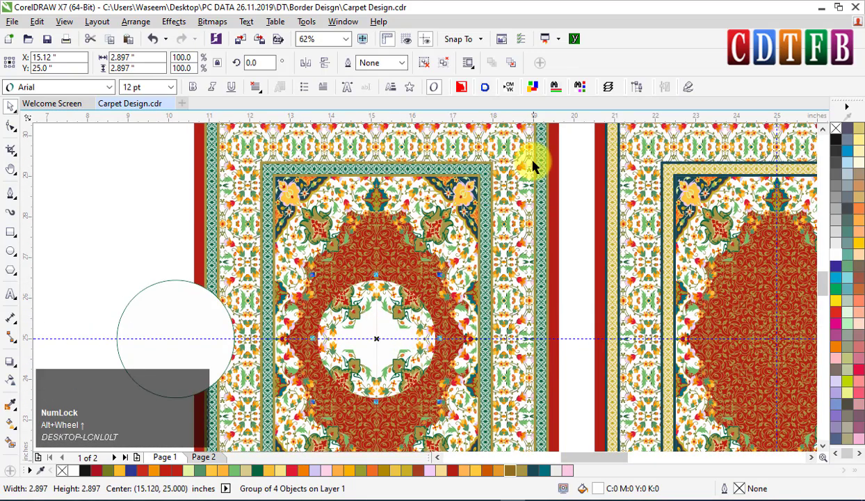
scroll(up, 3)
scroll(down, 3)
click(546, 168)
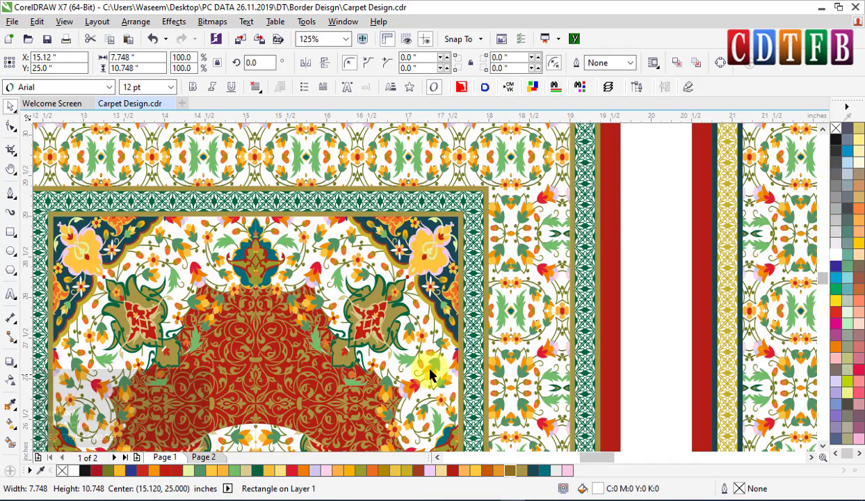
- Sample the dark teal swatch with the eyedropper and apply it to the floral border band
scroll(down, 3)
drag(602, 462, 487, 449)
key(ctrl+alt+s)
click(470, 295)
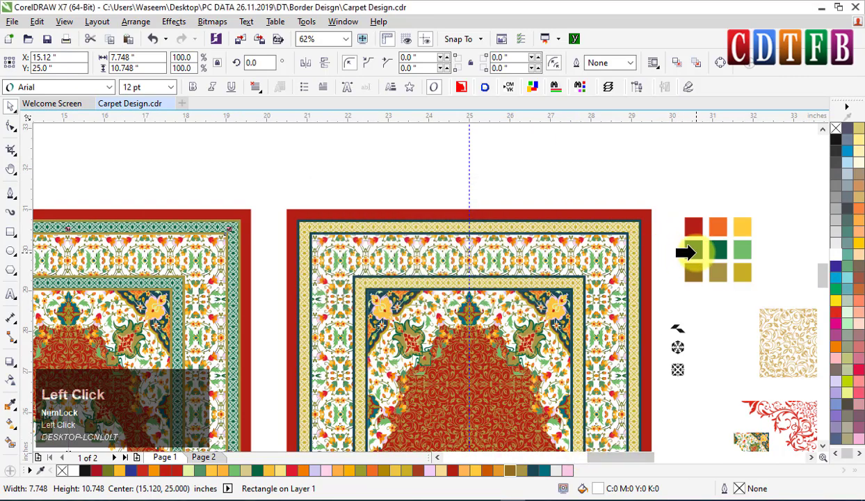
scroll(down, 3)
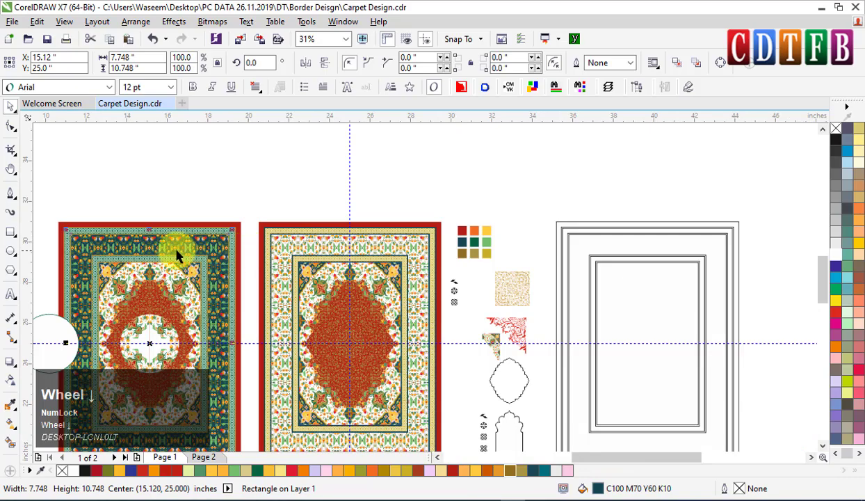
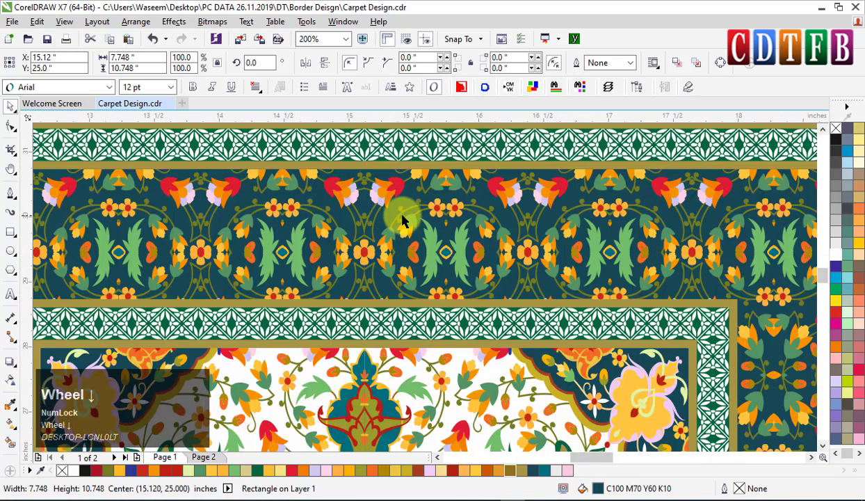
scroll(down, 3)
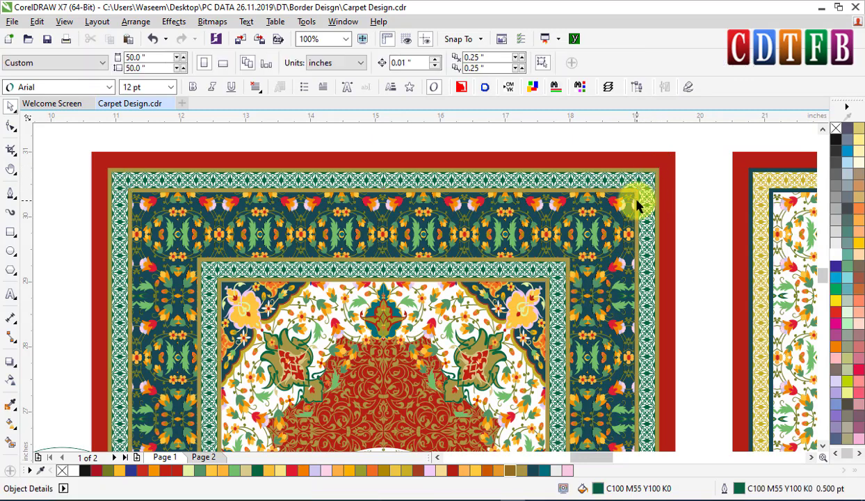
click(641, 202)
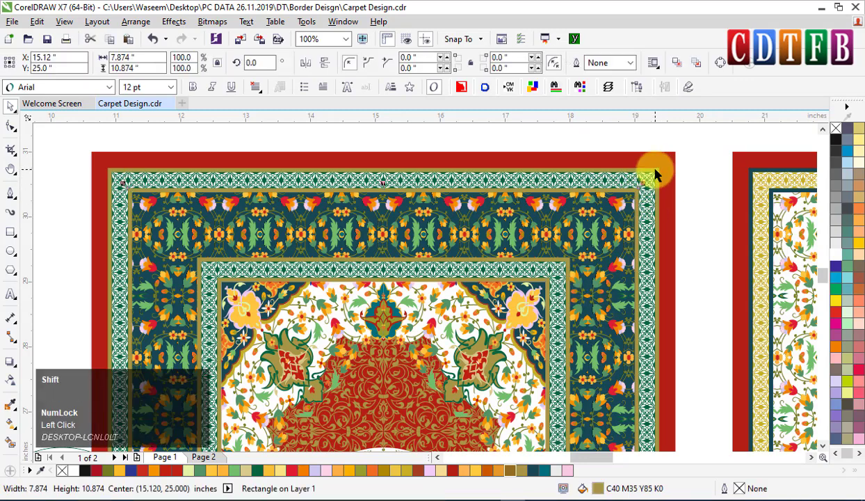
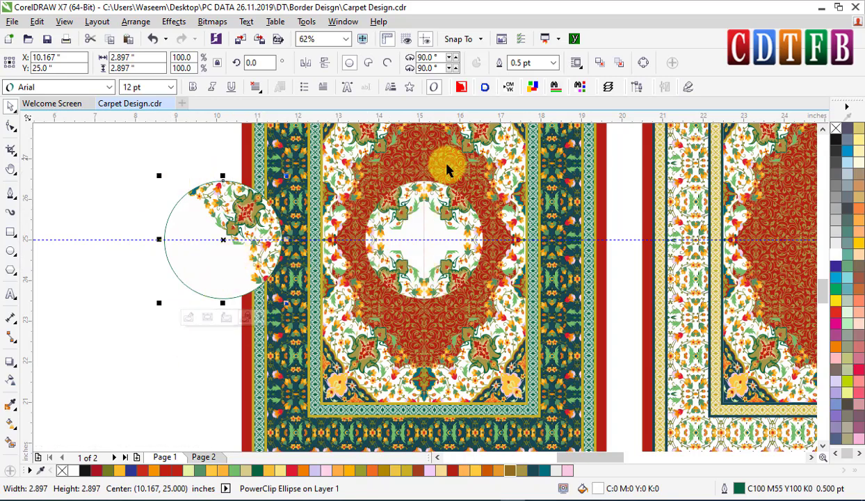
- Undo the floral piece off the spare circle and bring up Contour settings for the circle
click(215, 206)
key(ctrl+z)
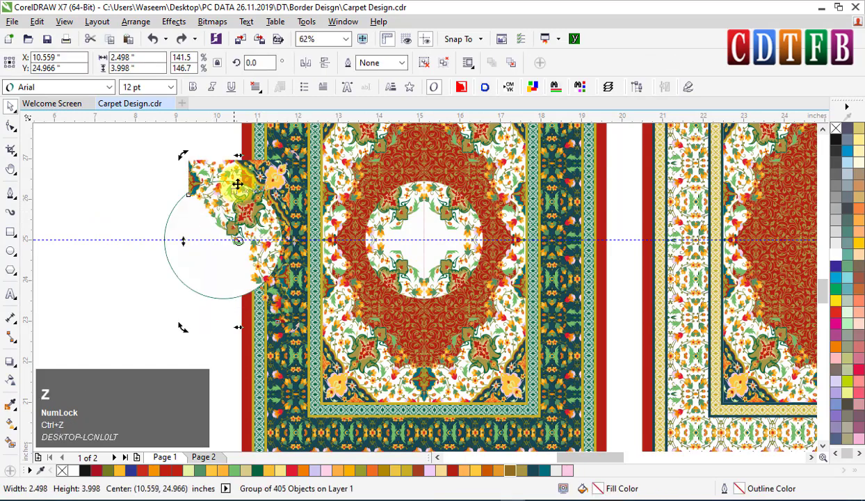
click(246, 206)
key(ctrl+F9)
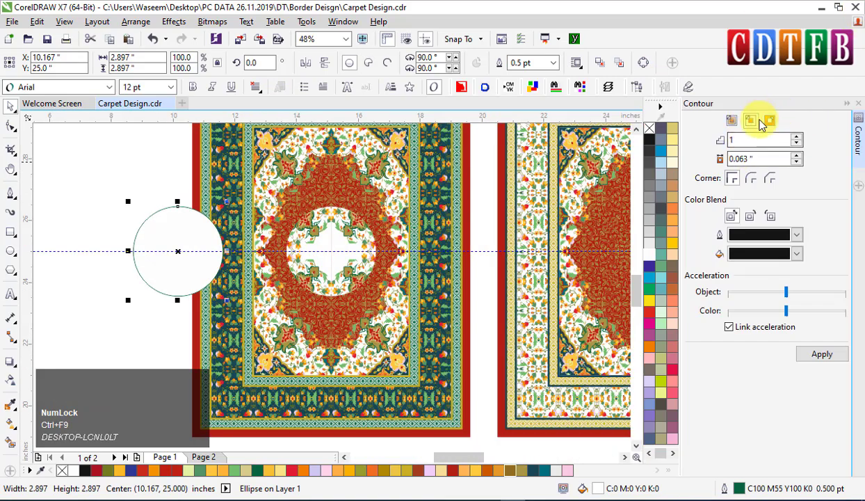